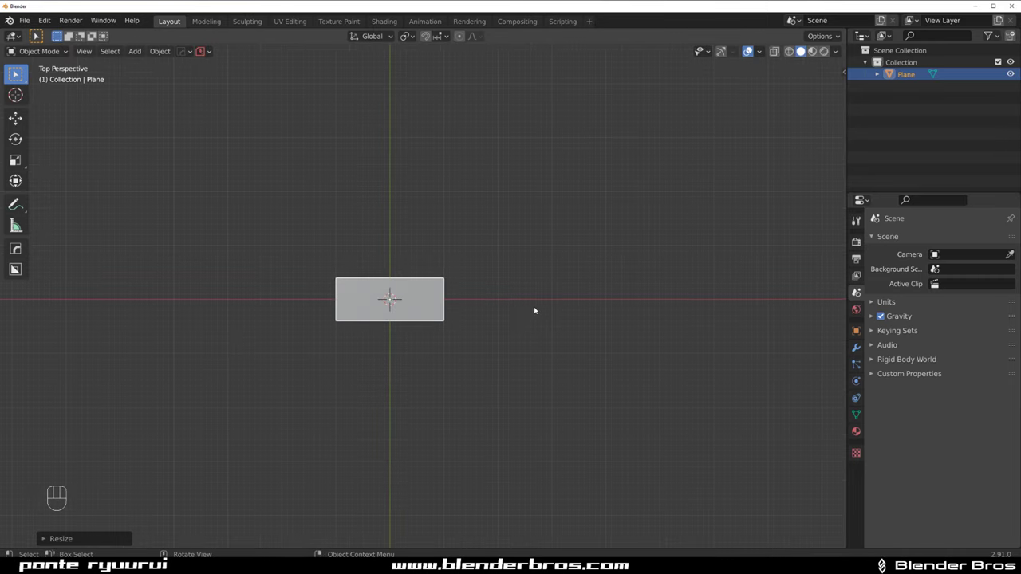
Stretch the plane wider on X and chamfer its first corner vertices.
{"action": "key", "text": "s"}
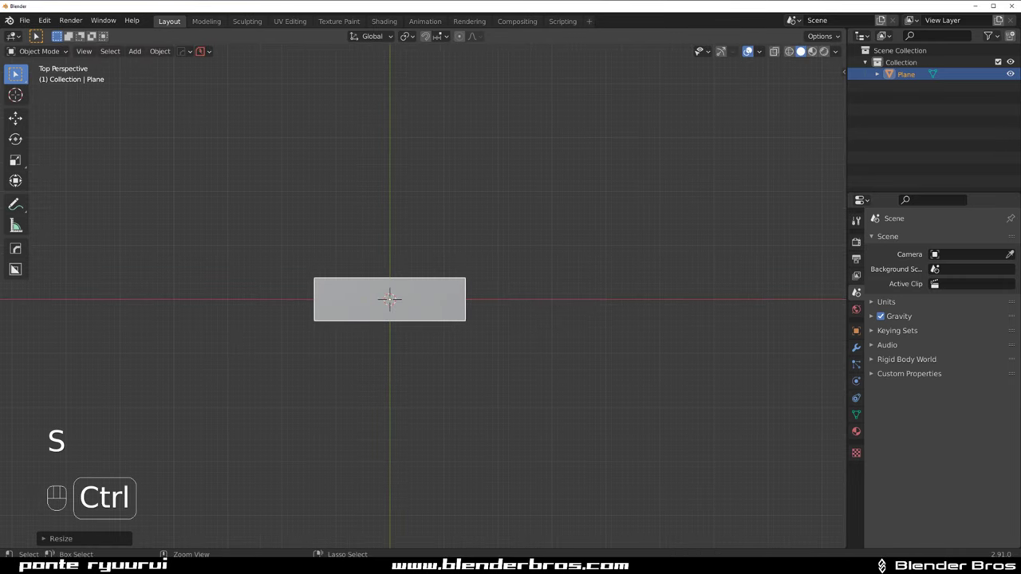
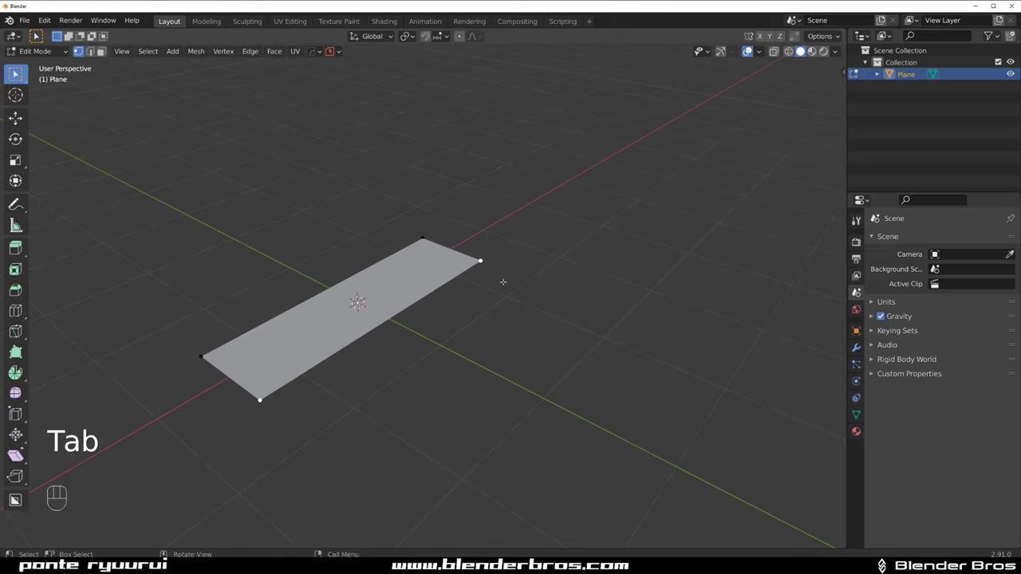
{"action": "key", "text": "ctrl+shift+b"}
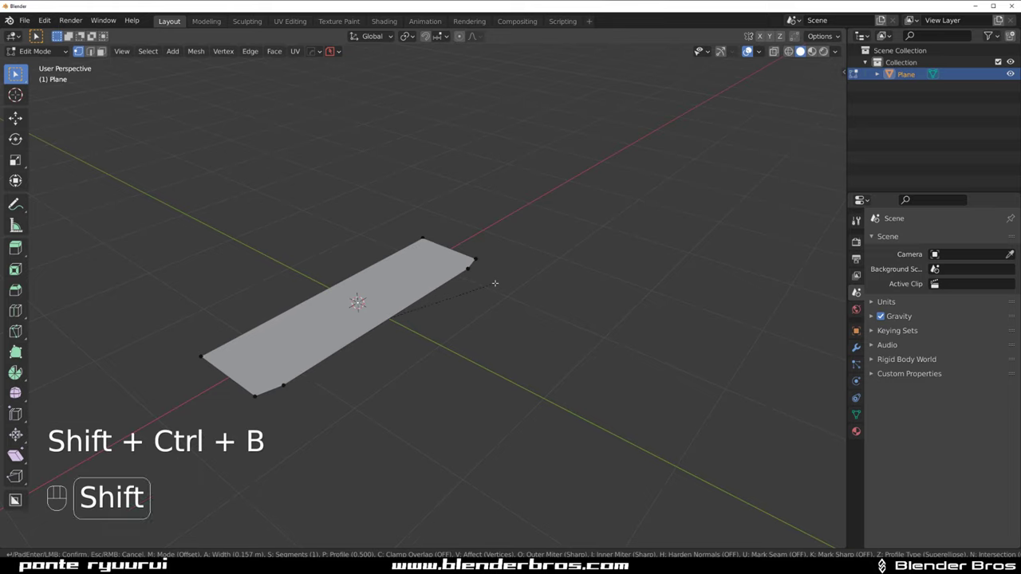
{"action": "key", "text": "Tab"}
Apply the scale, then bevel the remaining corner vertices of the strip.
{"action": "key", "text": "ctrl+a"}
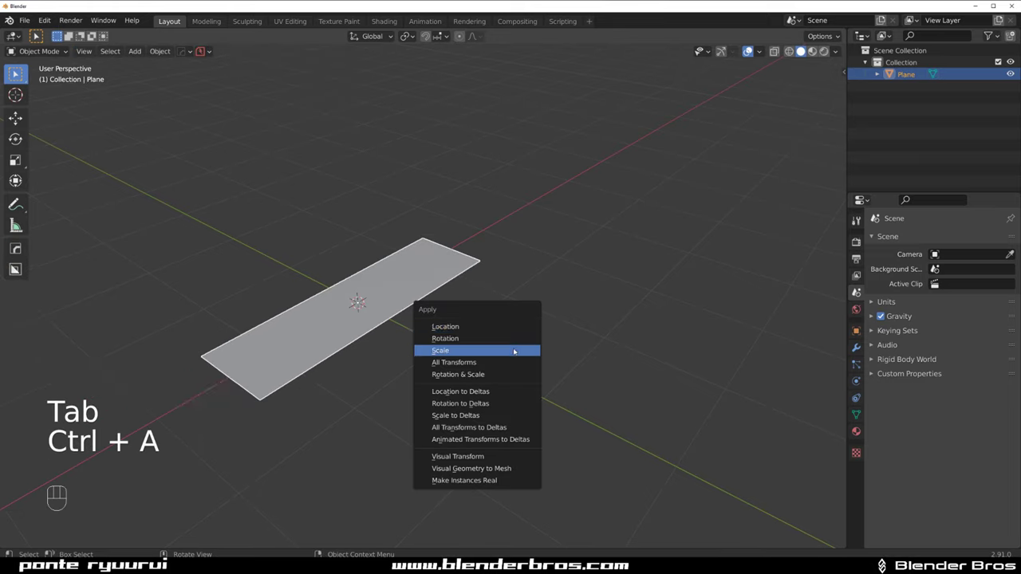
{"action": "key", "text": "Tab"}
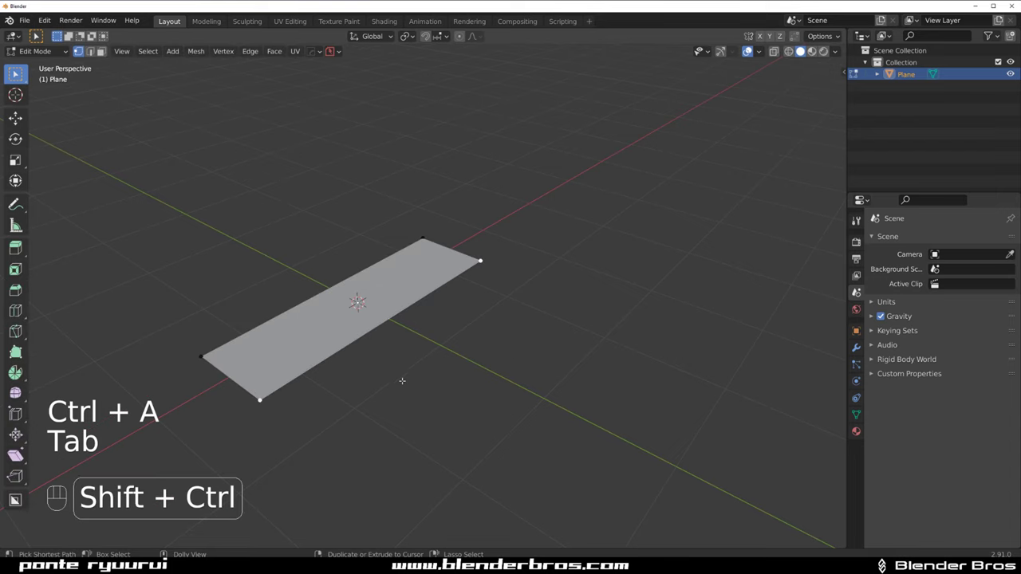
{"action": "key", "text": "ctrl+shift+b"}
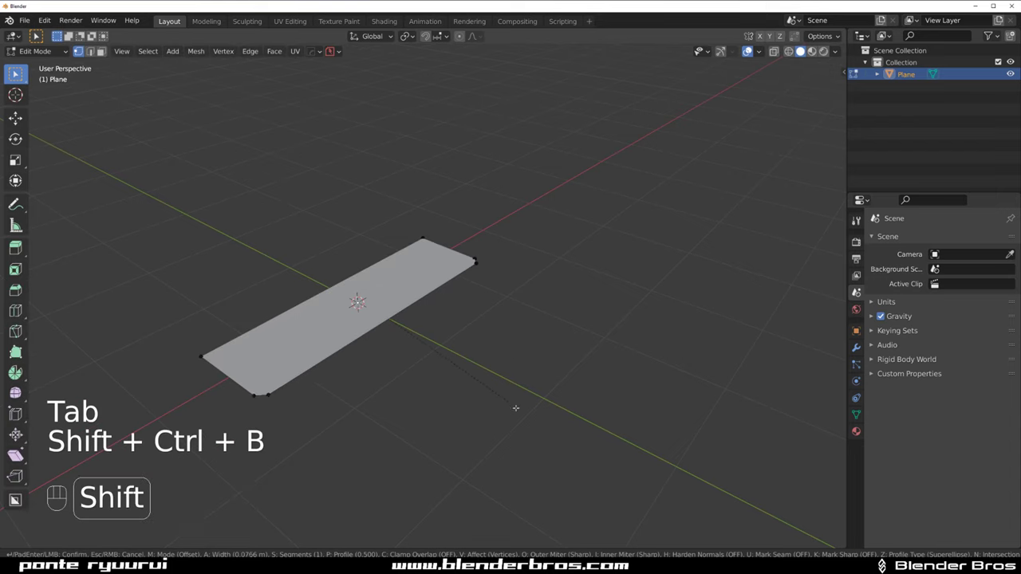
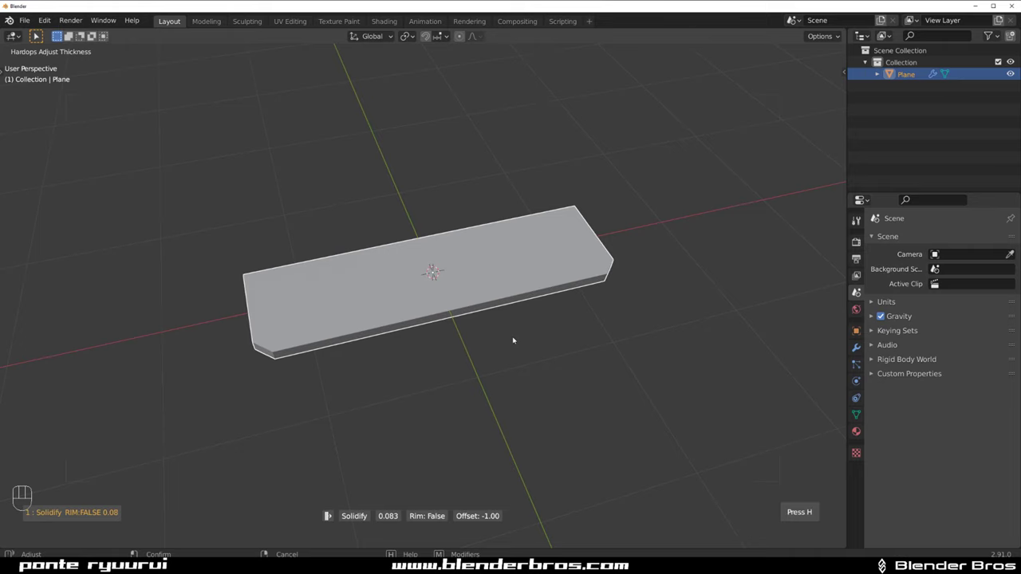
From the top view, draw a BoxCutter box inside the slab and set the recess depth.
{"action": "key", "text": "`"}
{"action": "left_click_drag", "start_coordinate": [342, 282], "coordinate": [354, 296]}
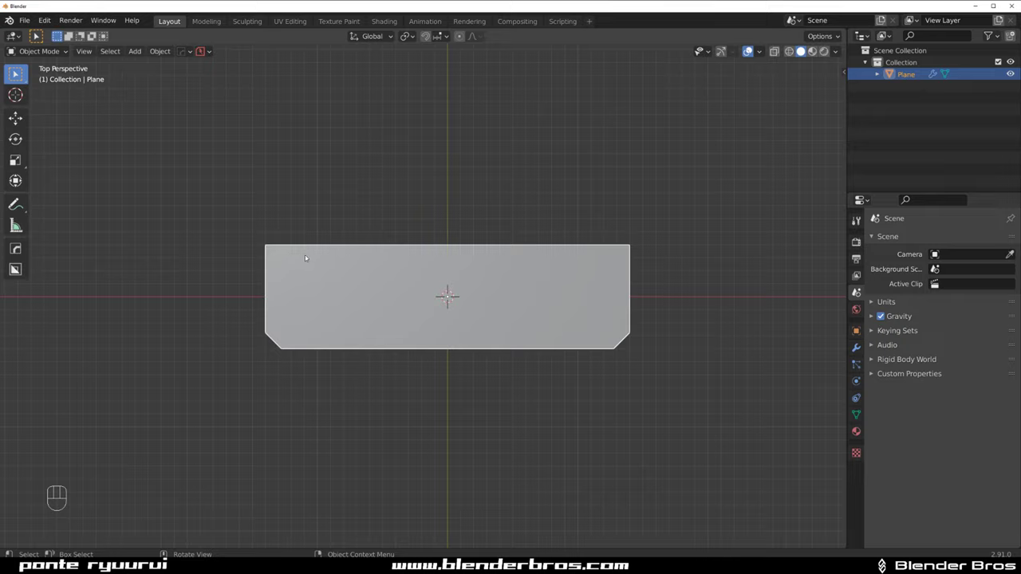
{"action": "left_click_drag", "start_coordinate": [308, 258], "coordinate": [374, 299]}
{"action": "left_click_drag", "start_coordinate": [373, 294], "coordinate": [440, 260]}
{"action": "key", "text": "alt+w"}
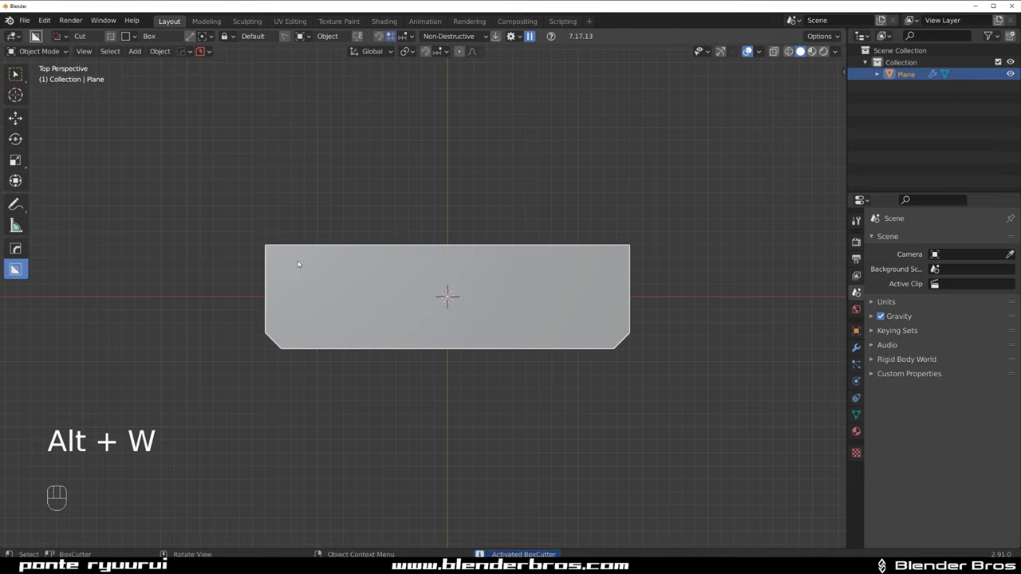
{"action": "left_click_drag", "start_coordinate": [322, 268], "coordinate": [612, 335]}
{"action": "left_click_drag", "start_coordinate": [547, 372], "coordinate": [581, 278]}
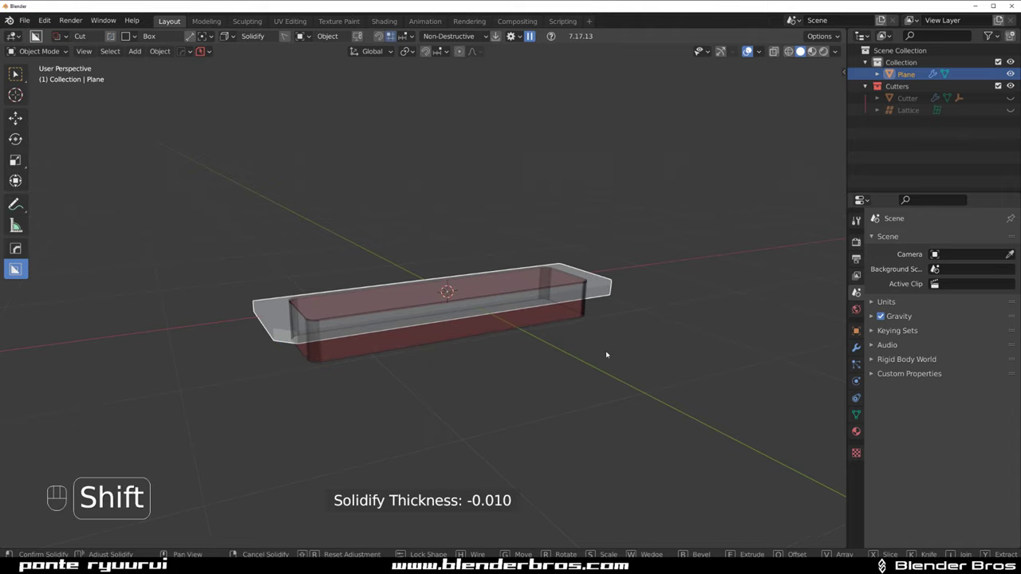
Inspect and fine-tune the rounded recess cut, then apply it.
{"action": "left_click_drag", "start_coordinate": [611, 249], "coordinate": [611, 296]}
{"action": "key", "text": "`"}
{"action": "key", "text": "KP_5"}
{"action": "left_click_drag", "start_coordinate": [455, 282], "coordinate": [493, 156]}
{"action": "key", "text": "KP_5"}
{"action": "left_click_drag", "start_coordinate": [458, 273], "coordinate": [458, 302]}
{"action": "key", "text": "q"}
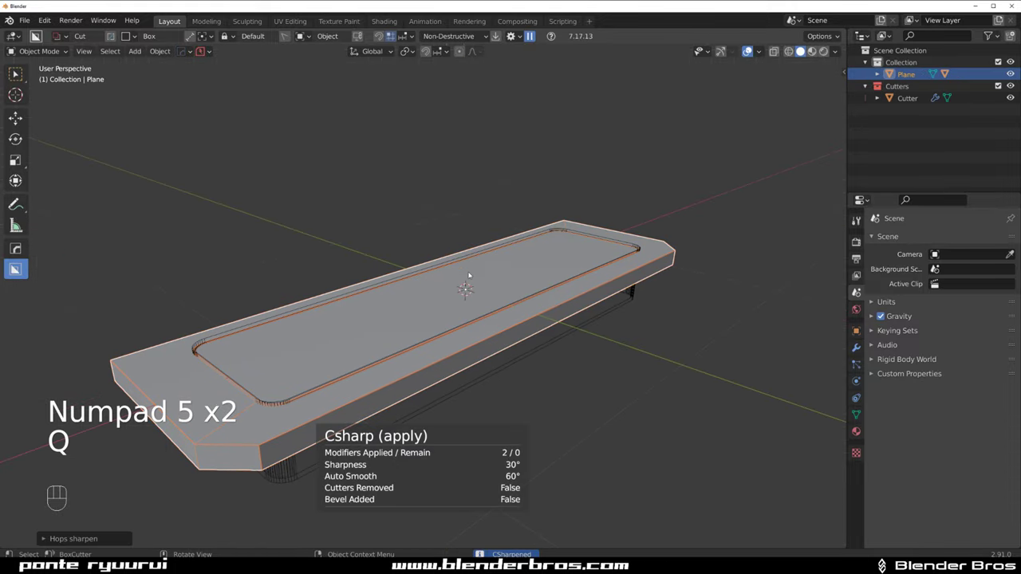
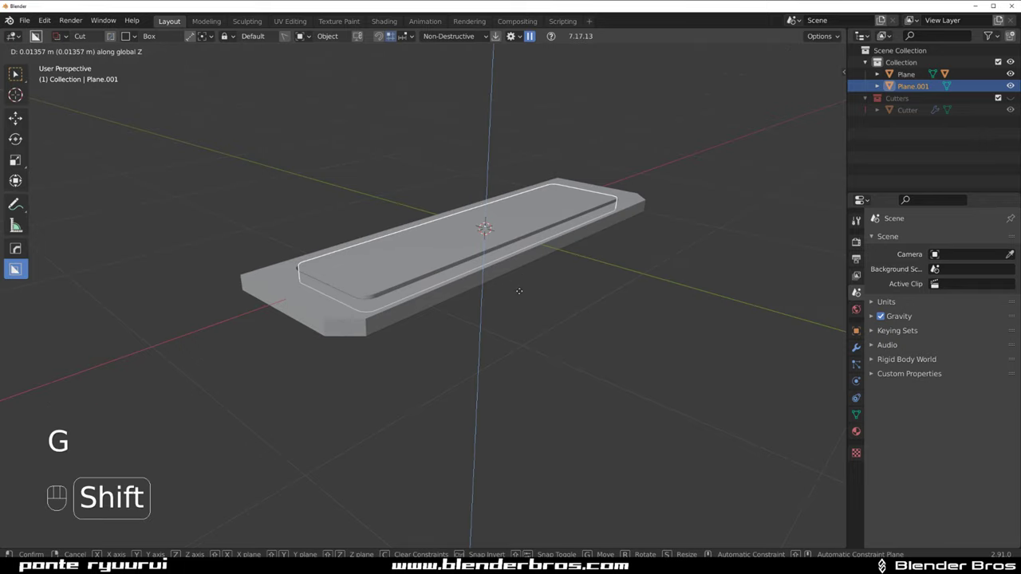
Extrude the duplicated recess floor upward into a raised panel and bevel its edges.
{"action": "left_click_drag", "start_coordinate": [480, 268], "coordinate": [494, 254]}
{"action": "left_click", "coordinate": [462, 260]}
{"action": "key", "text": "q"}
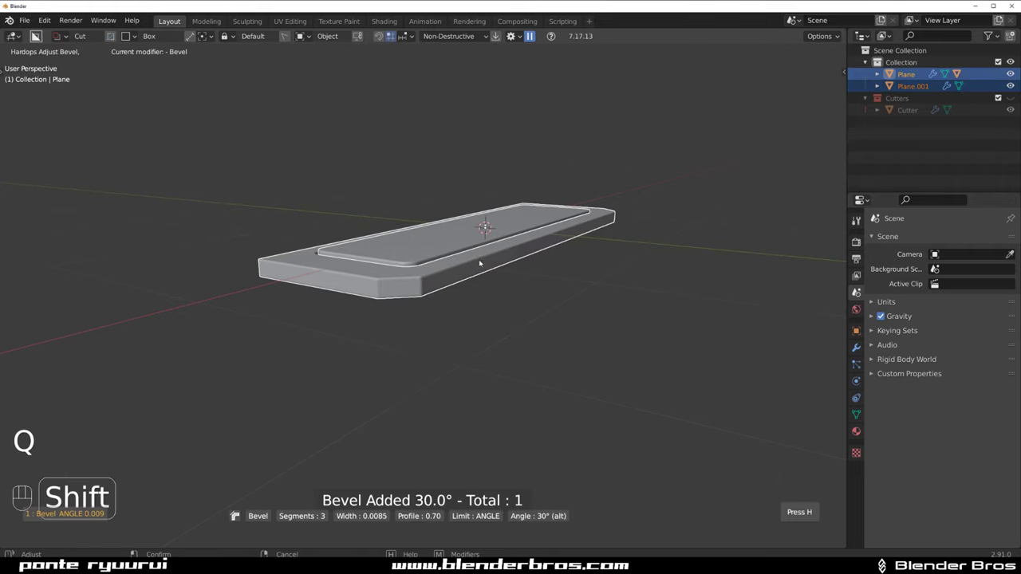
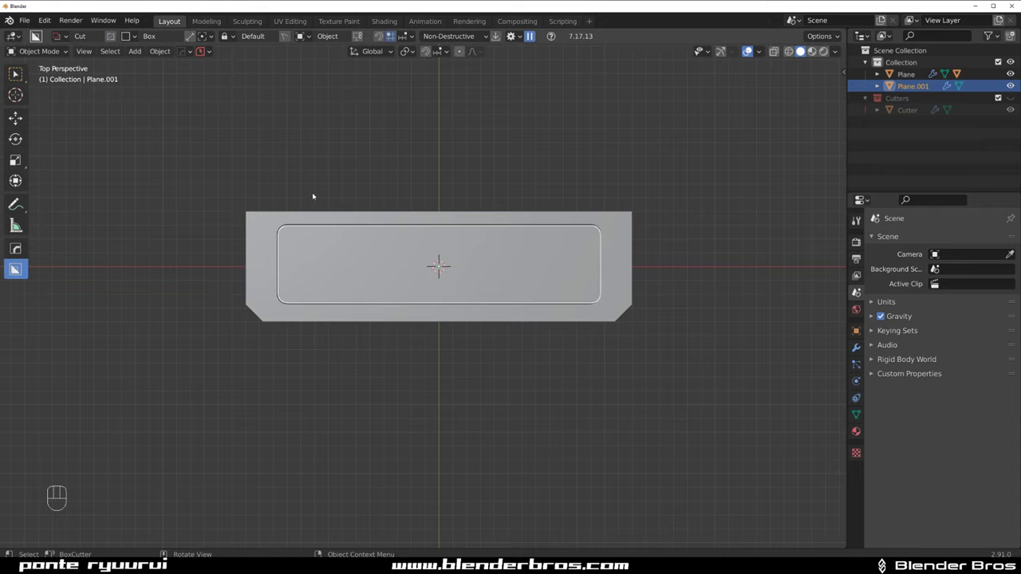
In top orthographic view, slice a groove across each end of Plane.001.
{"action": "left_click_drag", "start_coordinate": [305, 175], "coordinate": [537, 321]}
{"action": "key", "text": "`"}
{"action": "key", "text": "shift+v"}
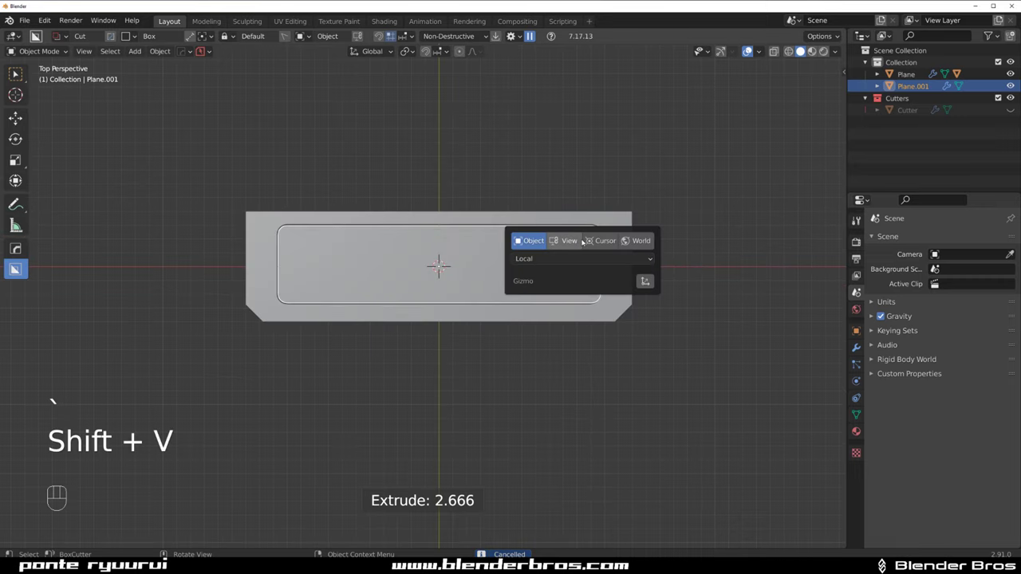
{"action": "key", "text": "KP_5"}
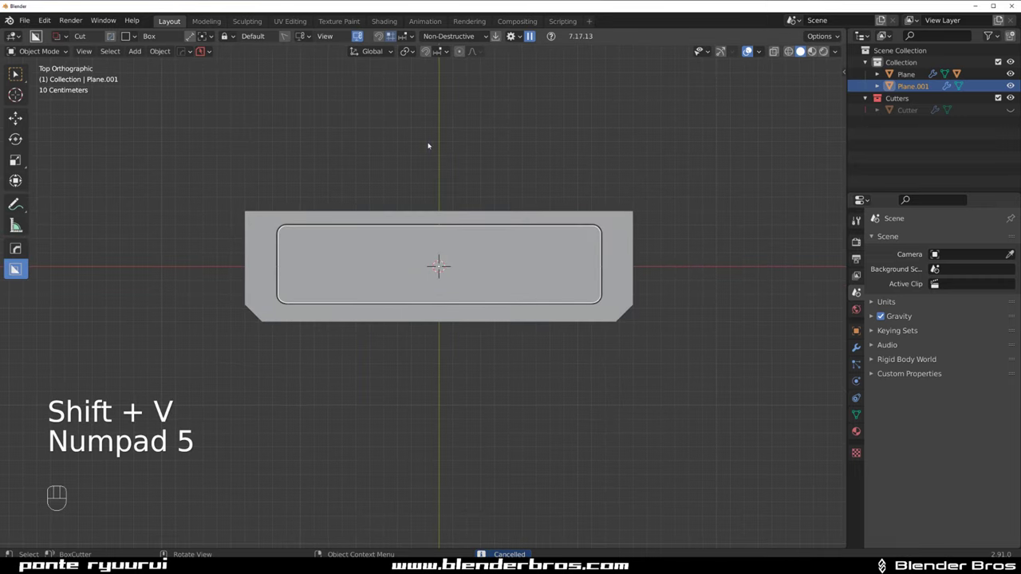
{"action": "left_click_drag", "start_coordinate": [314, 175], "coordinate": [618, 340]}
{"action": "left_click_drag", "start_coordinate": [575, 241], "coordinate": [499, 194]}
Check the grooves from an angle and run Hard Ops Sharpen on the panel.
{"action": "key", "text": "KP_5"}
{"action": "left_click_drag", "start_coordinate": [475, 236], "coordinate": [634, 247]}
{"action": "key", "text": "q"}
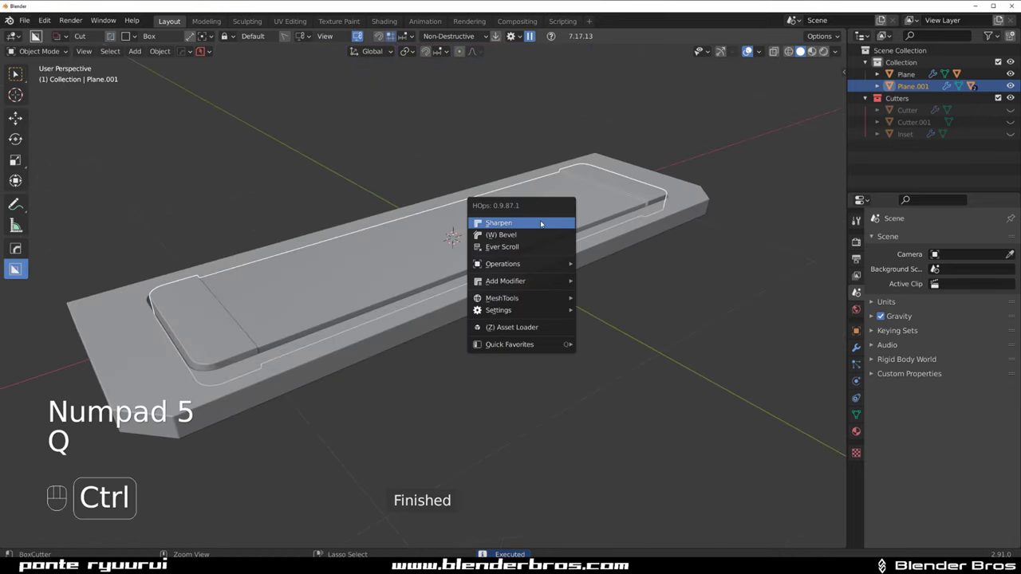
{"action": "left_click_drag", "start_coordinate": [483, 205], "coordinate": [425, 231]}
{"action": "key", "text": "`"}
{"action": "key", "text": "KP_5"}
{"action": "left_click", "coordinate": [390, 221]}
{"action": "left_click_drag", "start_coordinate": [440, 240], "coordinate": [398, 240]}
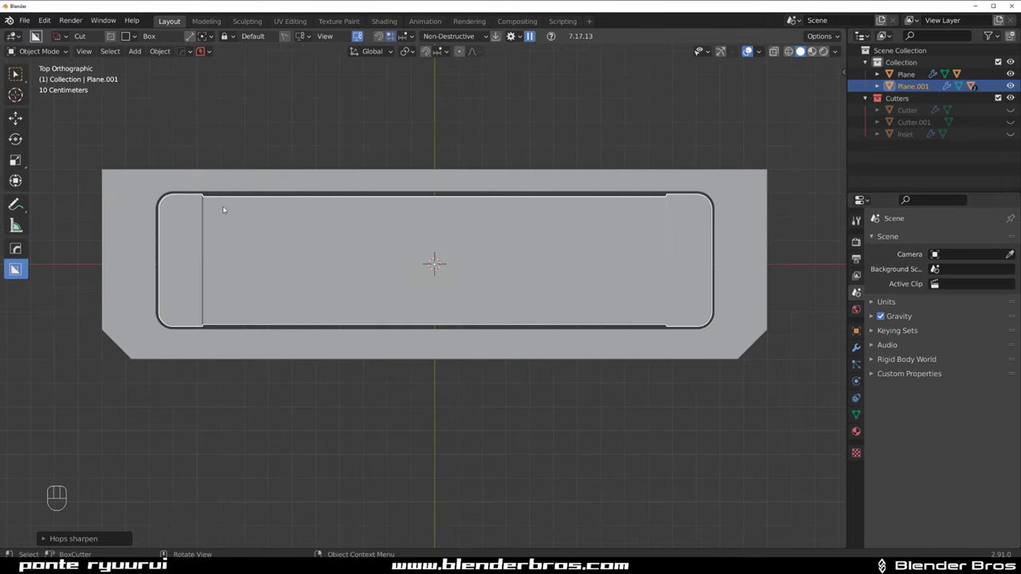
Cut an arrayed bank of six vent slots on the left and mirror it to the right.
{"action": "left_click_drag", "start_coordinate": [230, 207], "coordinate": [364, 213]}
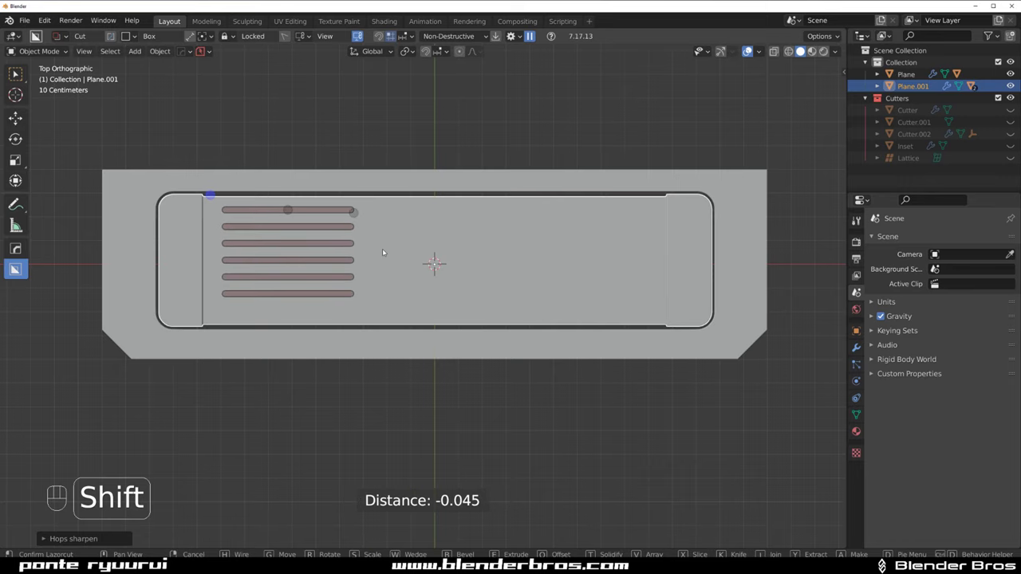
{"action": "key", "text": "alt+x"}
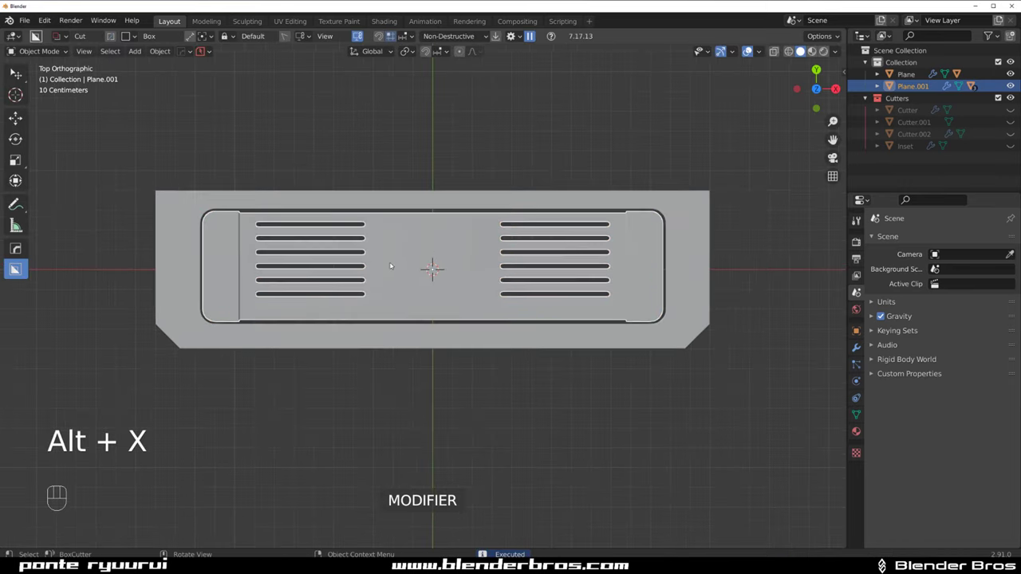
{"action": "left_click_drag", "start_coordinate": [492, 252], "coordinate": [470, 248]}
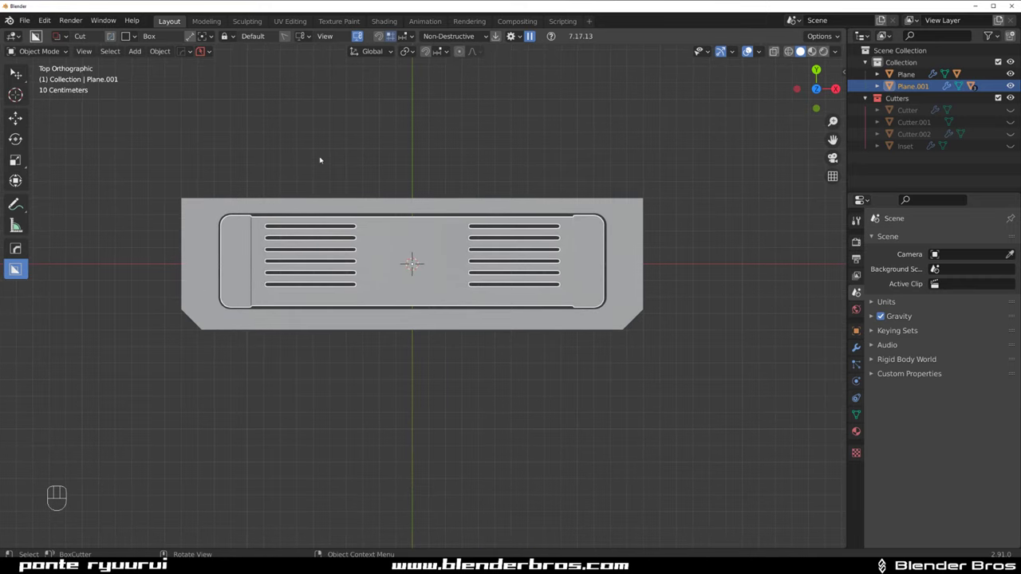
{"action": "left_click_drag", "start_coordinate": [323, 159], "coordinate": [516, 422]}
{"action": "left_click", "coordinate": [517, 423]}
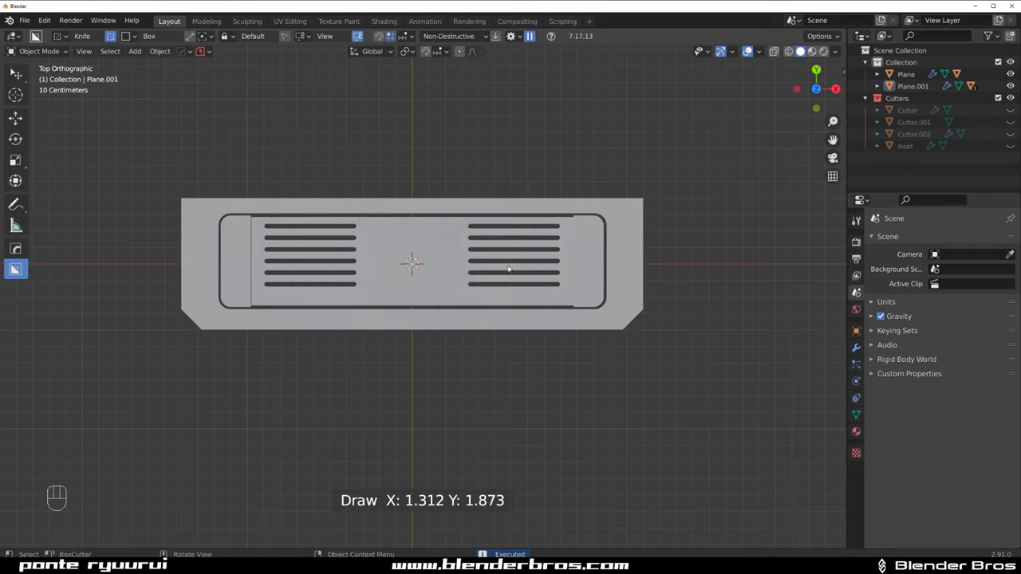
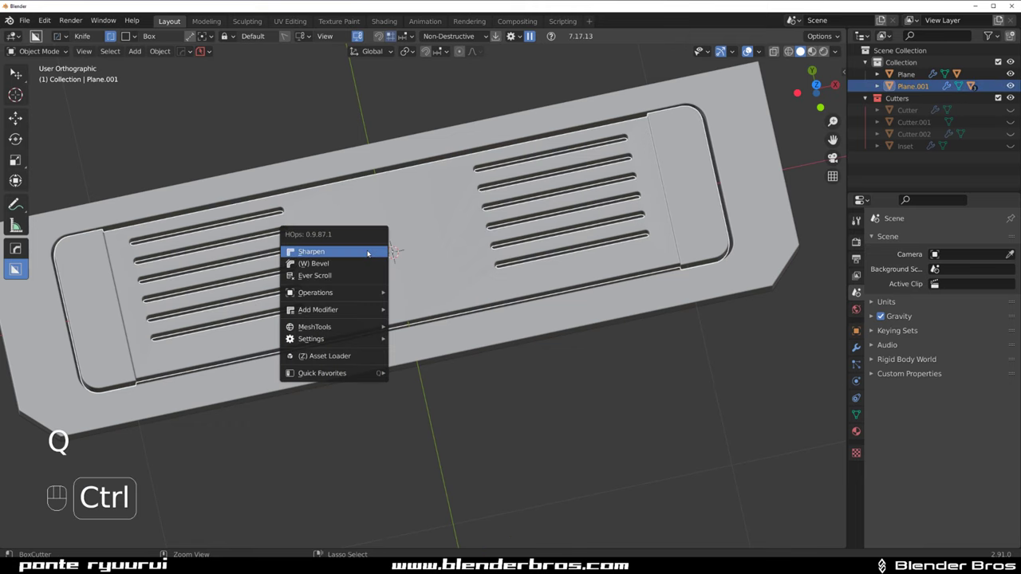
Sharpen the slotted panel's edges and return to Object Mode.
{"action": "key", "text": "Tab"}
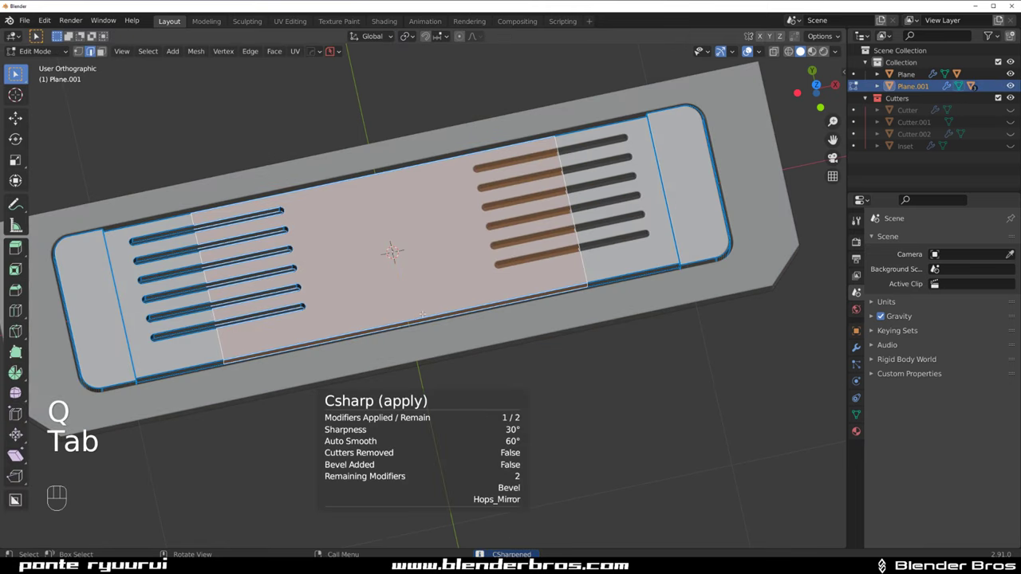
{"action": "key", "text": "`"}
{"action": "key", "text": "Tab"}
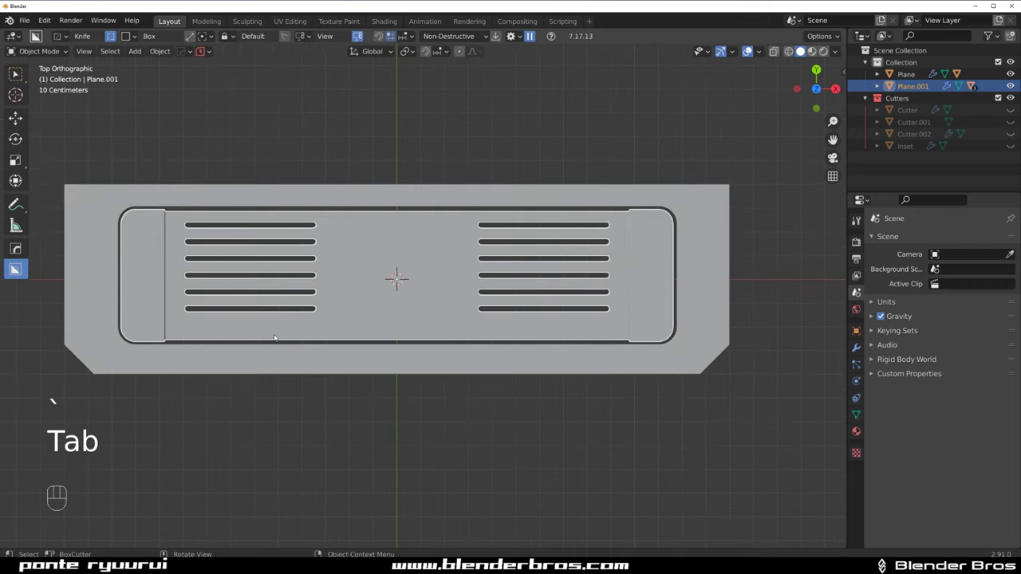
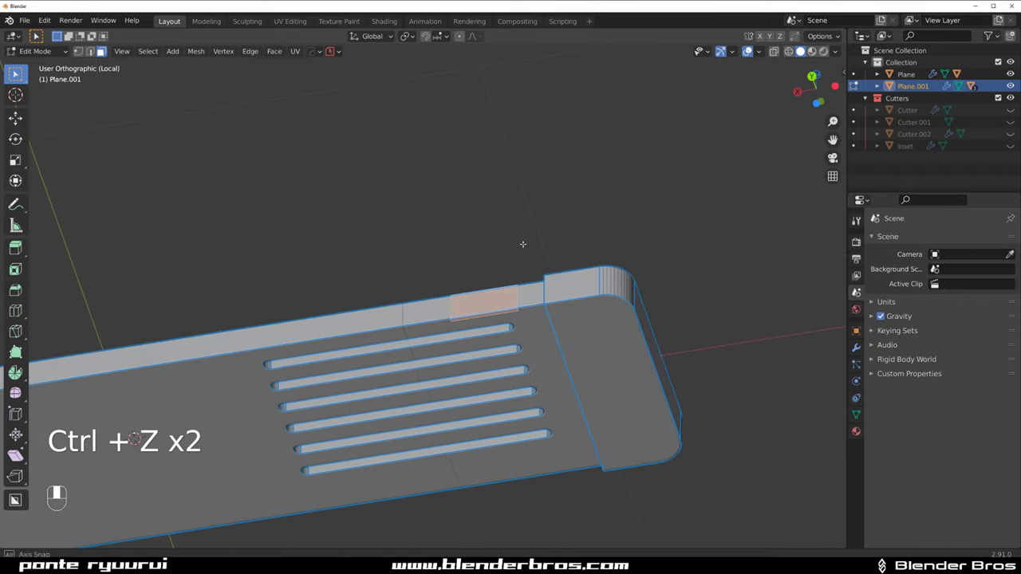
Mark the edge face, extrude it up into a small support tab, and mirror it to the other end.
{"action": "key", "text": "q"}
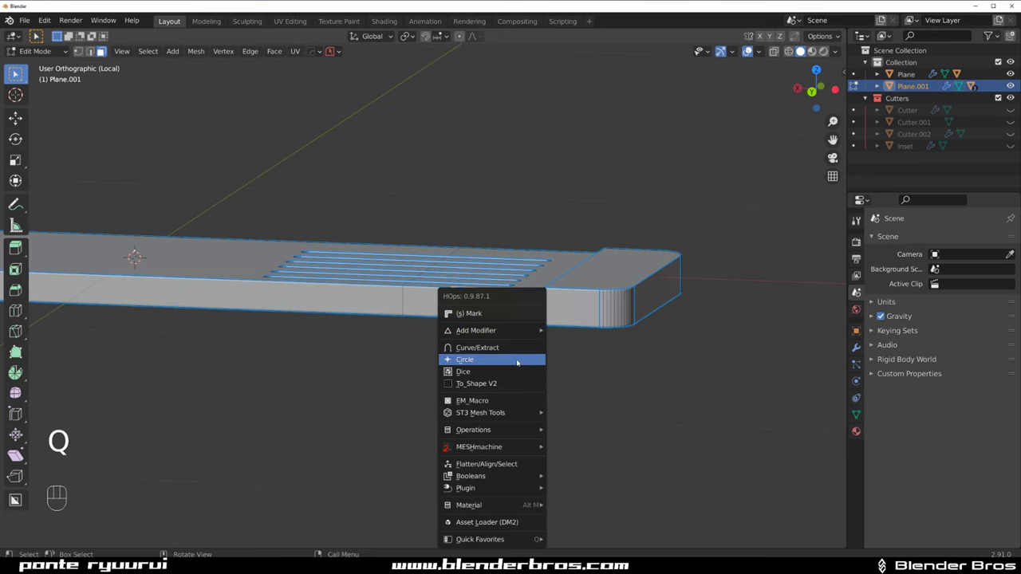
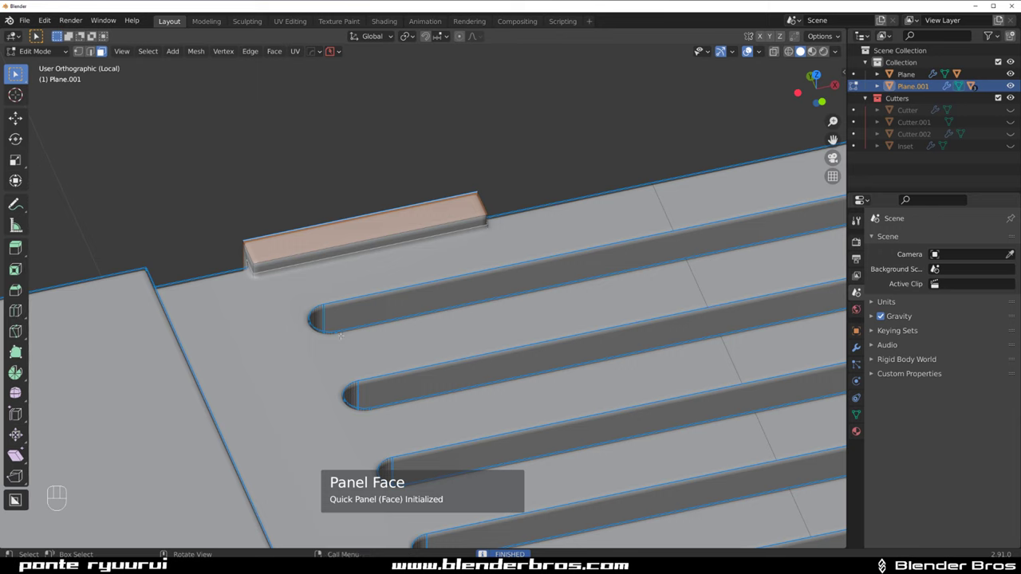
{"action": "key", "text": "Tab"}
{"action": "key", "text": "q"}
{"action": "key", "text": "/"}
{"action": "key", "text": "alt+x"}
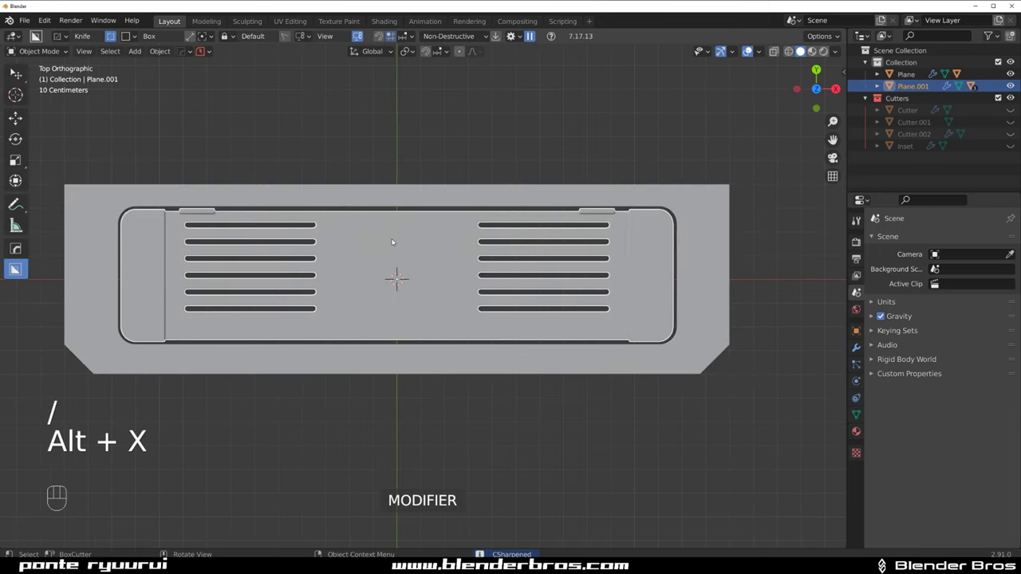
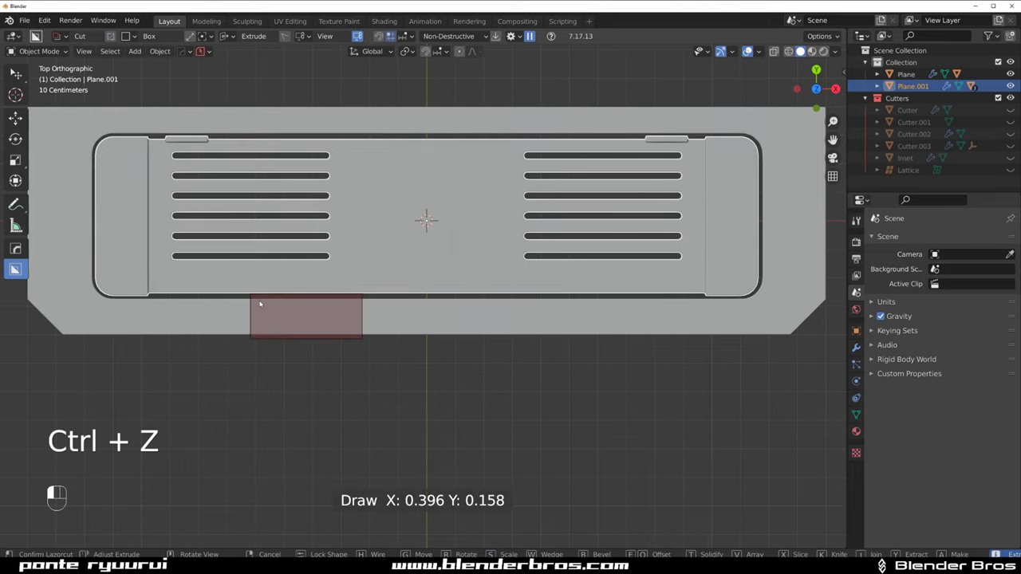
Drag a box cutter across the panel's lower edge to cut a shallow notch.
{"action": "left_click_drag", "start_coordinate": [271, 293], "coordinate": [381, 327]}
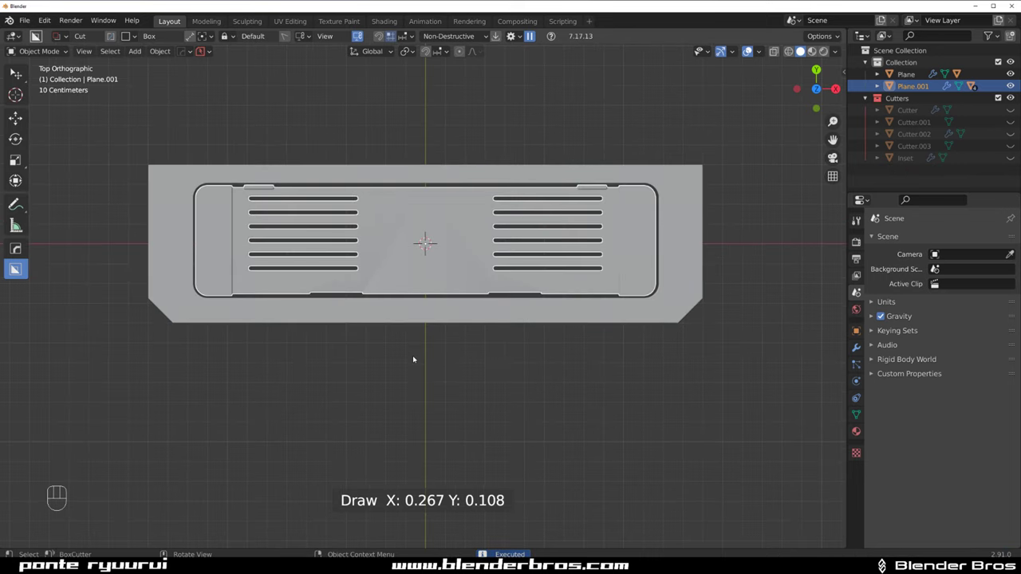
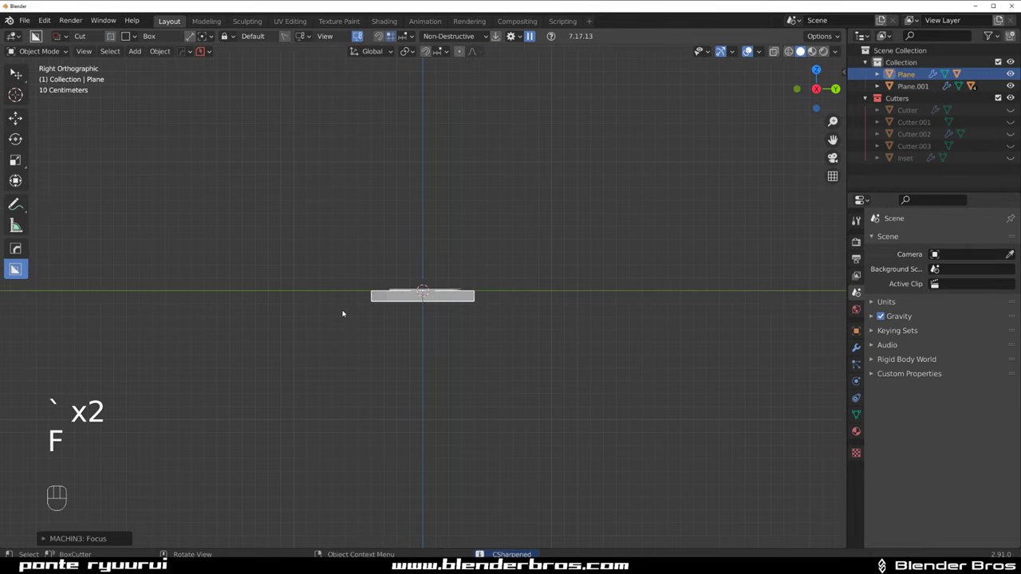
From the side view, draw an angled Ngon cutter slicing a chamfer into the tray top.
{"action": "key", "text": "g"}
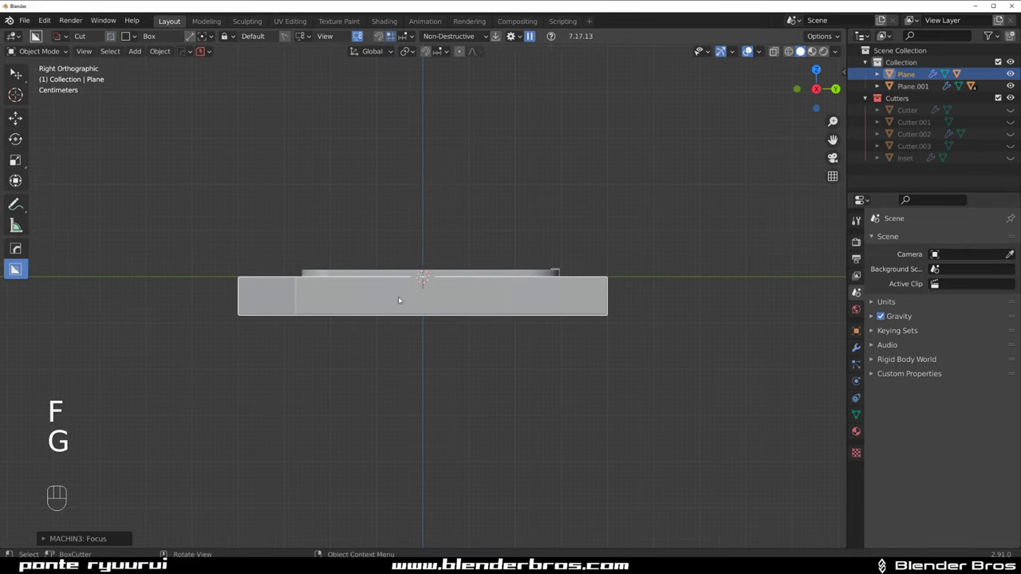
{"action": "key", "text": "d"}
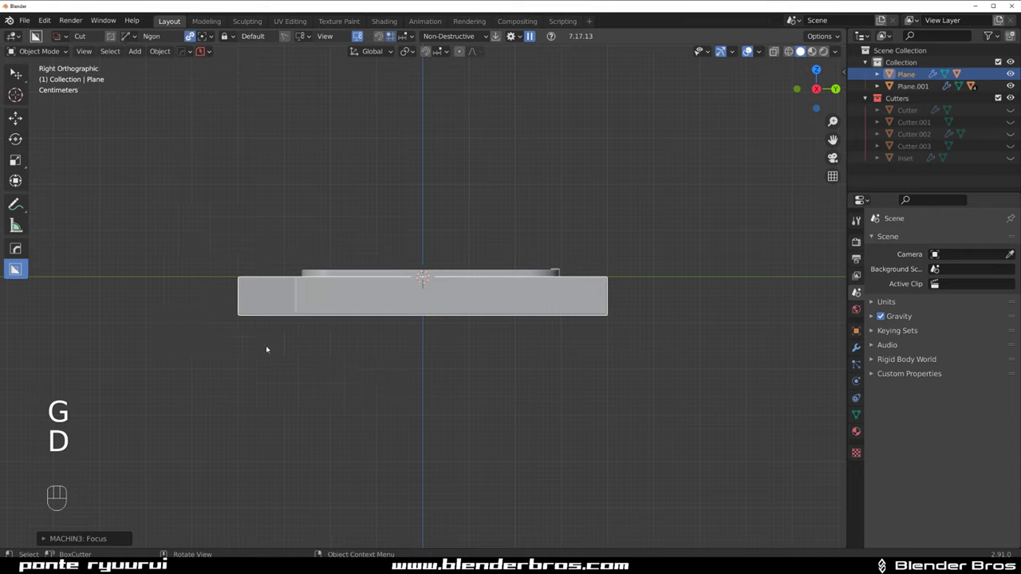
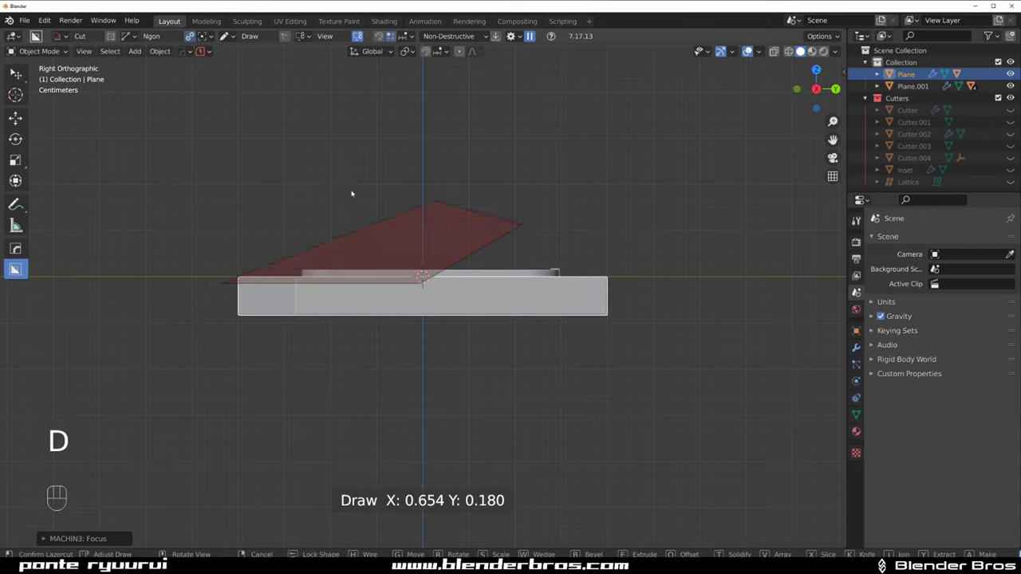
{"action": "left_click", "coordinate": [235, 170]}
{"action": "key", "text": "q"}
{"action": "left_click_drag", "start_coordinate": [443, 251], "coordinate": [570, 274]}
{"action": "key", "text": "`"}
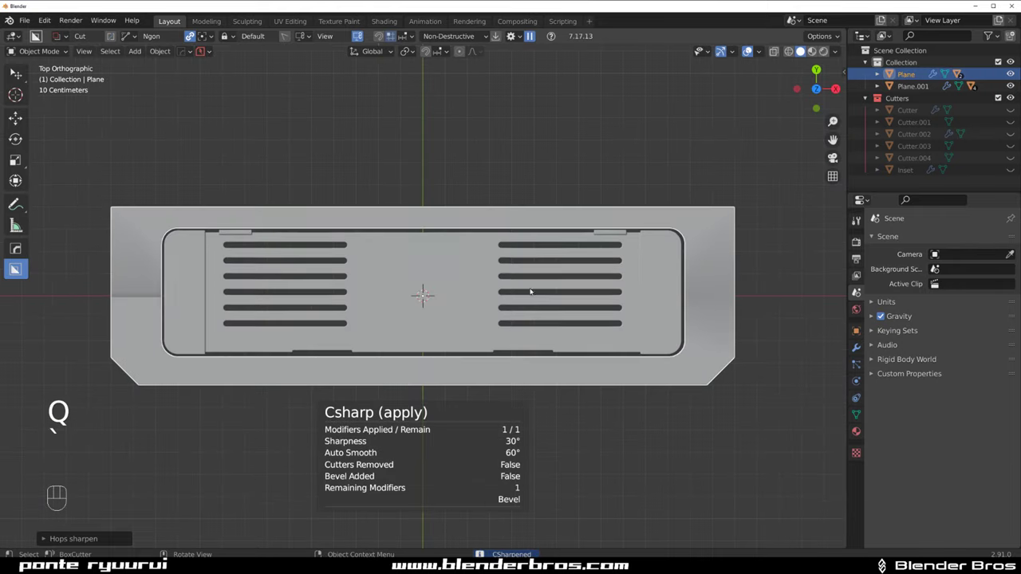
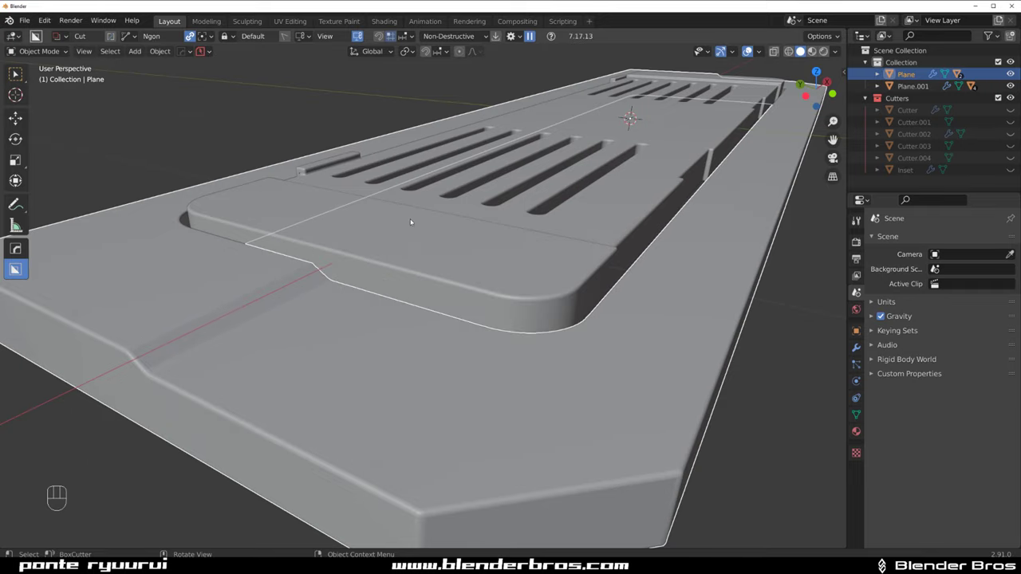
Orbit around the tray to inspect the slanted cut.
{"action": "middle_click", "coordinate": [529, 227]}
{"action": "middle_click", "coordinate": [446, 223]}
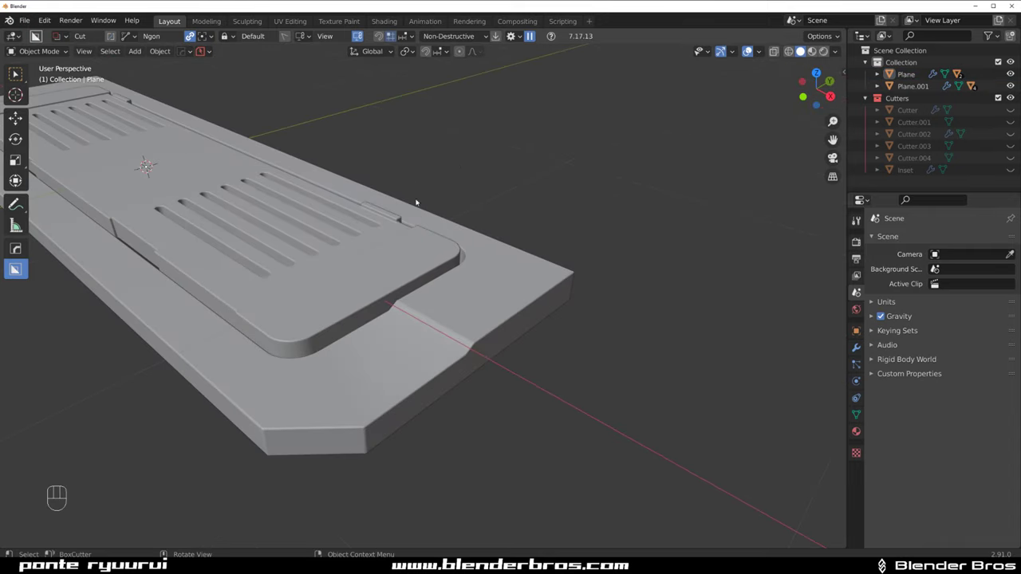
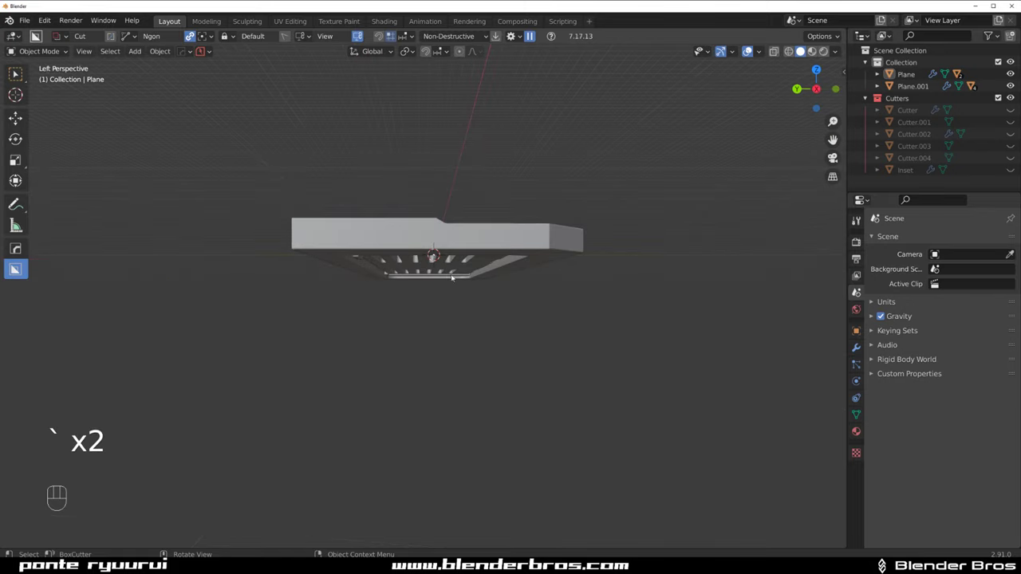
Cycle through views to inspect the trimmed tray and select Plane.001 with Plane.
{"action": "key", "text": "`"}
{"action": "key", "text": "`"}
{"action": "key", "text": "`"}
{"action": "key", "text": "`"}
{"action": "key", "text": "`"}
{"action": "key", "text": "`"}
{"action": "key", "text": "`"}
{"action": "key", "text": "KP_5"}
{"action": "middle_click", "coordinate": [387, 211]}
{"action": "left_click", "coordinate": [166, 260]}
{"action": "key", "text": "d"}
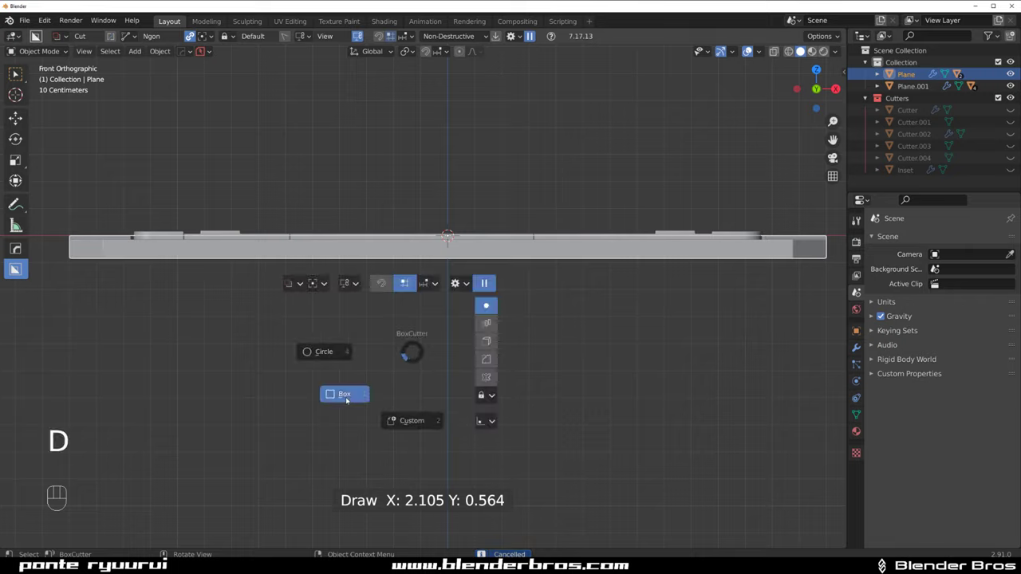
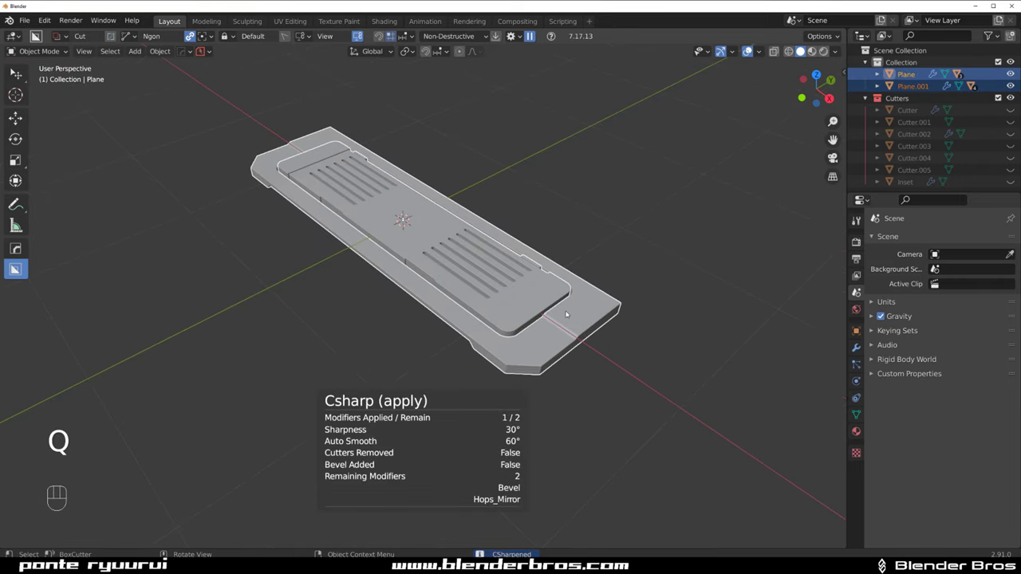
Join the vented panel and tray into a single step object.
{"action": "key", "text": "ctrl+j"}
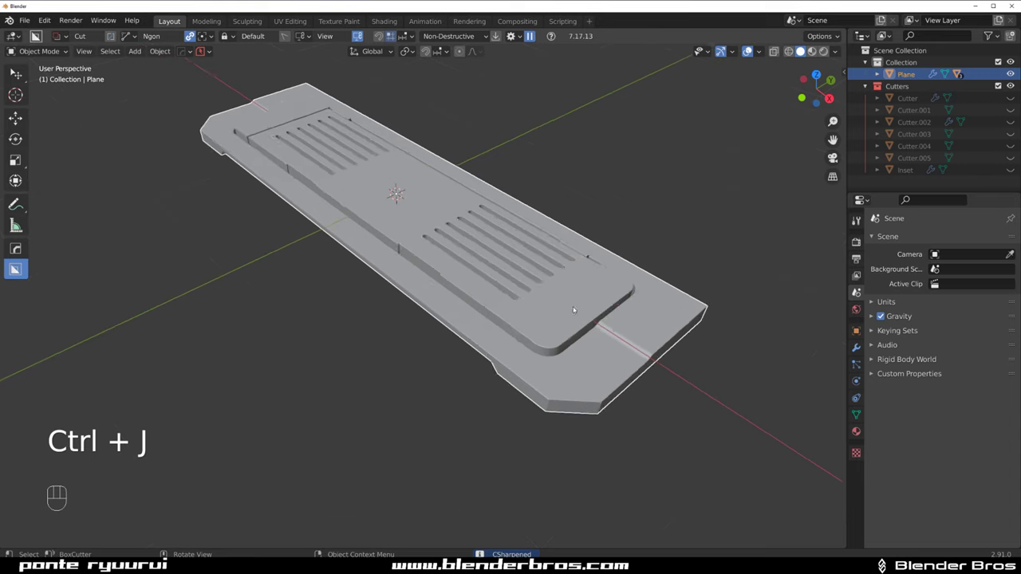
From the side view, add an Array modifier to the step and open its settings.
{"action": "key", "text": "`"}
{"action": "key", "text": "KP_5"}
{"action": "left_click", "coordinate": [479, 224]}
{"action": "key", "text": "q"}
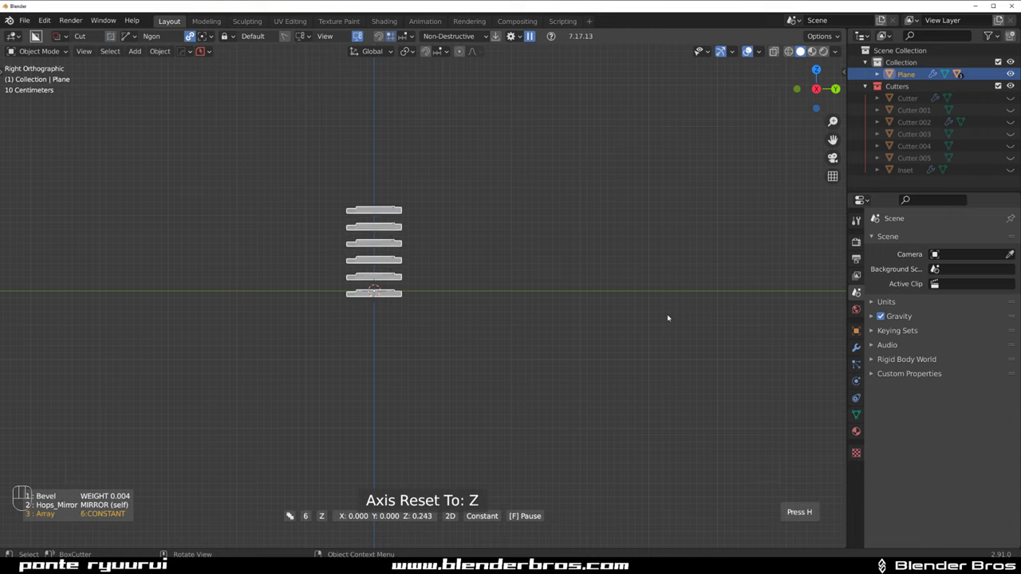
{"action": "key", "text": "ctrl+`"}
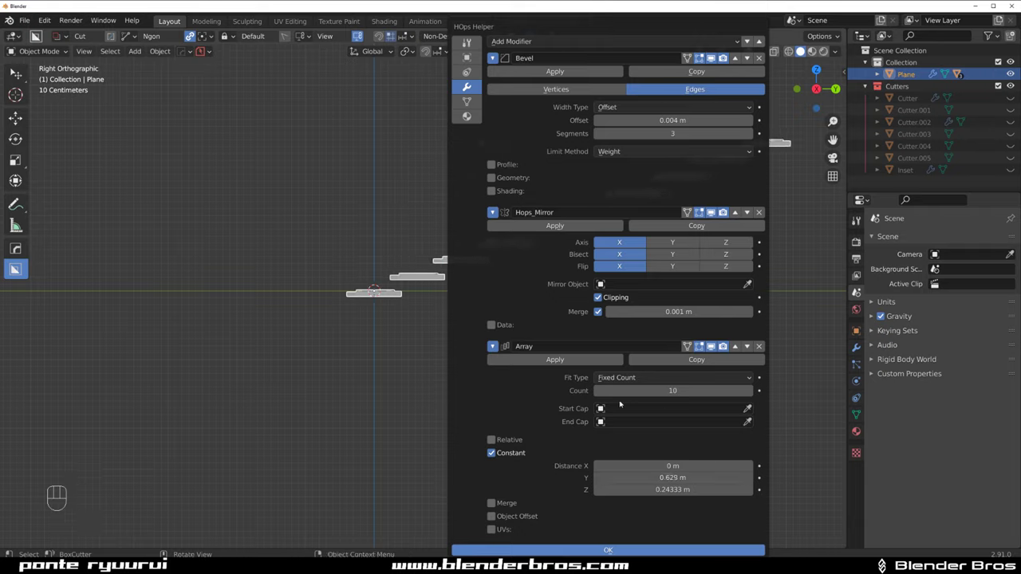
{"action": "left_click", "coordinate": [764, 38]}
Set the count to six with Y and Z relative offsets so the copies rise diagonally.
{"action": "left_click_drag", "start_coordinate": [501, 262], "coordinate": [624, 289]}
{"action": "key", "text": "`"}
{"action": "left_click_drag", "start_coordinate": [530, 292], "coordinate": [512, 290]}
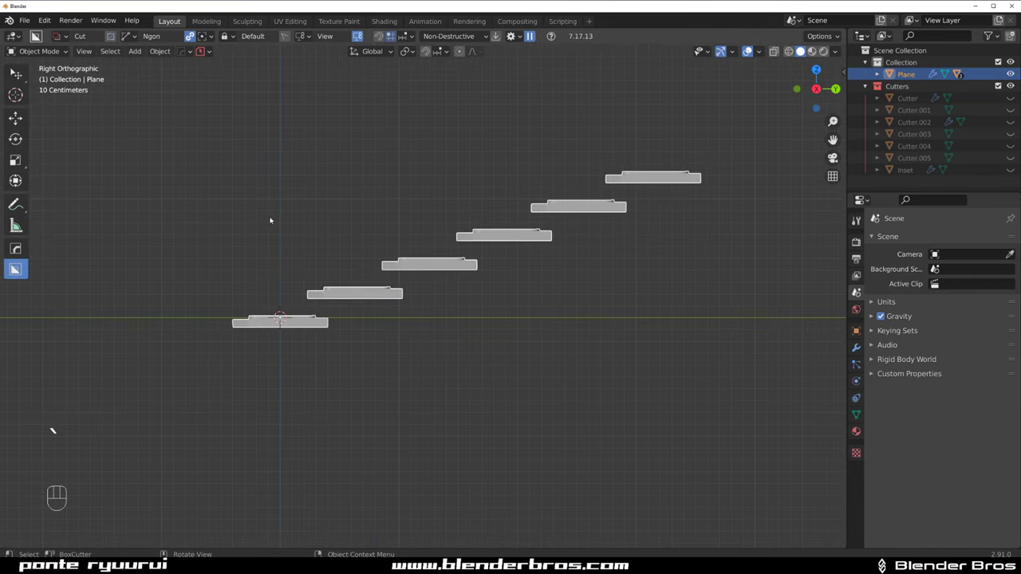
{"action": "left_click_drag", "start_coordinate": [332, 240], "coordinate": [435, 269]}
{"action": "key", "text": "KP_5"}
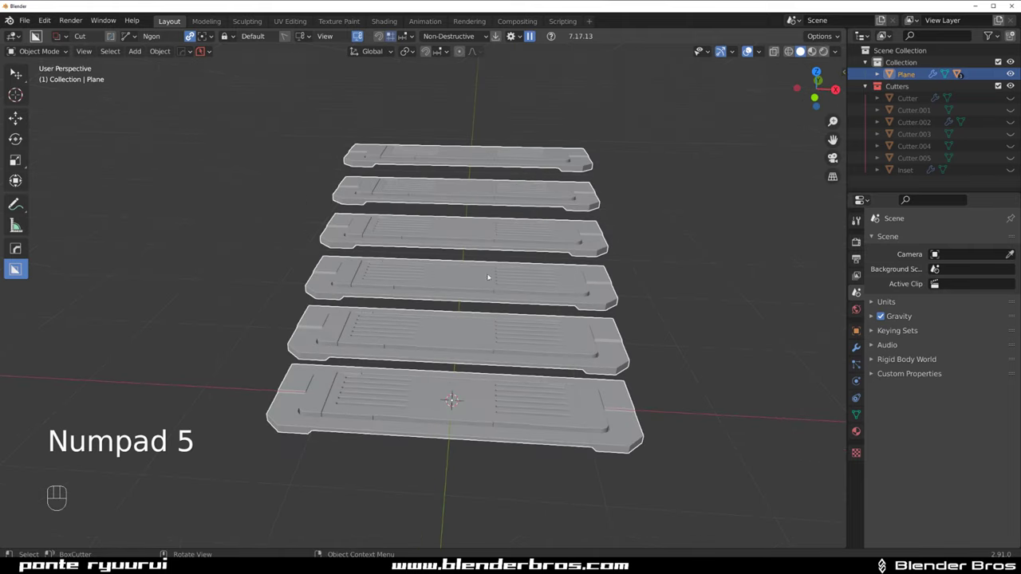
Fine-tune the spacing between treads in perspective, then return to side view.
{"action": "left_click_drag", "start_coordinate": [514, 341], "coordinate": [490, 247]}
{"action": "left_click_drag", "start_coordinate": [474, 264], "coordinate": [409, 229]}
{"action": "left_click_drag", "start_coordinate": [411, 228], "coordinate": [472, 210]}
{"action": "left_click_drag", "start_coordinate": [417, 254], "coordinate": [538, 276]}
{"action": "key", "text": "`"}
{"action": "key", "text": "KP_5"}
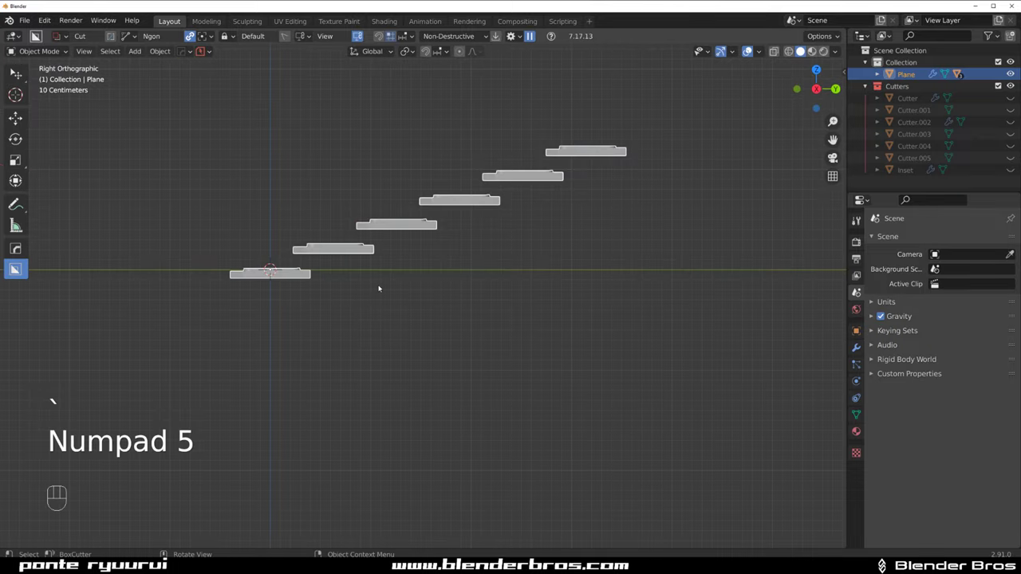
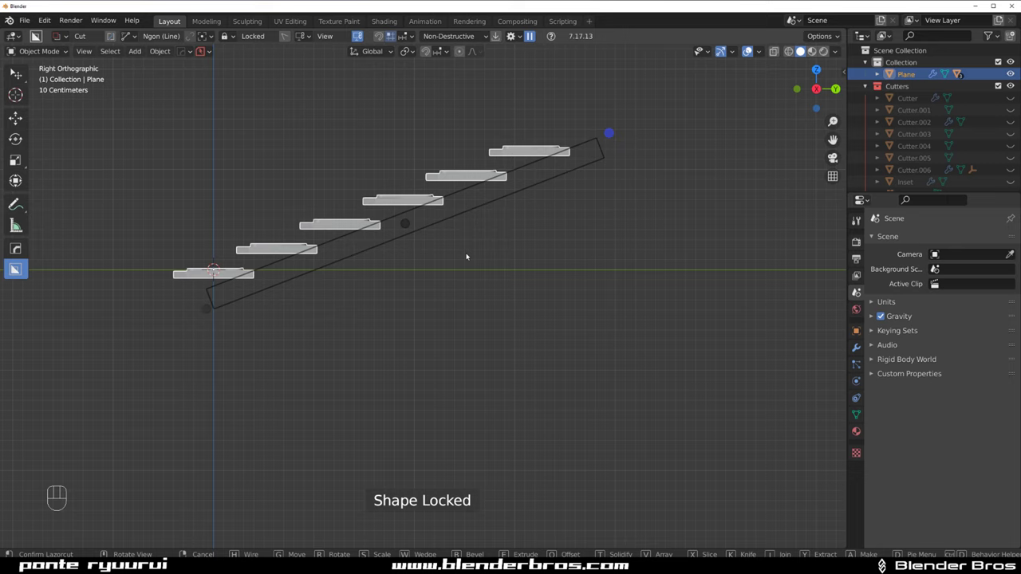
Sketch a first slanted bar under the steps and enable Ngon line drawing with angle snapping.
{"action": "left_click_drag", "start_coordinate": [477, 249], "coordinate": [532, 296]}
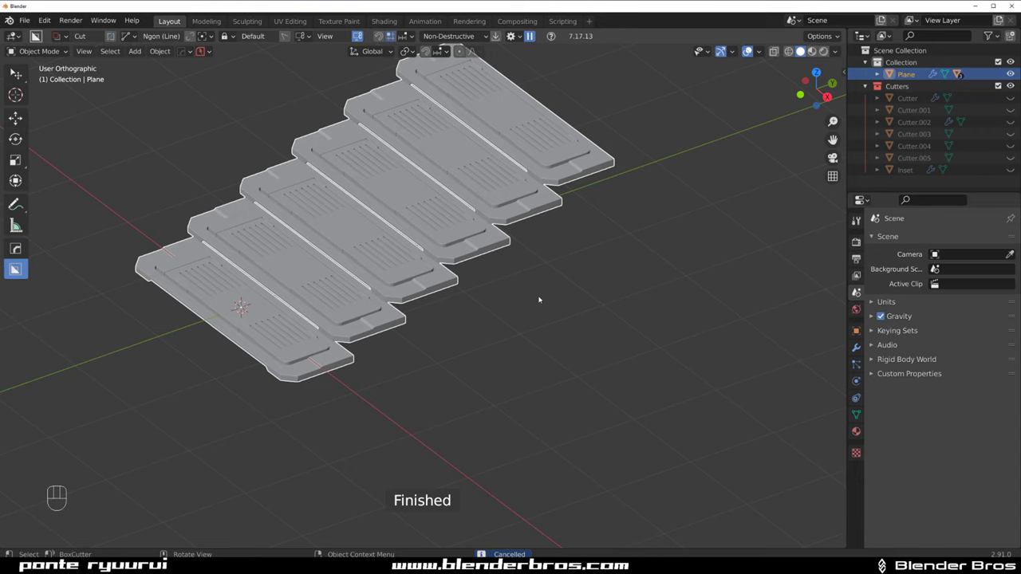
{"action": "key", "text": "`"}
{"action": "key", "text": "a"}
{"action": "key", "text": "a"}
{"action": "left_click", "coordinate": [301, 293]}
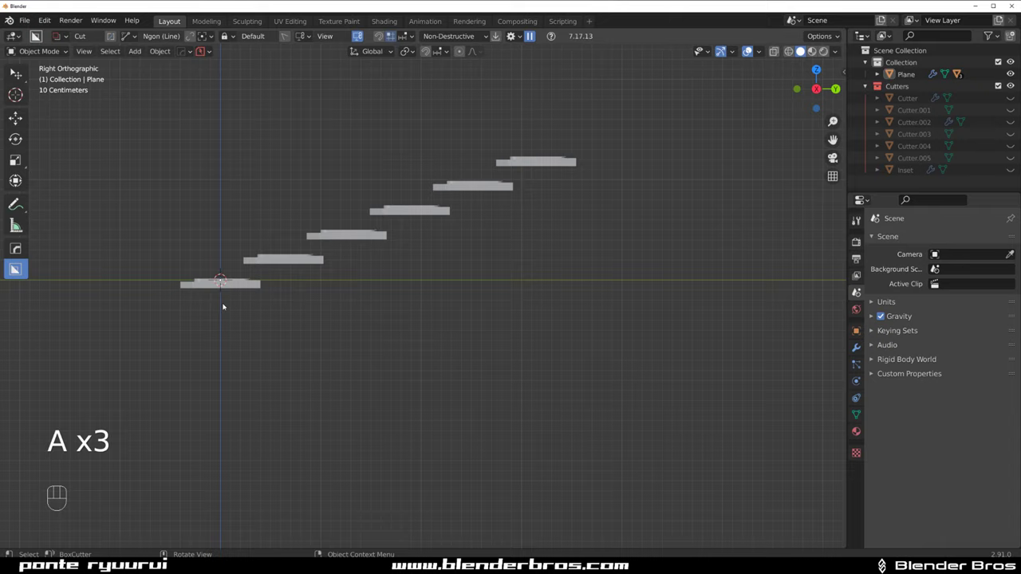
{"action": "left_click_drag", "start_coordinate": [233, 307], "coordinate": [604, 173]}
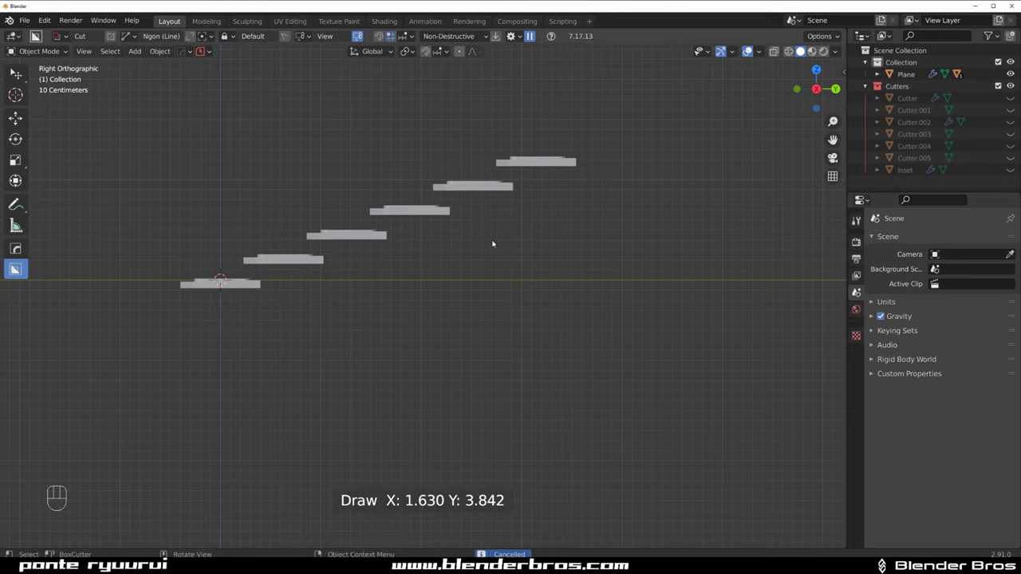
{"action": "key", "text": "d"}
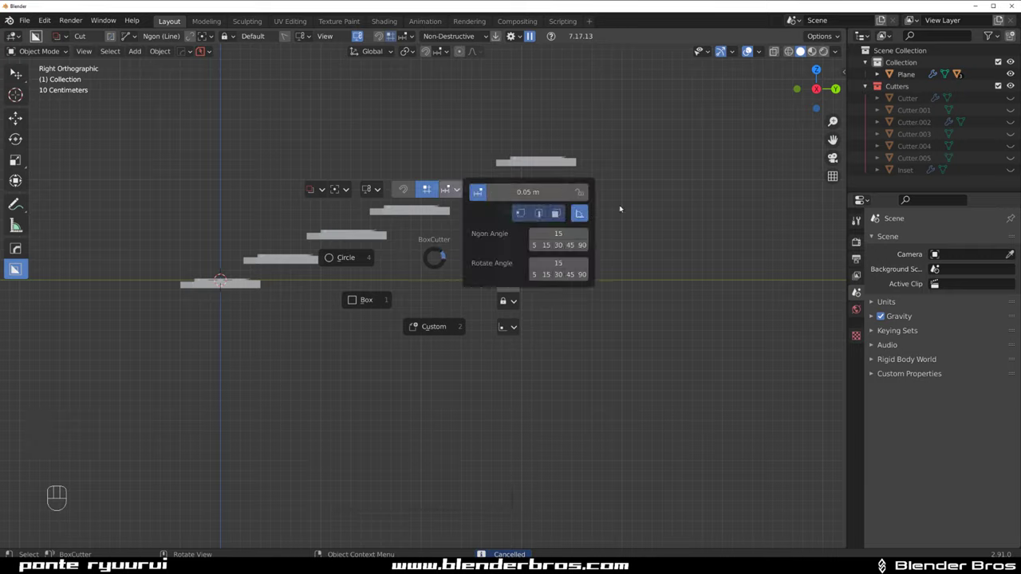
Draw the long slanted stringer beam (X 1.684, Y 3.925) beneath the treads and set its thickness.
{"action": "left_click_drag", "start_coordinate": [218, 318], "coordinate": [633, 160]}
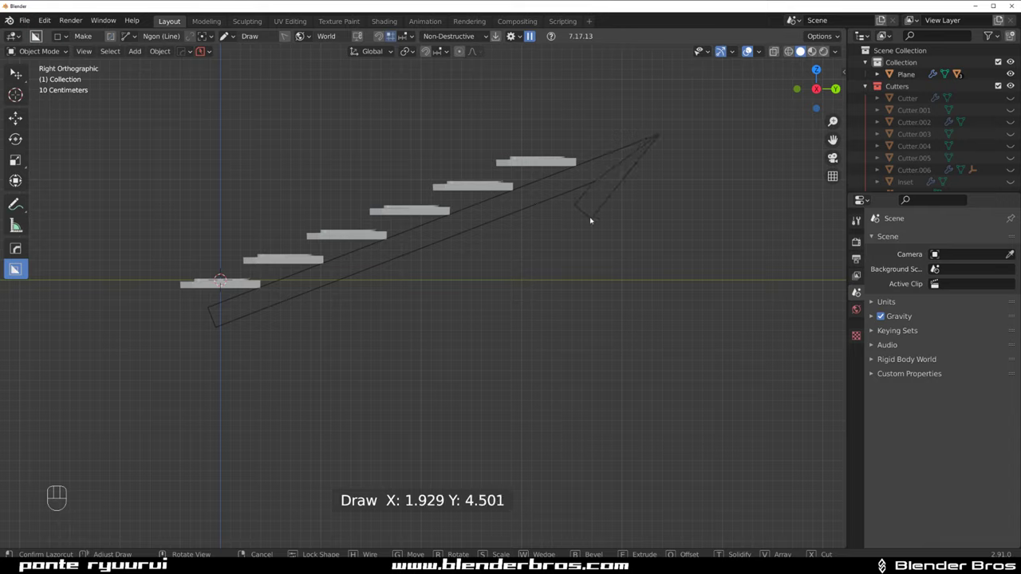
{"action": "left_click_drag", "start_coordinate": [242, 306], "coordinate": [617, 163]}
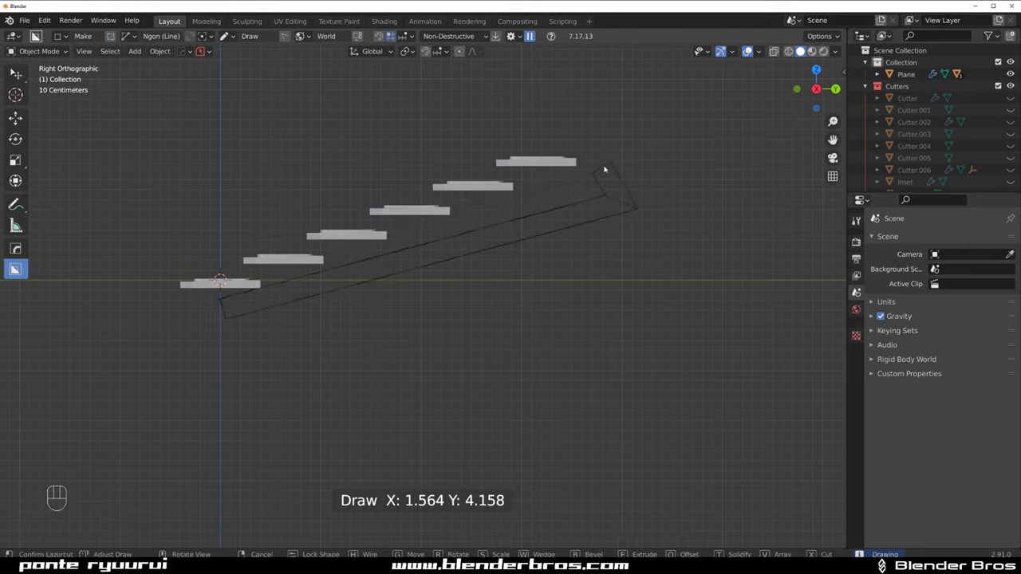
{"action": "left_click_drag", "start_coordinate": [233, 305], "coordinate": [614, 163]}
{"action": "type", "text": "Draw X: 1.684 Y: 3.925"}
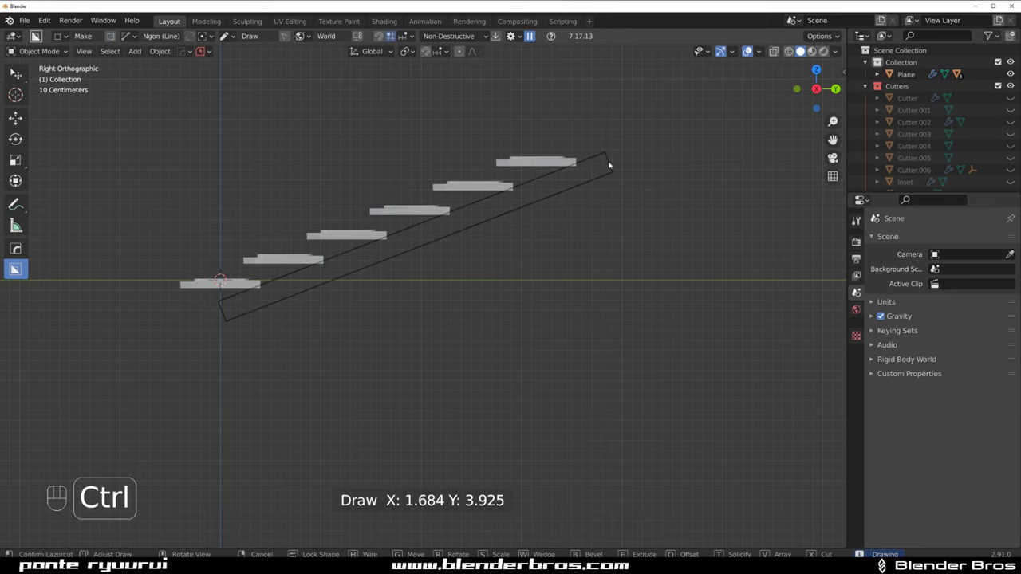
{"action": "left_click_drag", "start_coordinate": [410, 270], "coordinate": [321, 230]}
{"action": "left_click", "coordinate": [322, 230]}
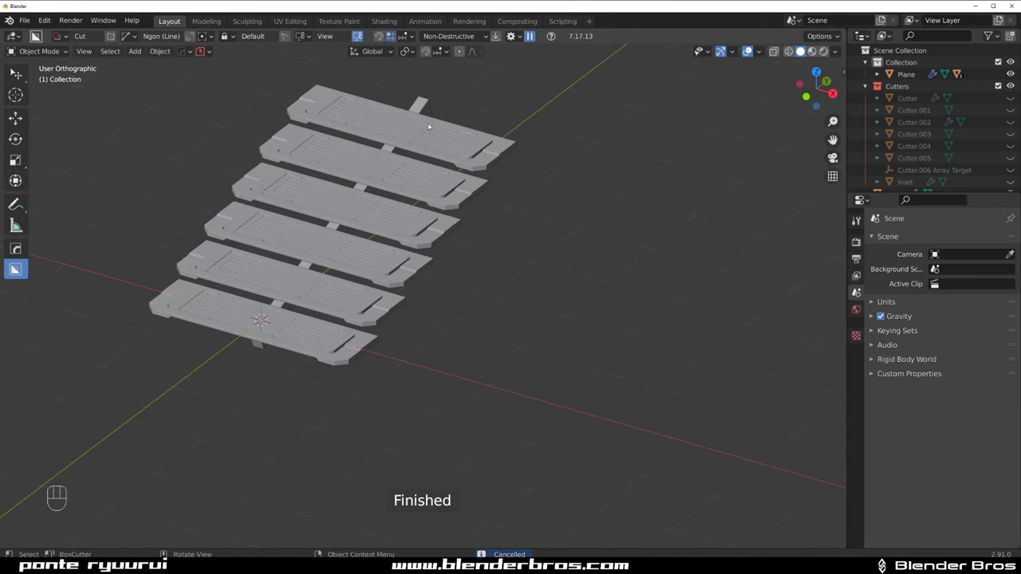
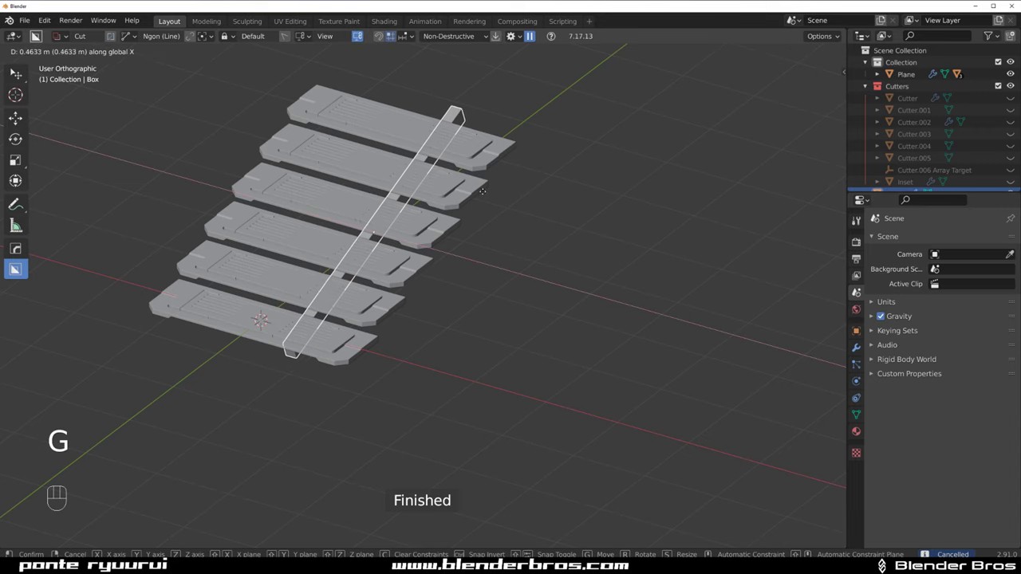
Draw a box (X 1.727, Y 0.383) against the lower end of the beam and stretch it along the stringer.
{"action": "key", "text": "s"}
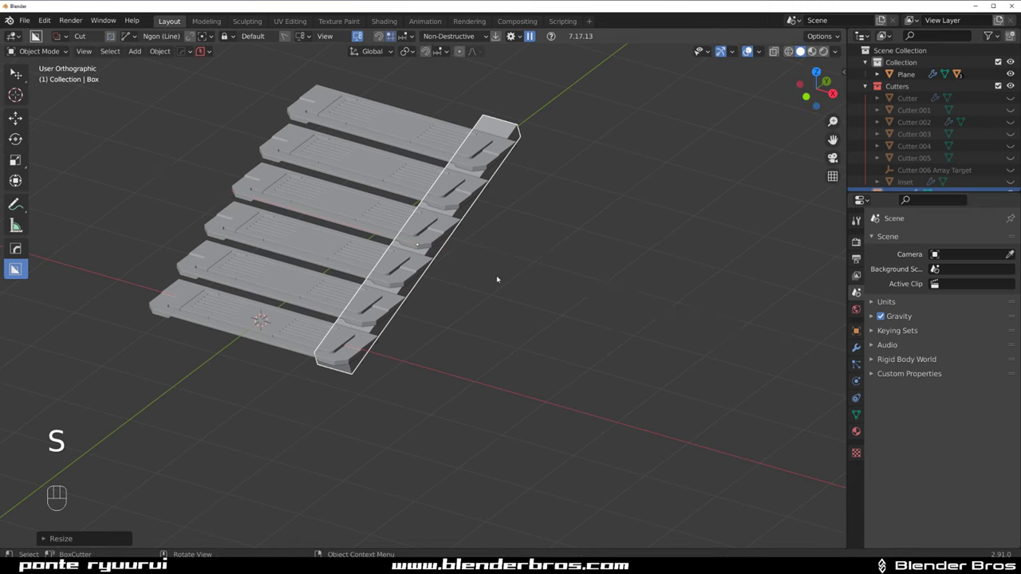
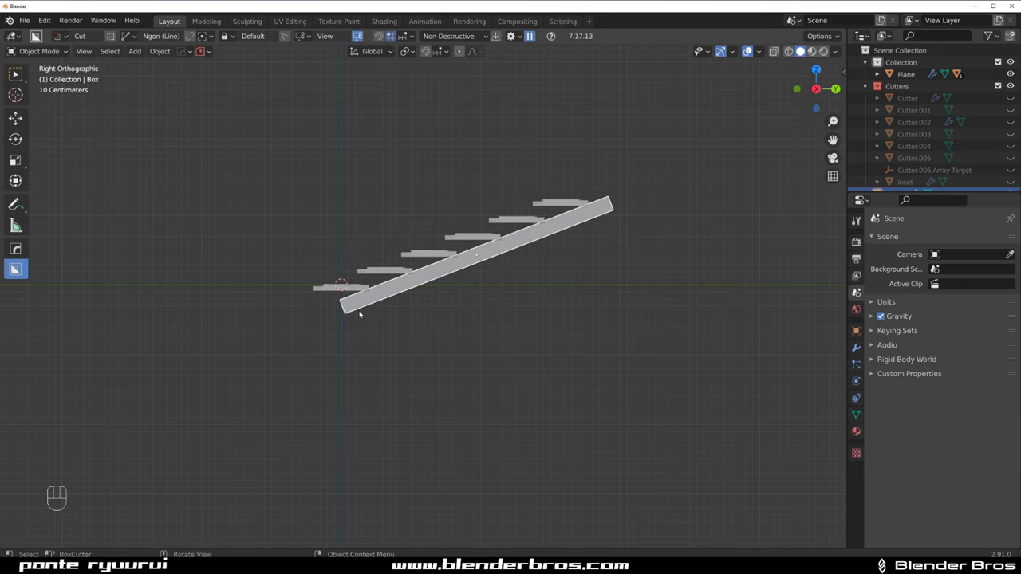
{"action": "key", "text": "d"}
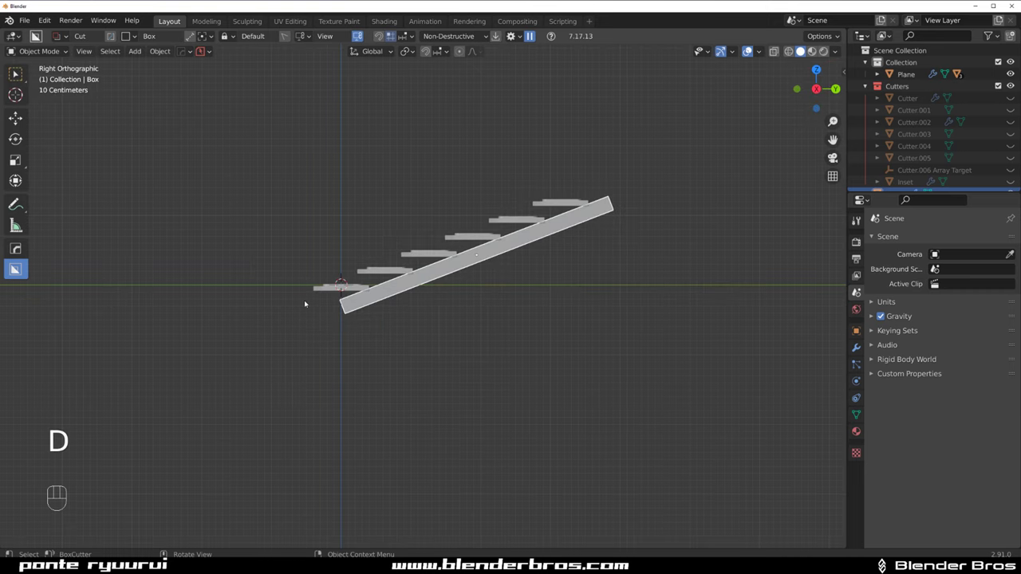
{"action": "left_click_drag", "start_coordinate": [323, 301], "coordinate": [459, 344]}
{"action": "left_click_drag", "start_coordinate": [345, 303], "coordinate": [458, 326]}
{"action": "type", "text": "Draw  X: 1.727 Y: 0.383"}
{"action": "left_click_drag", "start_coordinate": [496, 286], "coordinate": [420, 306]}
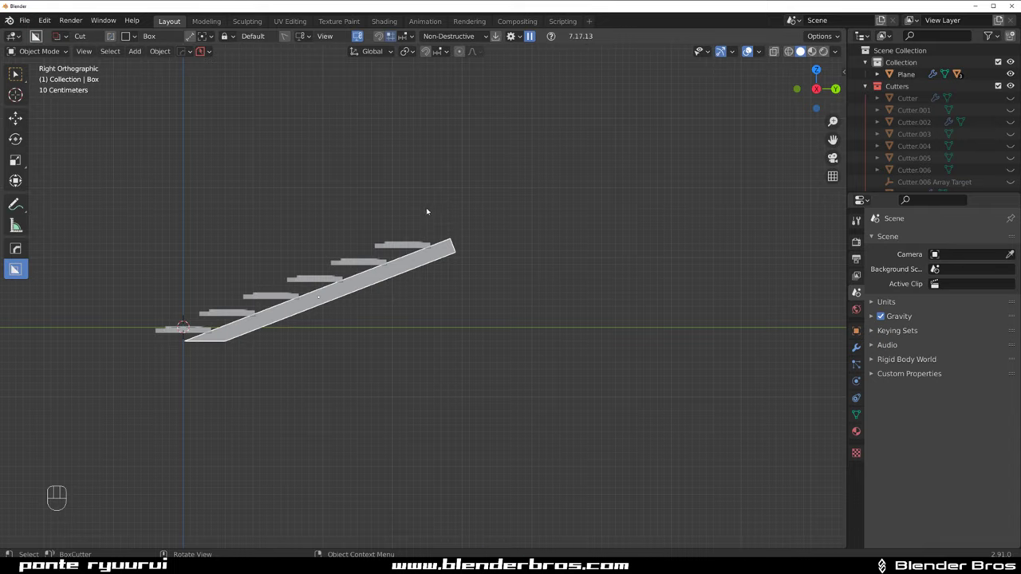
Add a second box (X 0.366, Y 0.412) and extend the beam up to end vertically under the top step.
{"action": "left_click_drag", "start_coordinate": [436, 212], "coordinate": [512, 294]}
{"action": "type", "text": "Draw  X: 0.366 Y: 0.412"}
{"action": "left_click", "coordinate": [421, 260]}
{"action": "left_click_drag", "start_coordinate": [503, 266], "coordinate": [423, 255]}
{"action": "key", "text": "`"}
{"action": "left_click_drag", "start_coordinate": [426, 288], "coordinate": [522, 271]}
{"action": "key", "text": "KP_5"}
{"action": "key", "text": "KP_5"}
{"action": "key", "text": "q"}
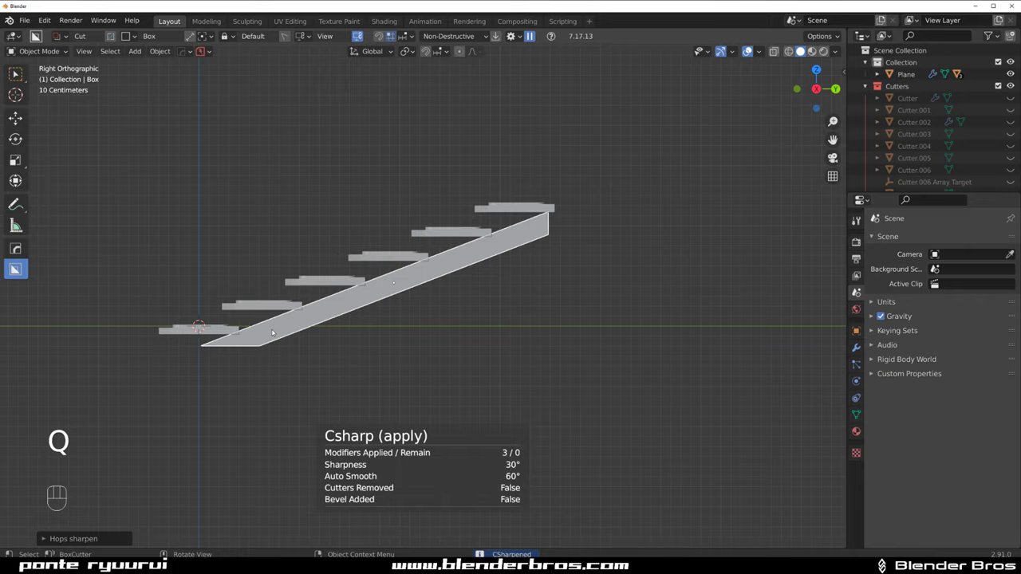
{"action": "key", "text": "d"}
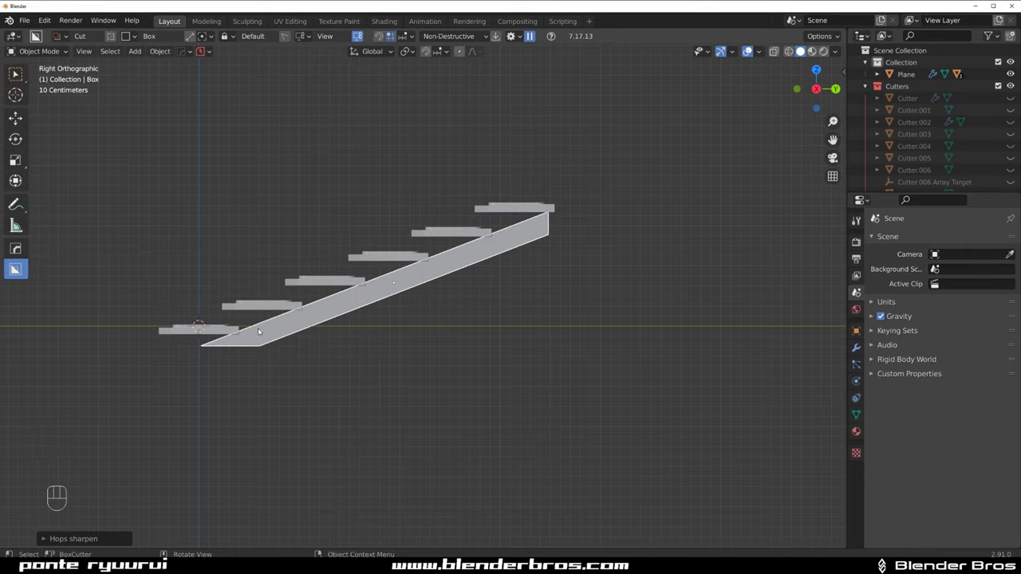
Cut a row of long rounded slots through the stringer with Line Box cutters.
{"action": "left_click_drag", "start_coordinate": [335, 318], "coordinate": [365, 292]}
{"action": "key", "text": "d"}
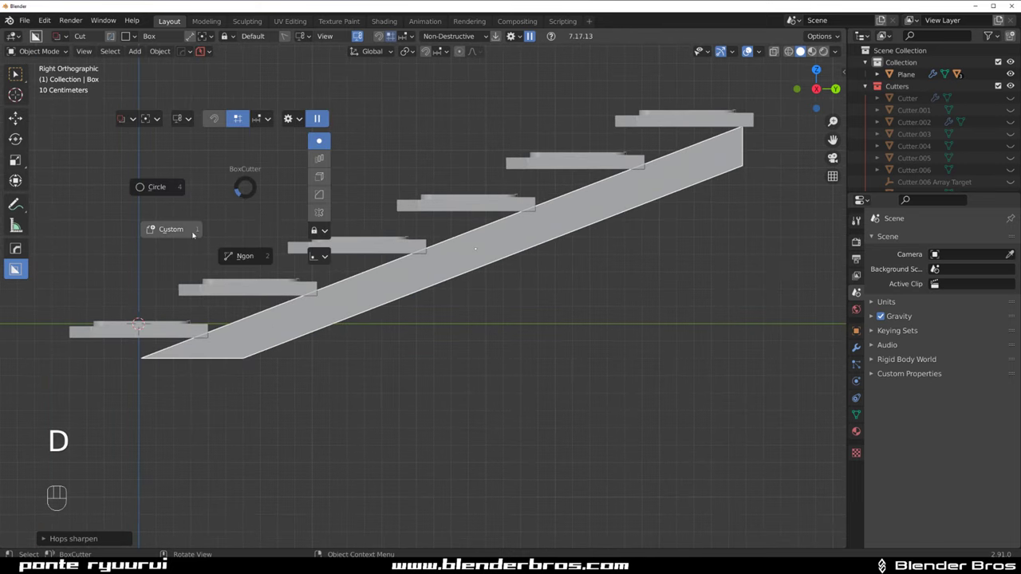
{"action": "left_click", "coordinate": [198, 33]}
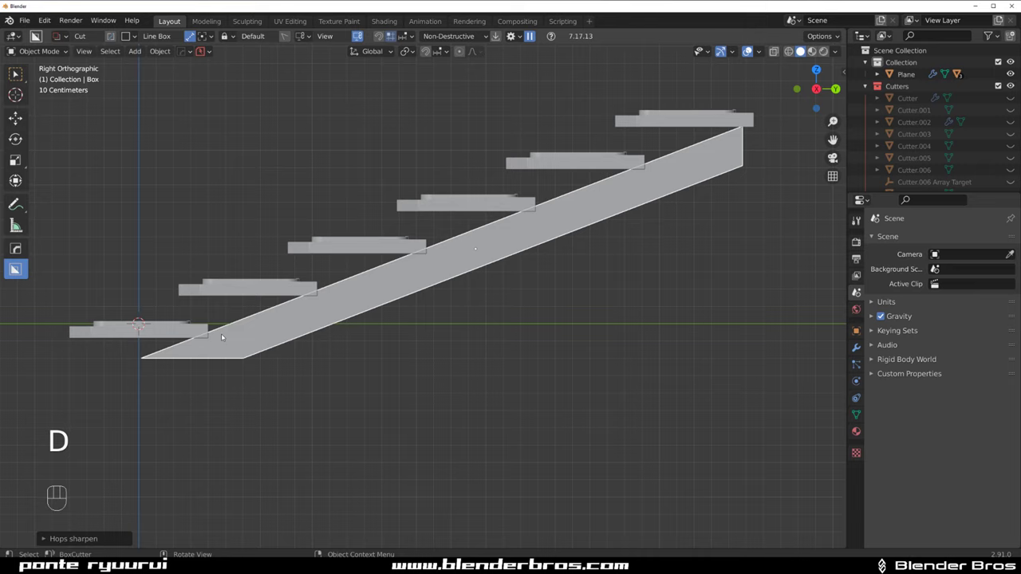
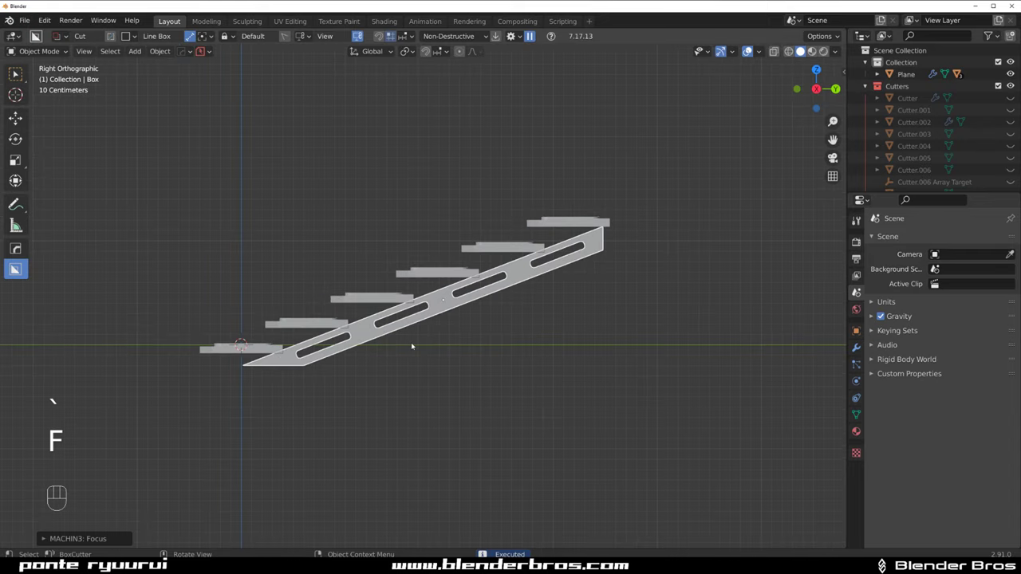
{"action": "key", "text": "d"}
{"action": "key", "text": "d"}
Trim the beam's underside with an Ngon cutter extruded 0.005, then look down on the steps.
{"action": "left_click_drag", "start_coordinate": [419, 404], "coordinate": [396, 362]}
{"action": "left_click_drag", "start_coordinate": [308, 366], "coordinate": [355, 318]}
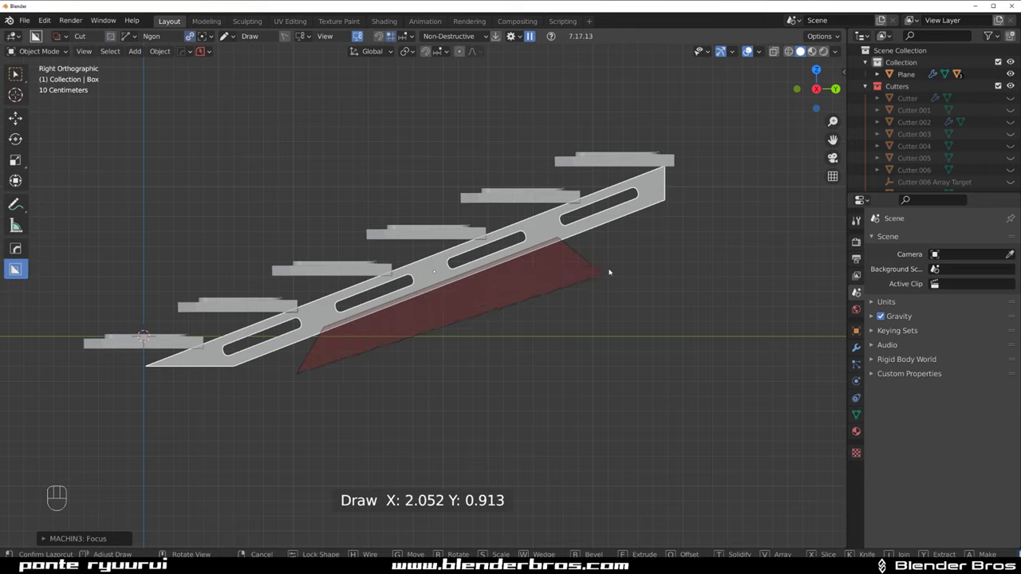
{"action": "left_click_drag", "start_coordinate": [543, 272], "coordinate": [513, 285]}
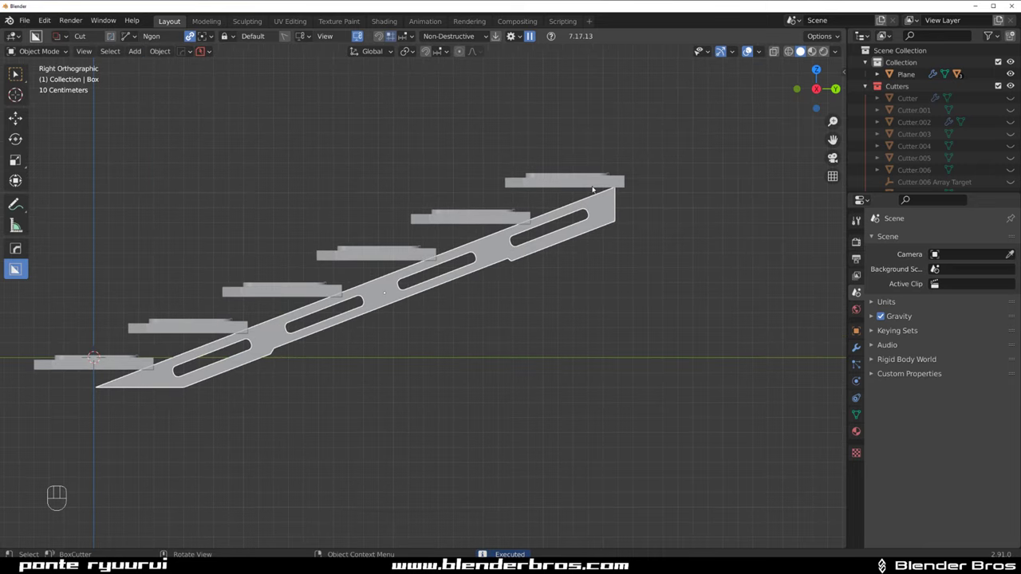
{"action": "left_click_drag", "start_coordinate": [419, 298], "coordinate": [554, 312]}
{"action": "key", "text": "`"}
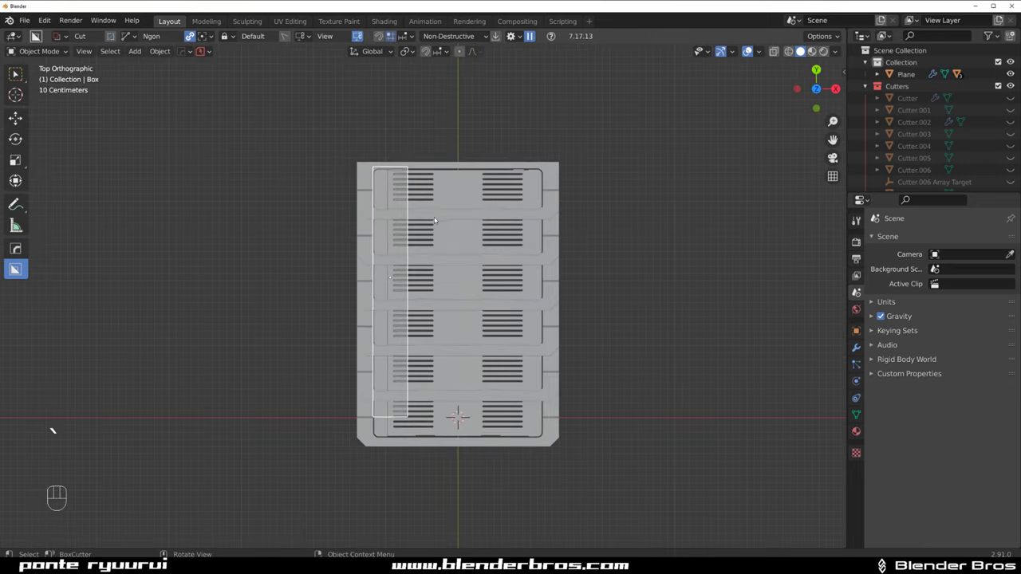
Notch the step panels' left edge with an Ngon cutter and mirror the cut to the right side.
{"action": "left_click_drag", "start_coordinate": [362, 198], "coordinate": [390, 226]}
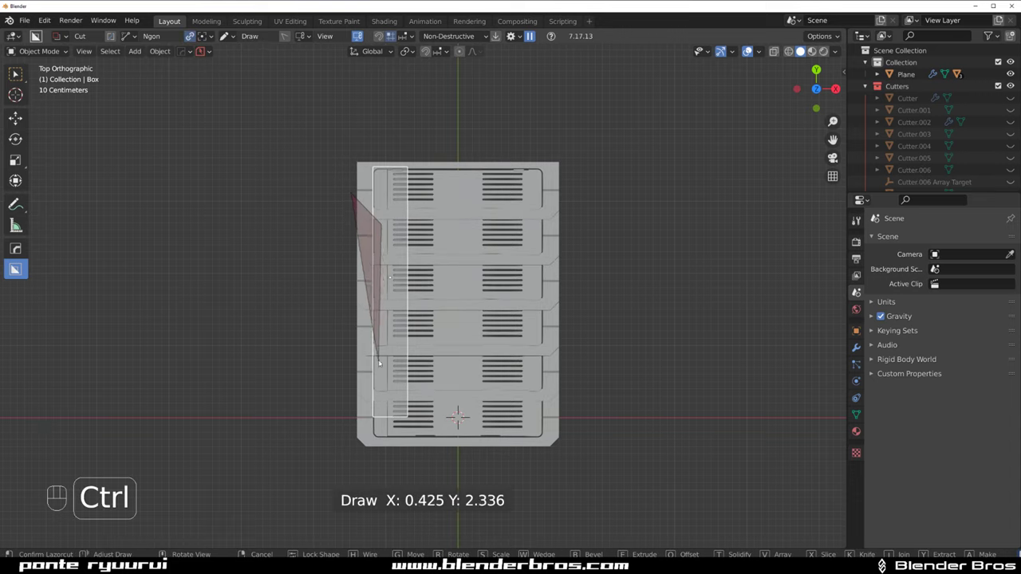
{"action": "left_click_drag", "start_coordinate": [358, 185], "coordinate": [388, 218]}
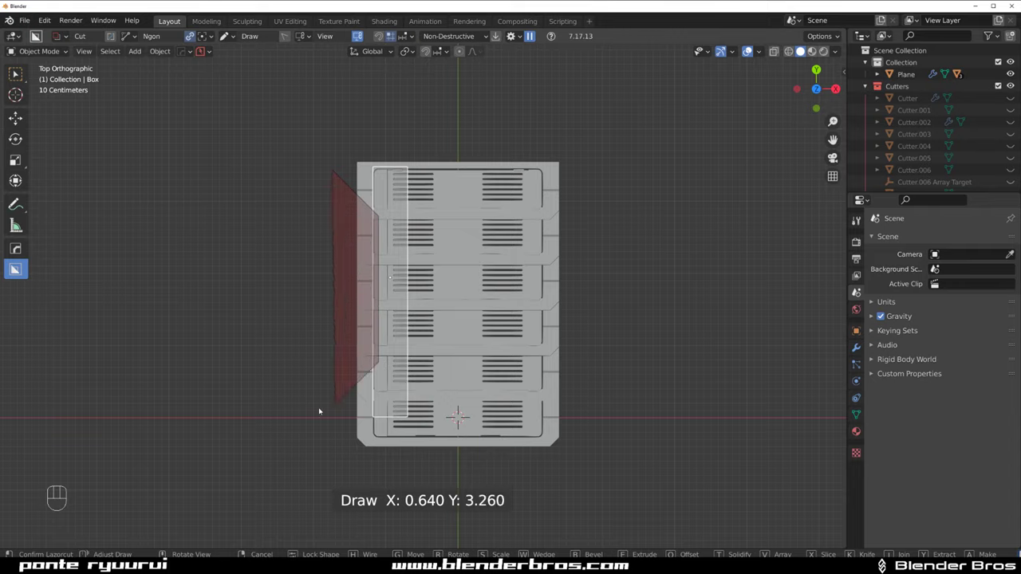
{"action": "left_click", "coordinate": [320, 404]}
{"action": "left_click_drag", "start_coordinate": [386, 322], "coordinate": [343, 299]}
{"action": "left_click", "coordinate": [359, 304]}
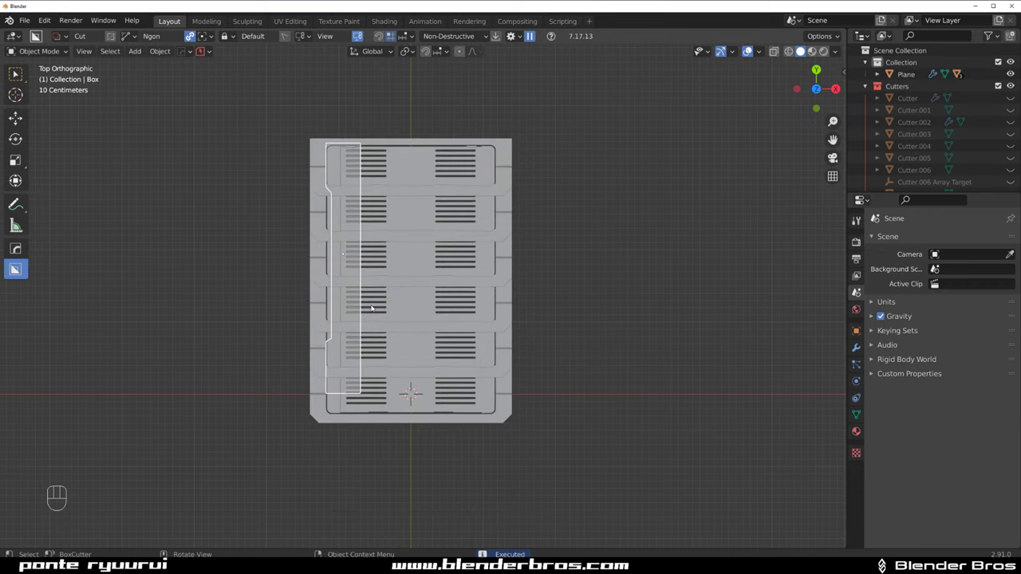
{"action": "left_click", "coordinate": [417, 262]}
{"action": "key", "text": "alt+x"}
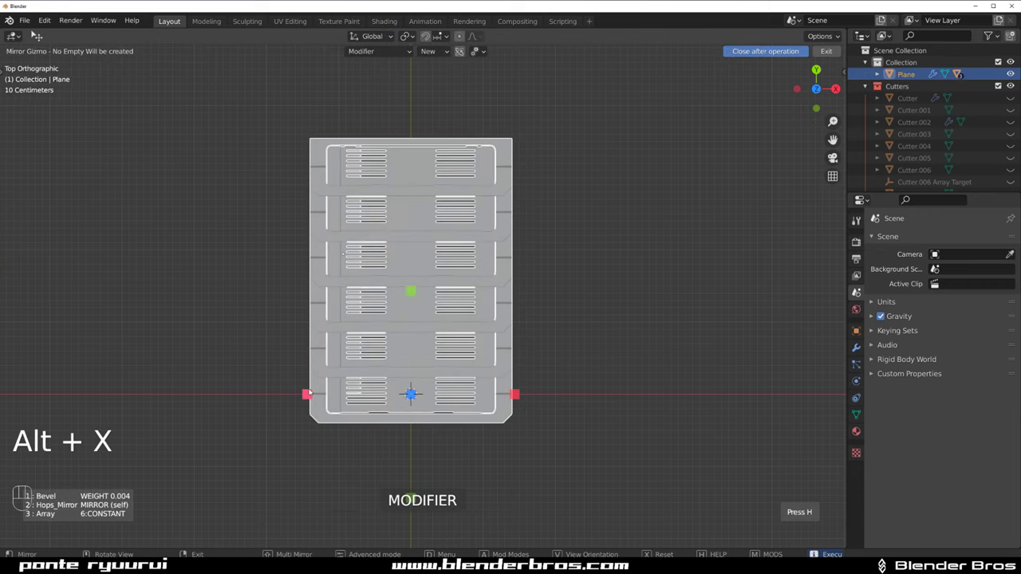
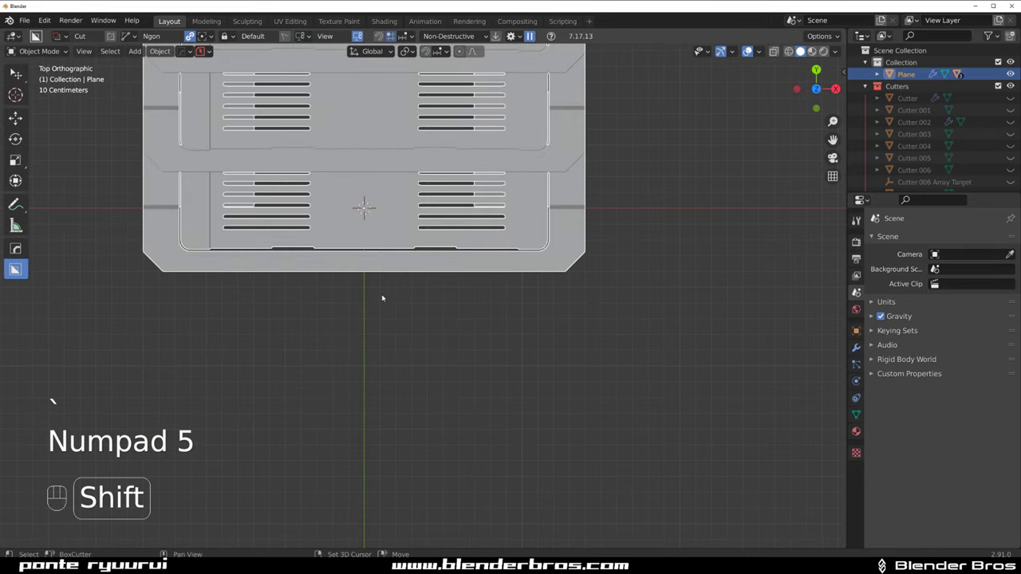
Make a box cut beside the lowest step and return to a perspective view of the stairs.
{"action": "key", "text": "d"}
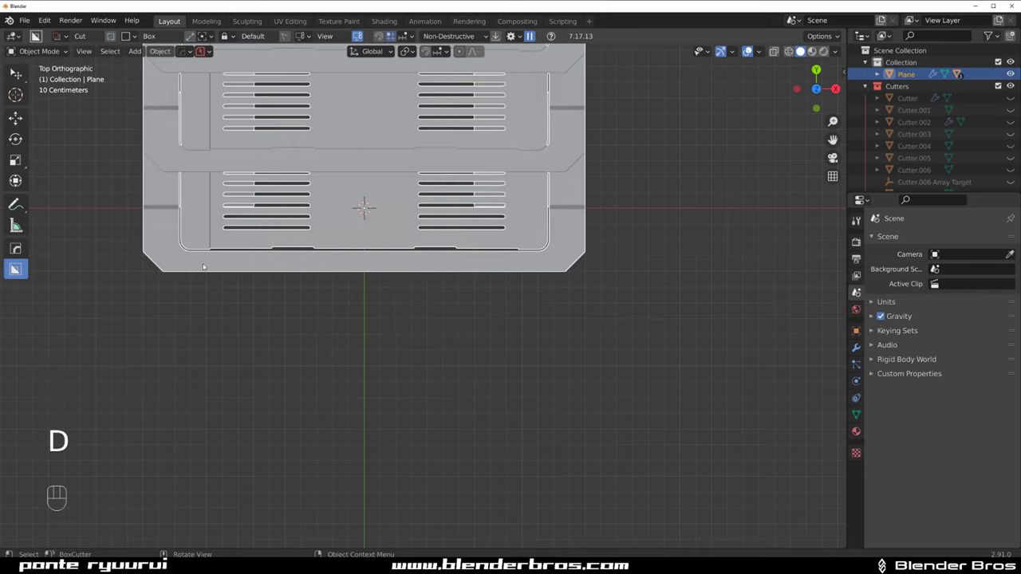
{"action": "left_click_drag", "start_coordinate": [227, 272], "coordinate": [532, 328]}
{"action": "left_click_drag", "start_coordinate": [616, 333], "coordinate": [561, 218]}
{"action": "left_click_drag", "start_coordinate": [426, 196], "coordinate": [491, 344]}
Enable Shadow in the viewport display pie while viewing under the stringer.
{"action": "key", "text": "KP_5"}
{"action": "key", "text": "q"}
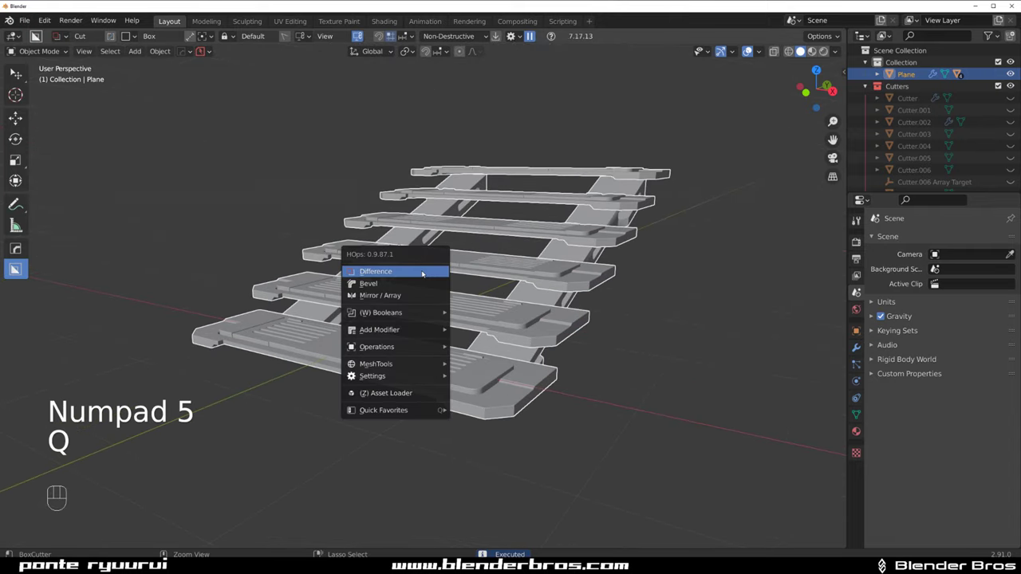
{"action": "left_click_drag", "start_coordinate": [511, 262], "coordinate": [457, 262]}
{"action": "left_click_drag", "start_coordinate": [582, 222], "coordinate": [538, 222]}
{"action": "key", "text": "alt+v"}
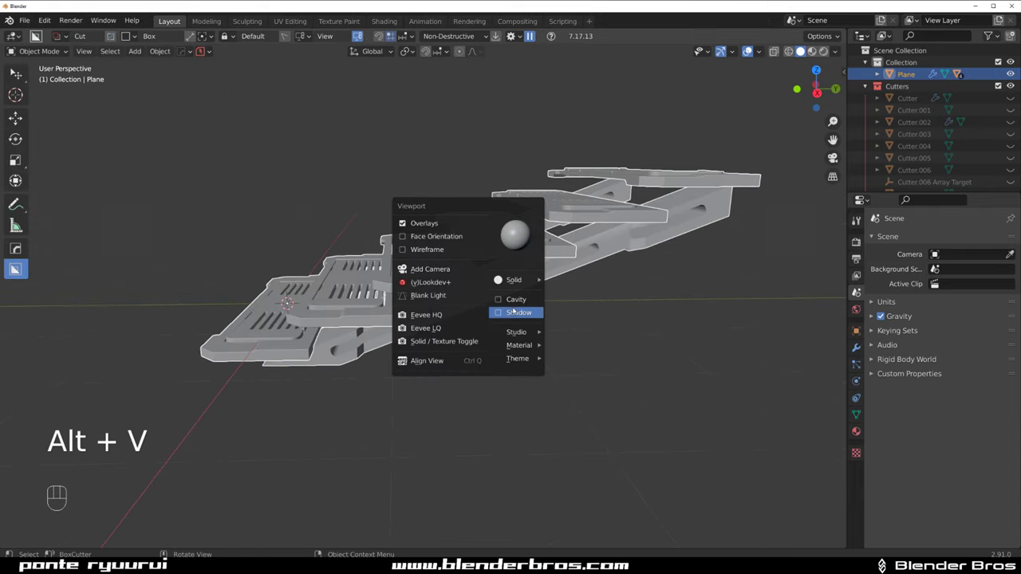
{"action": "left_click", "coordinate": [596, 254]}
Sharpen the stringer with crisp beveled edges via HardOps and select the step panels.
{"action": "key", "text": "q"}
{"action": "key", "text": "q"}
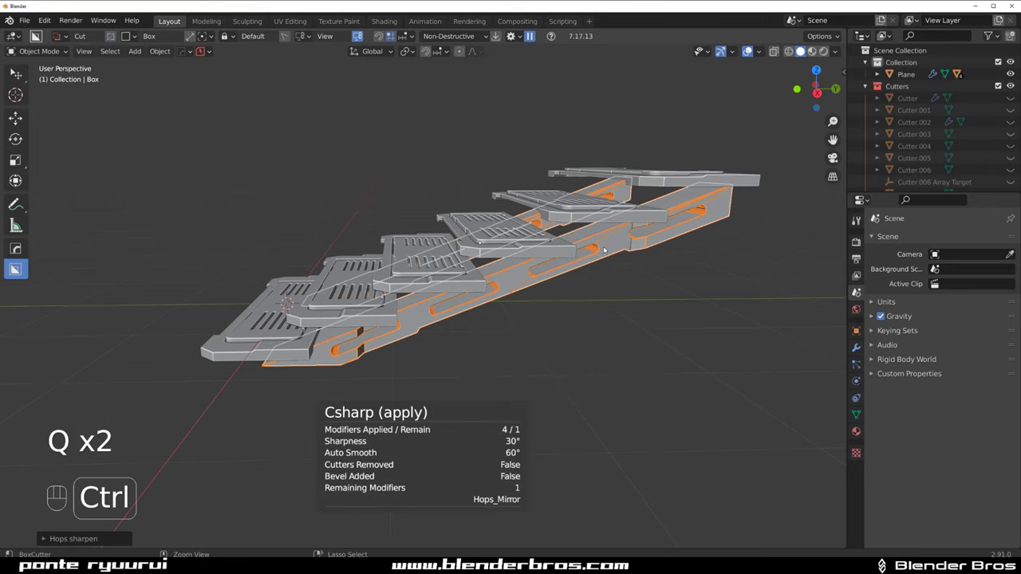
{"action": "key", "text": "q"}
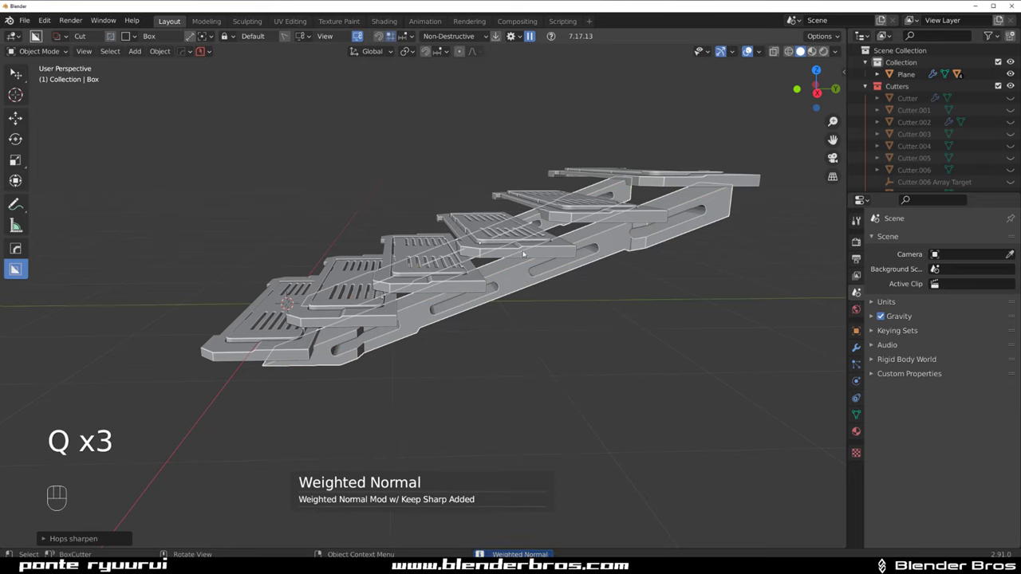
{"action": "key", "text": "q"}
{"action": "left_click", "coordinate": [524, 308]}
{"action": "left_click_drag", "start_coordinate": [441, 275], "coordinate": [470, 272]}
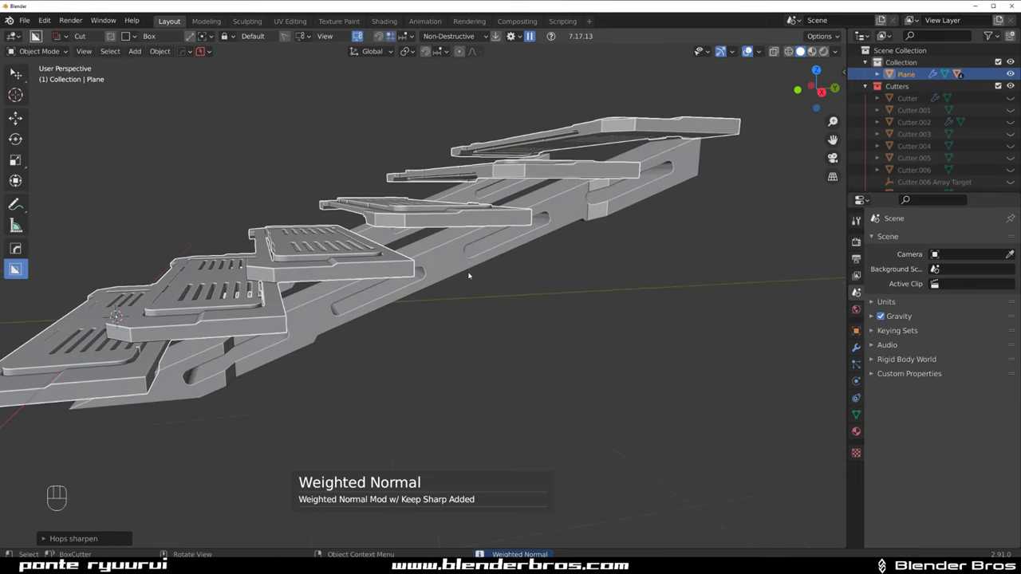
Adjust the stringer's bevel and isolate the two stringers in local view.
{"action": "left_click", "coordinate": [457, 239]}
{"action": "key", "text": "q"}
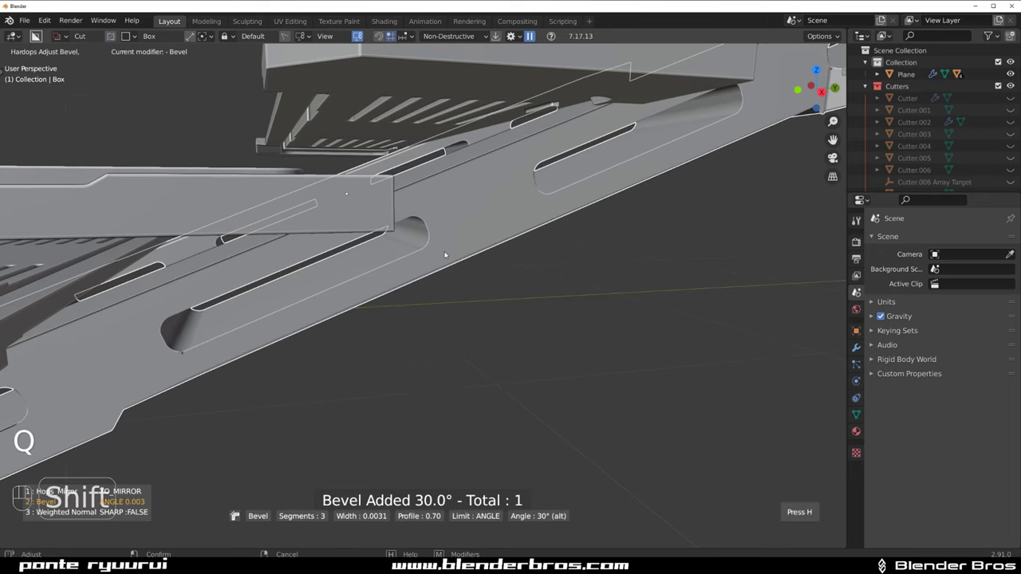
{"action": "key", "text": "/"}
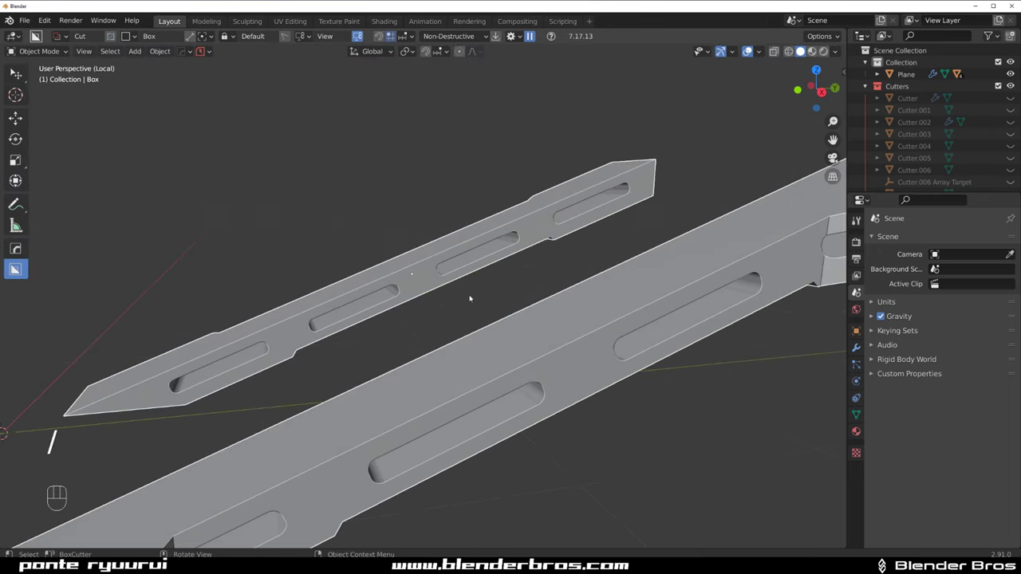
{"action": "left_click", "coordinate": [489, 339]}
{"action": "left_click_drag", "start_coordinate": [572, 313], "coordinate": [521, 256]}
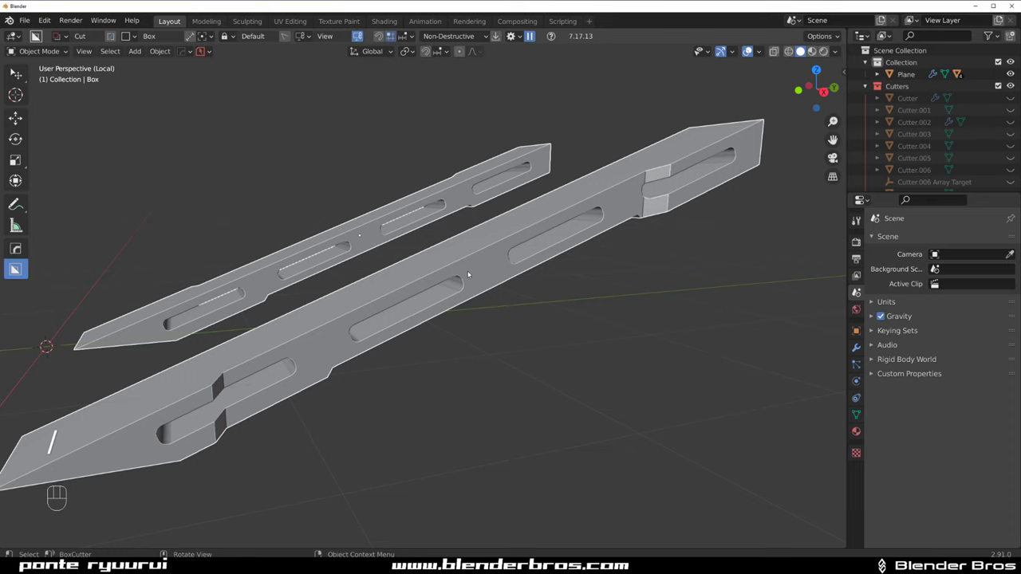
{"action": "left_click_drag", "start_coordinate": [222, 337], "coordinate": [212, 324]}
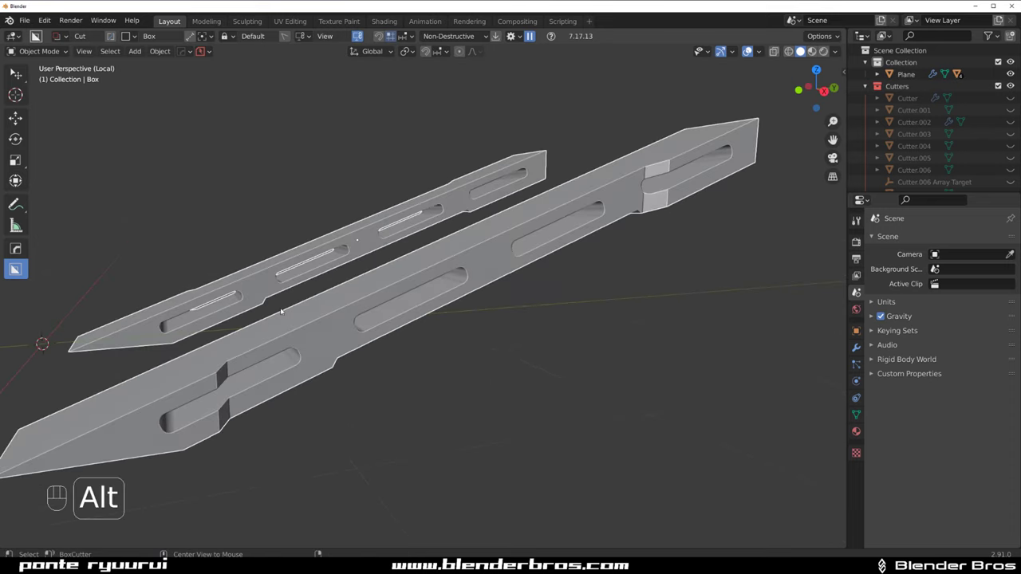
Show face orientation, edit the stringer mesh and flip its inverted faces outward.
{"action": "key", "text": "alt+v"}
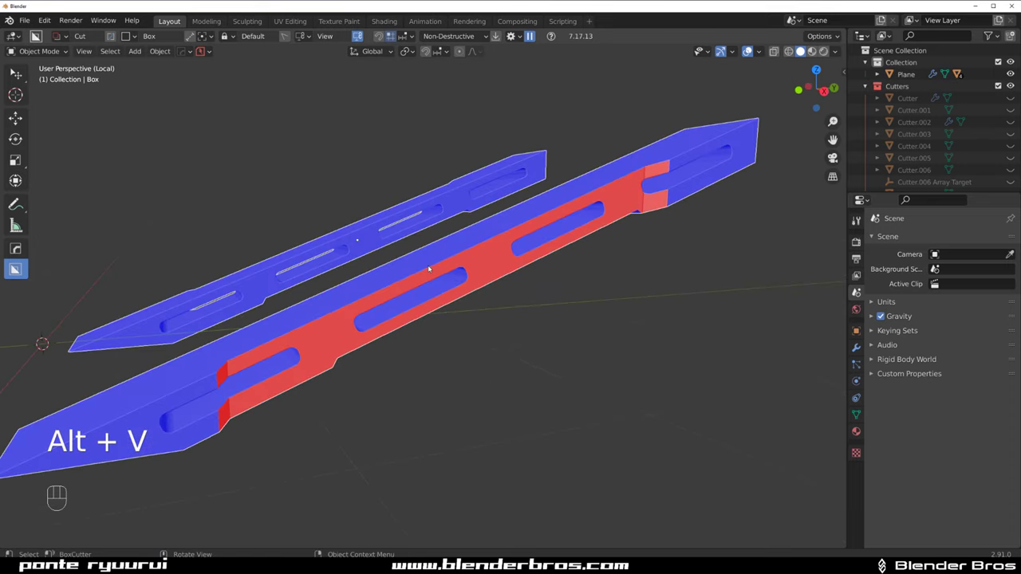
{"action": "middle_click", "coordinate": [445, 269]}
{"action": "key", "text": "Tab"}
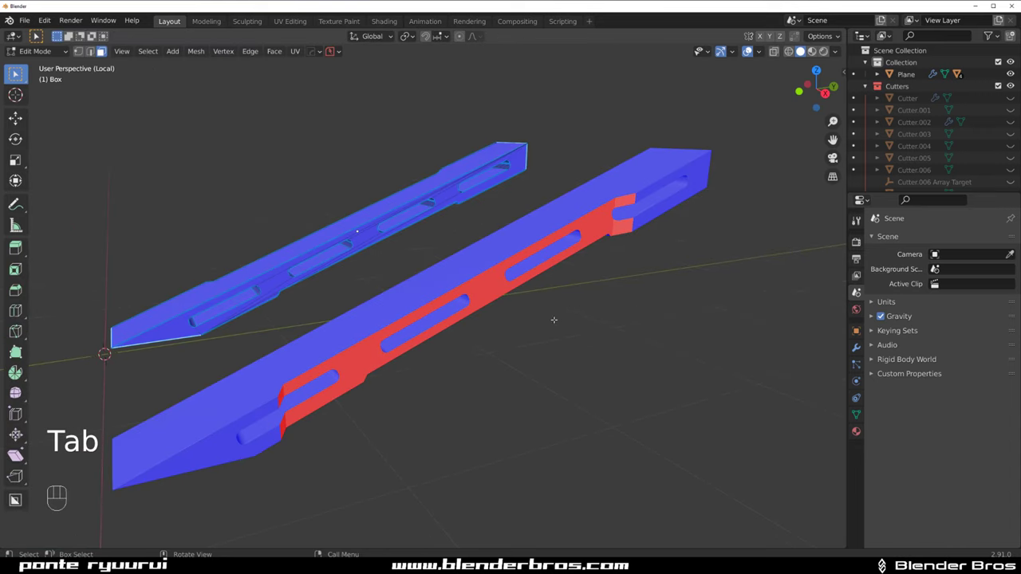
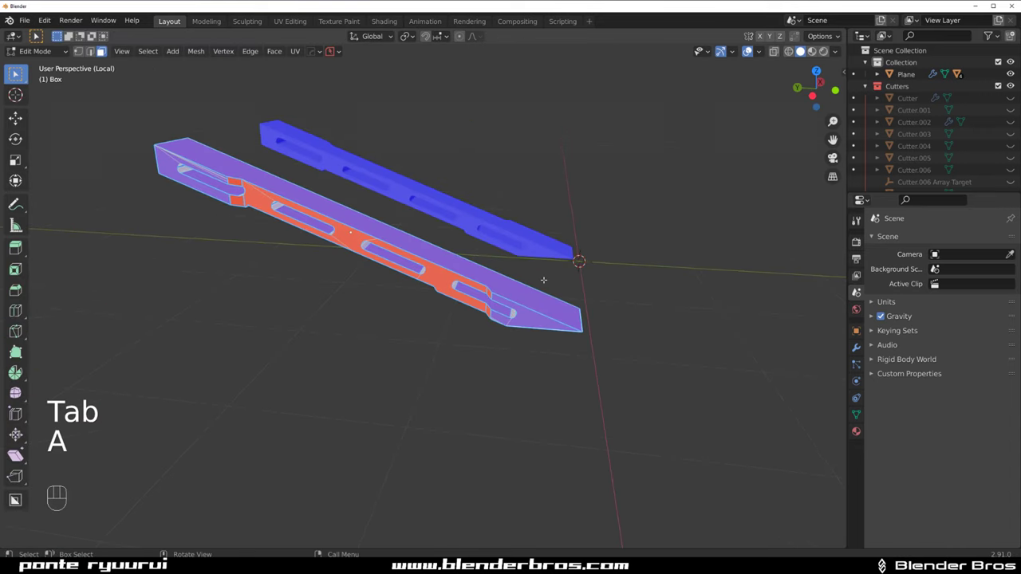
{"action": "key", "text": "alt+n"}
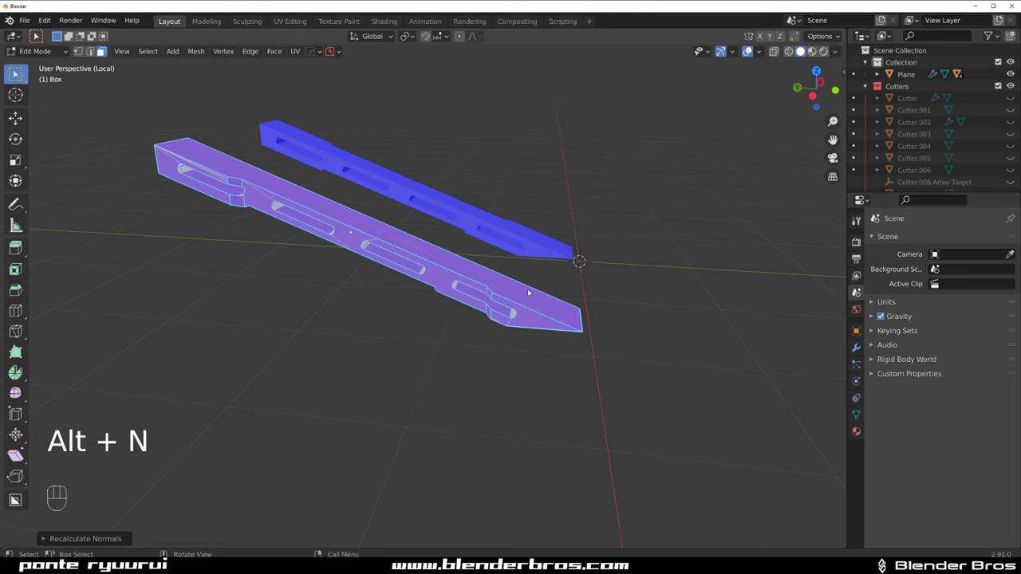
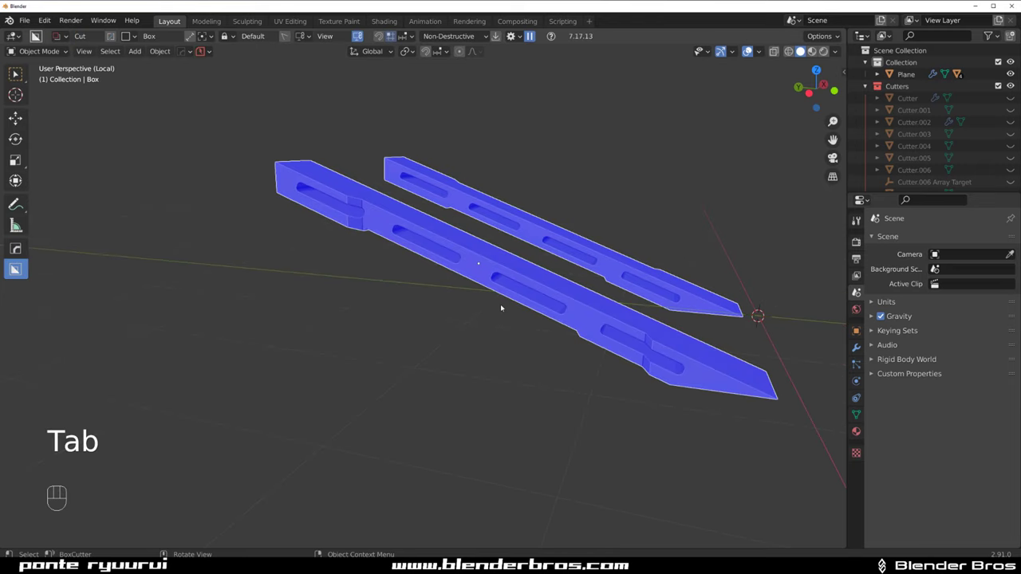
Knife an angled Ngon cut line across the stringer in Left Orthographic, then leave local view.
{"action": "key", "text": "alt+v"}
{"action": "key", "text": "`"}
{"action": "key", "text": "KP_5"}
{"action": "left_click_drag", "start_coordinate": [528, 291], "coordinate": [475, 304]}
{"action": "key", "text": "`"}
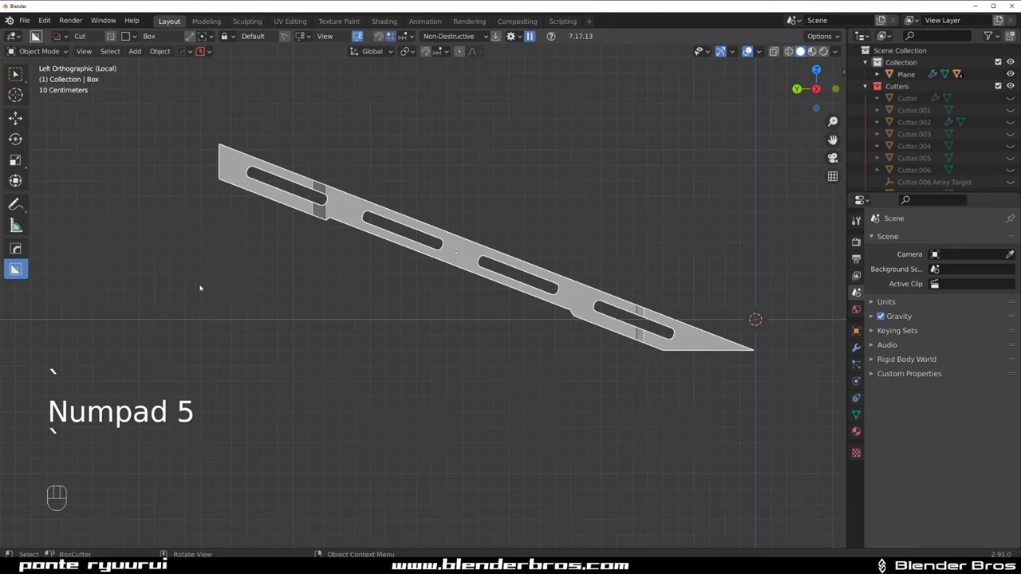
{"action": "left_click_drag", "start_coordinate": [350, 284], "coordinate": [343, 305]}
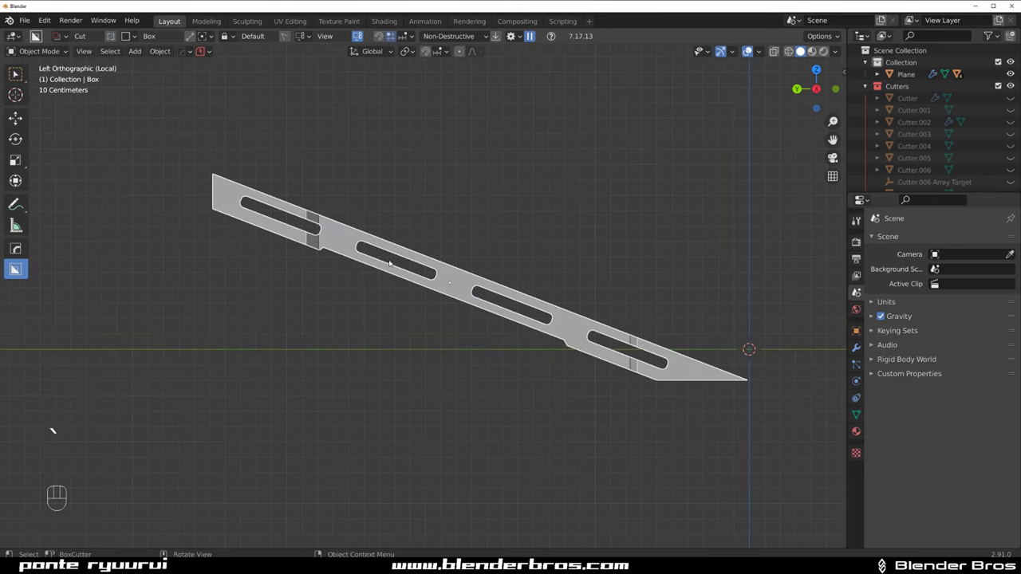
{"action": "key", "text": "d"}
{"action": "left_click_drag", "start_coordinate": [277, 168], "coordinate": [278, 298]}
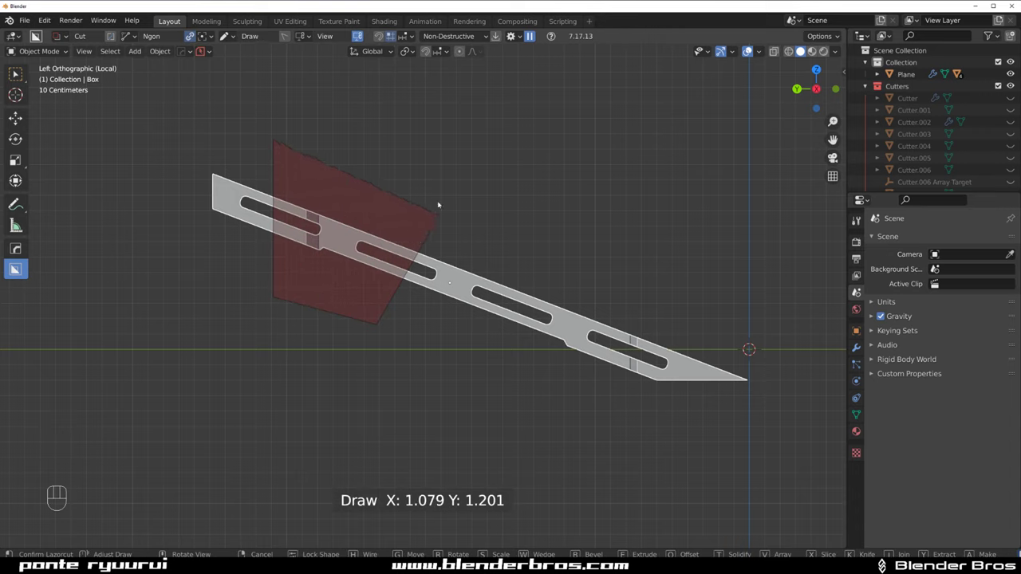
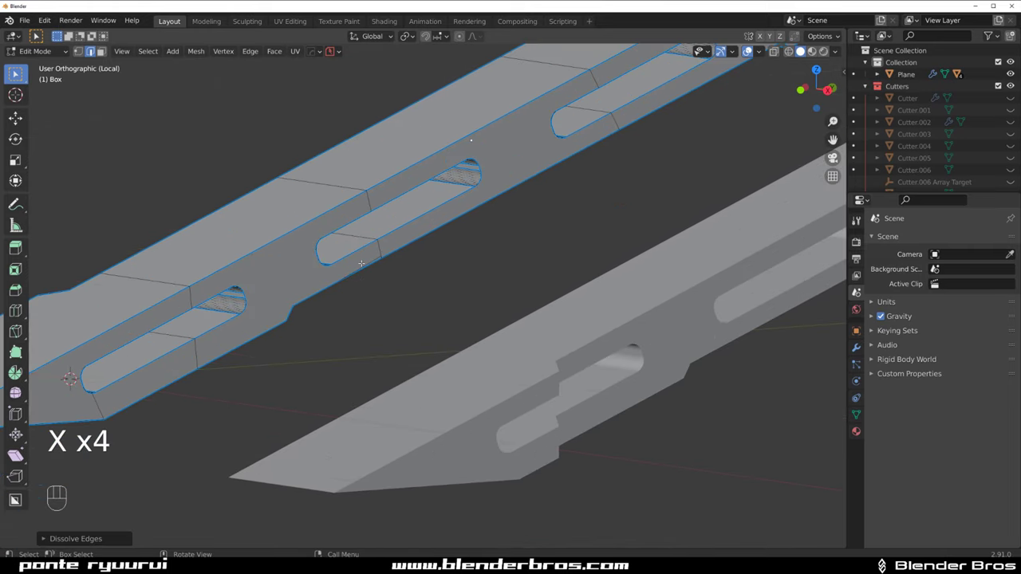
{"action": "key", "text": "x"}
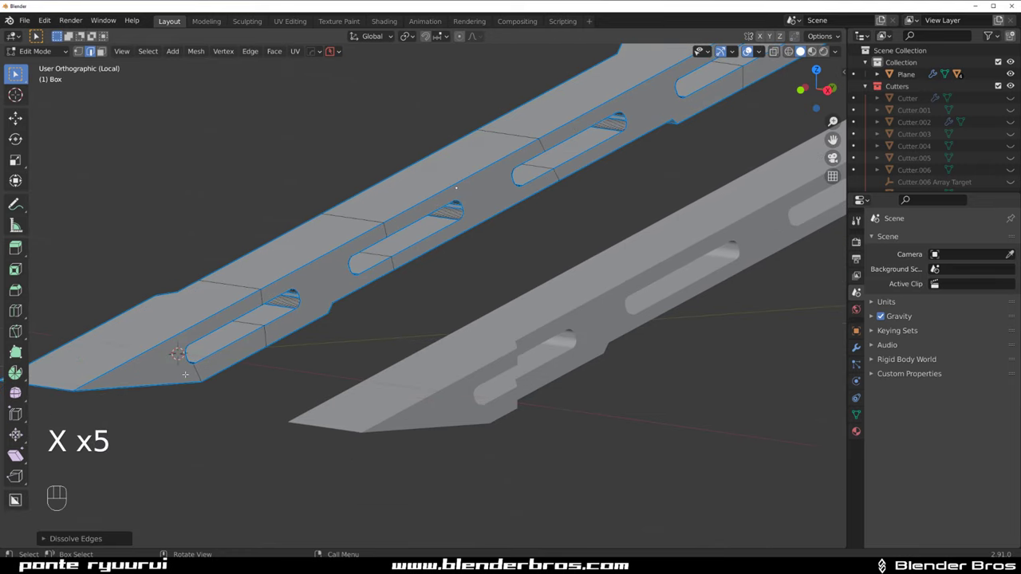
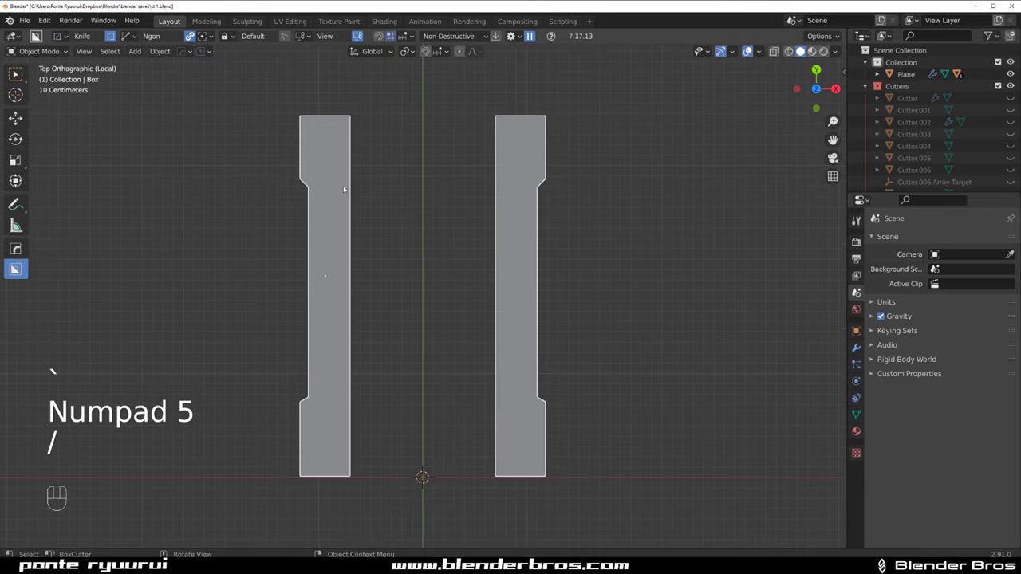
Cut a triangular Ngon notch at the top of the left stringer leg in top view.
{"action": "left_click_drag", "start_coordinate": [417, 305], "coordinate": [467, 240]}
{"action": "key", "text": "d"}
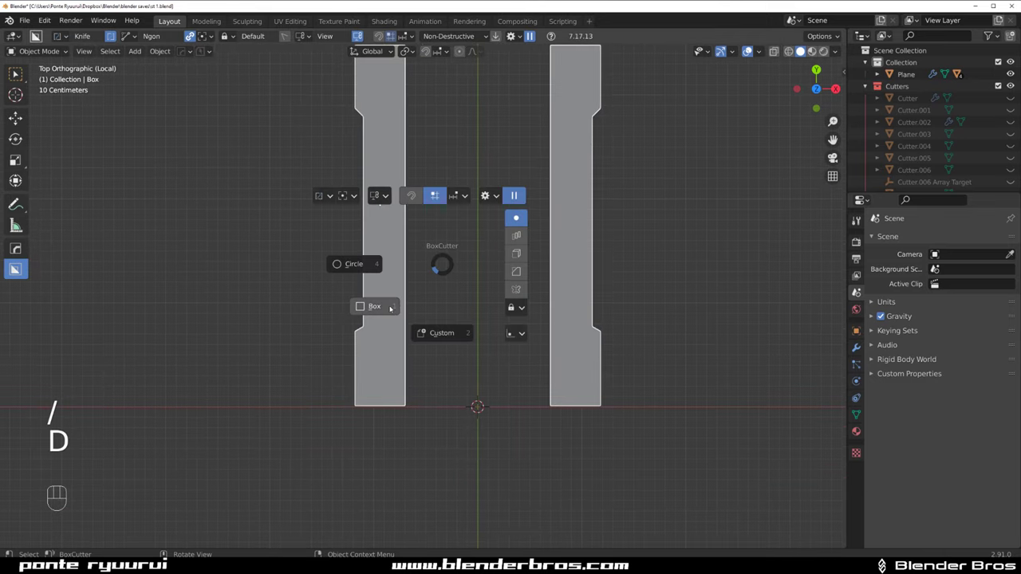
{"action": "left_click_drag", "start_coordinate": [395, 134], "coordinate": [456, 287]}
{"action": "key", "text": "d"}
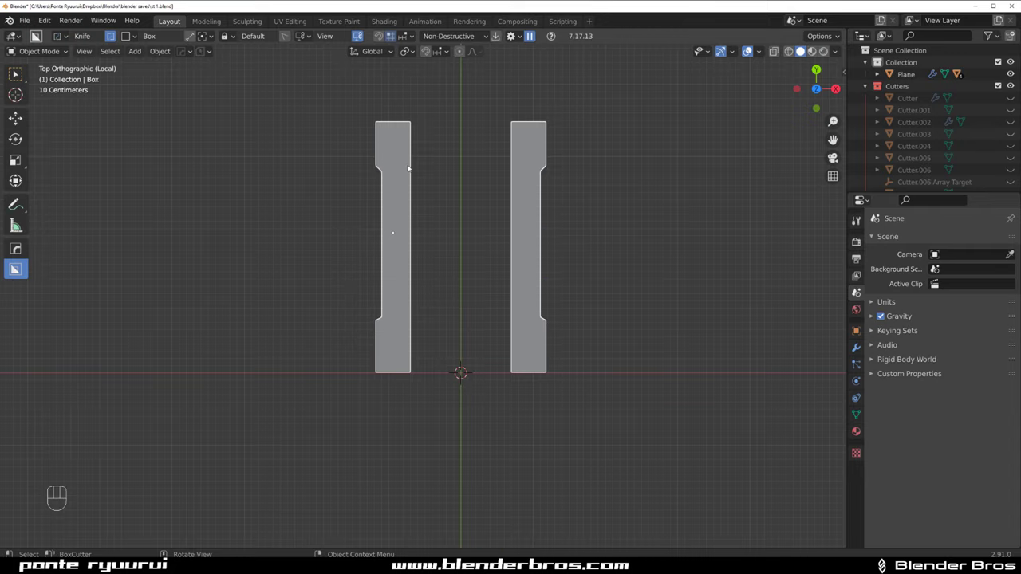
{"action": "key", "text": "d"}
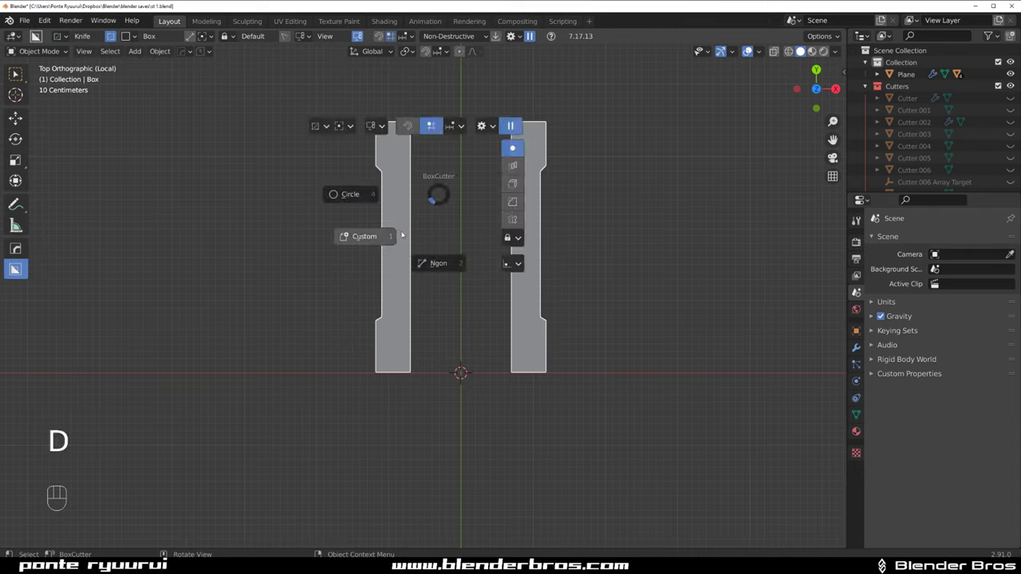
{"action": "left_click_drag", "start_coordinate": [428, 138], "coordinate": [415, 158]}
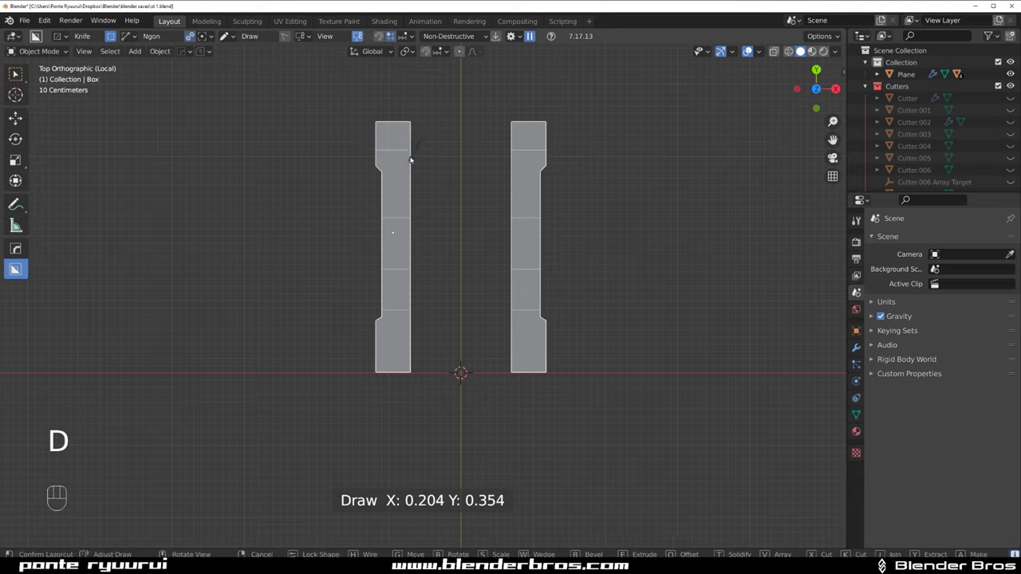
{"action": "key", "text": "d"}
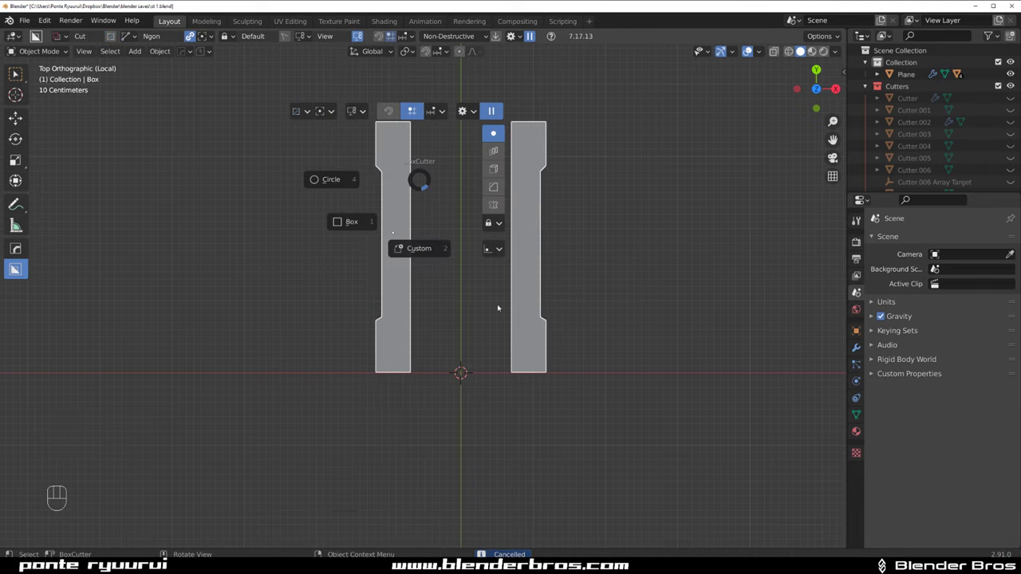
{"action": "left_click_drag", "start_coordinate": [423, 131], "coordinate": [410, 144]}
{"action": "left_click_drag", "start_coordinate": [440, 123], "coordinate": [411, 159]}
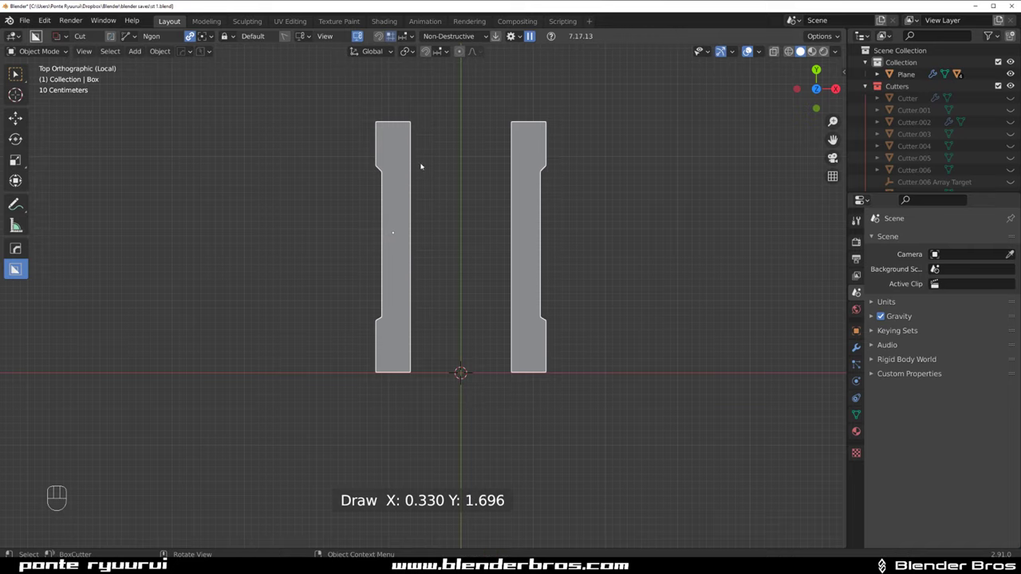
{"action": "key", "text": "shift+v"}
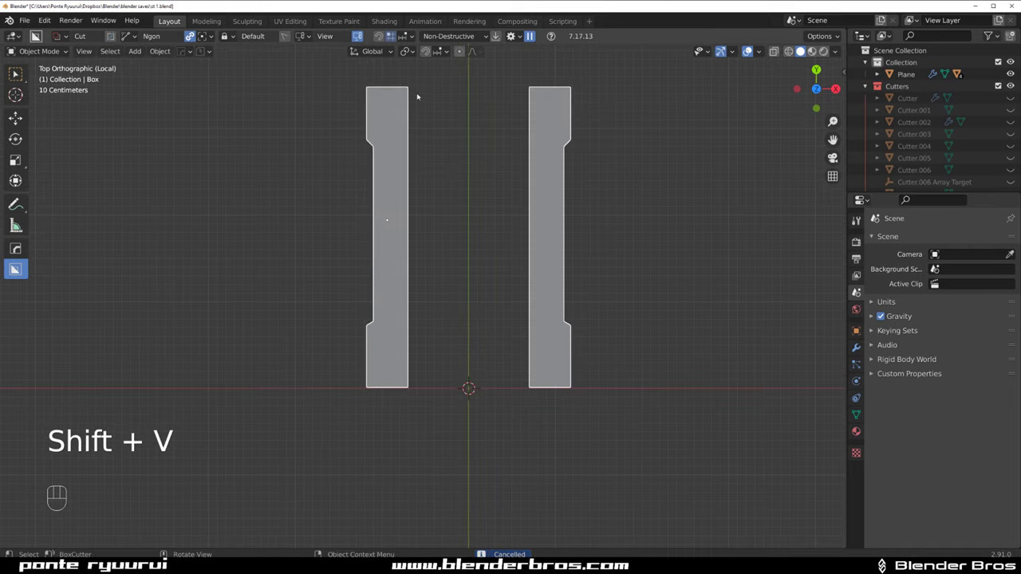
{"action": "left_click_drag", "start_coordinate": [430, 100], "coordinate": [402, 143]}
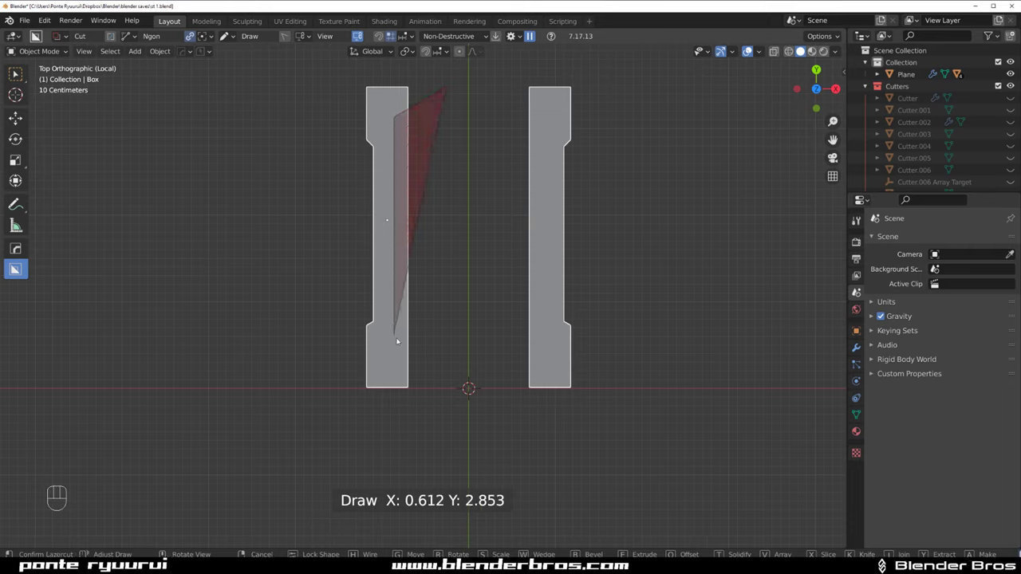
{"action": "left_click", "coordinate": [443, 379]}
Undo the notch and cut a long round-ended Box slot along both legs instead.
{"action": "key", "text": "ctrl+z"}
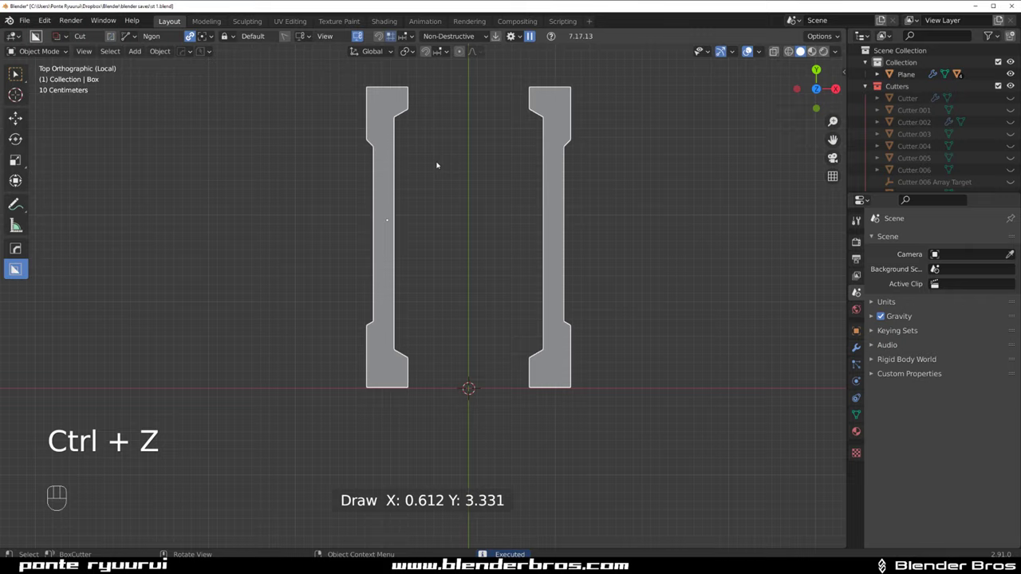
{"action": "key", "text": "ctrl+z"}
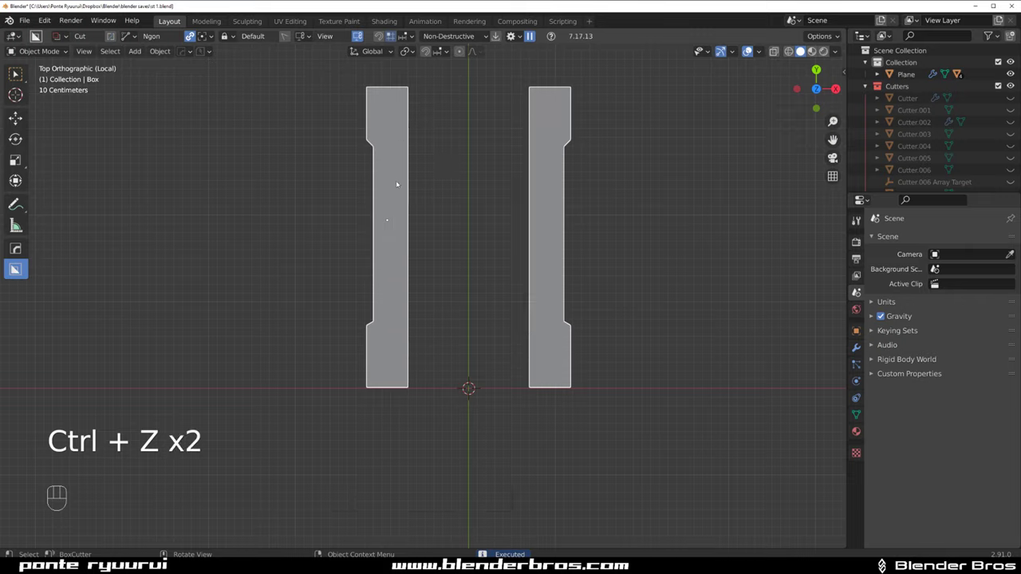
{"action": "key", "text": "d"}
{"action": "key", "text": "d"}
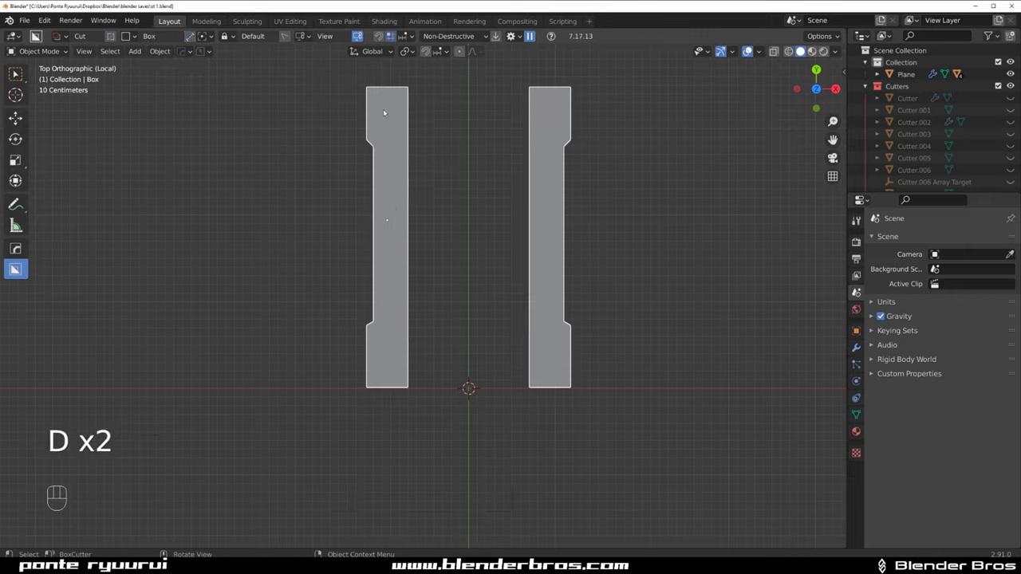
{"action": "left_click_drag", "start_coordinate": [389, 101], "coordinate": [425, 372]}
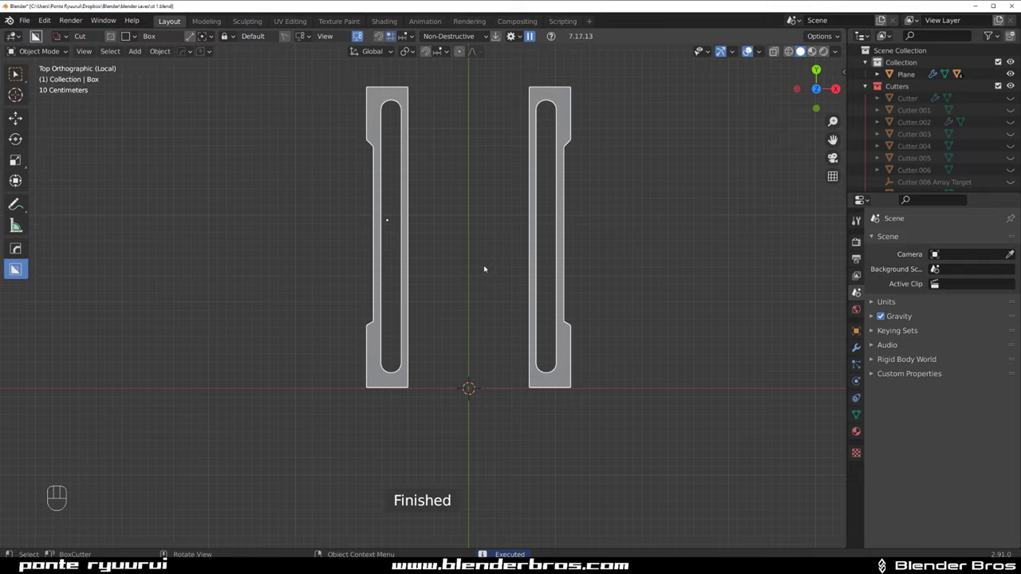
{"action": "key", "text": "q"}
{"action": "left_click_drag", "start_coordinate": [463, 245], "coordinate": [375, 159]}
{"action": "key", "text": "KP_5"}
Face the full staircase and open Material Properties for the Box object.
{"action": "key", "text": "/"}
{"action": "left_click_drag", "start_coordinate": [487, 236], "coordinate": [369, 110]}
{"action": "key", "text": "KP_5"}
{"action": "left_click_drag", "start_coordinate": [528, 288], "coordinate": [611, 289]}
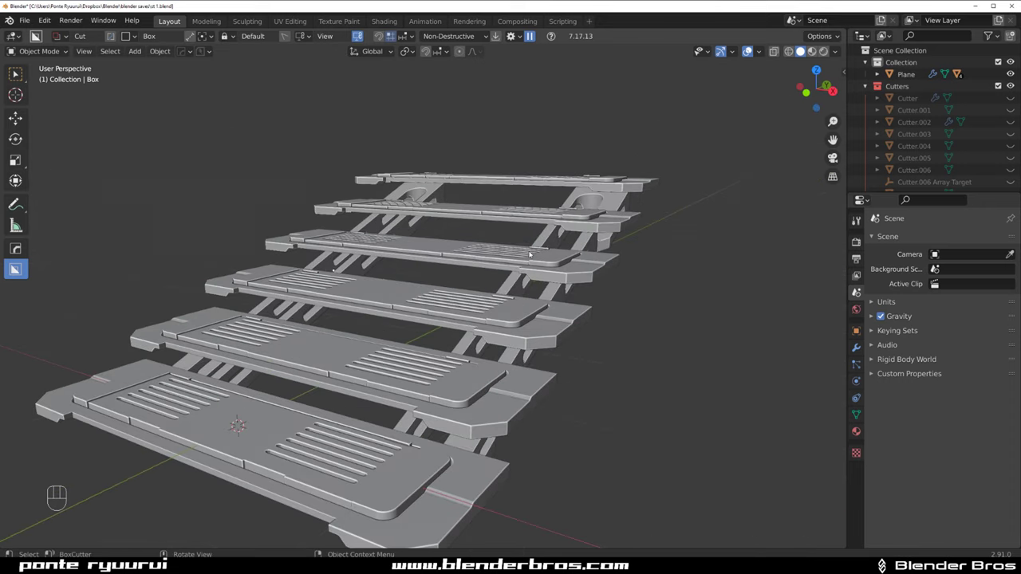
{"action": "left_click", "coordinate": [826, 49]}
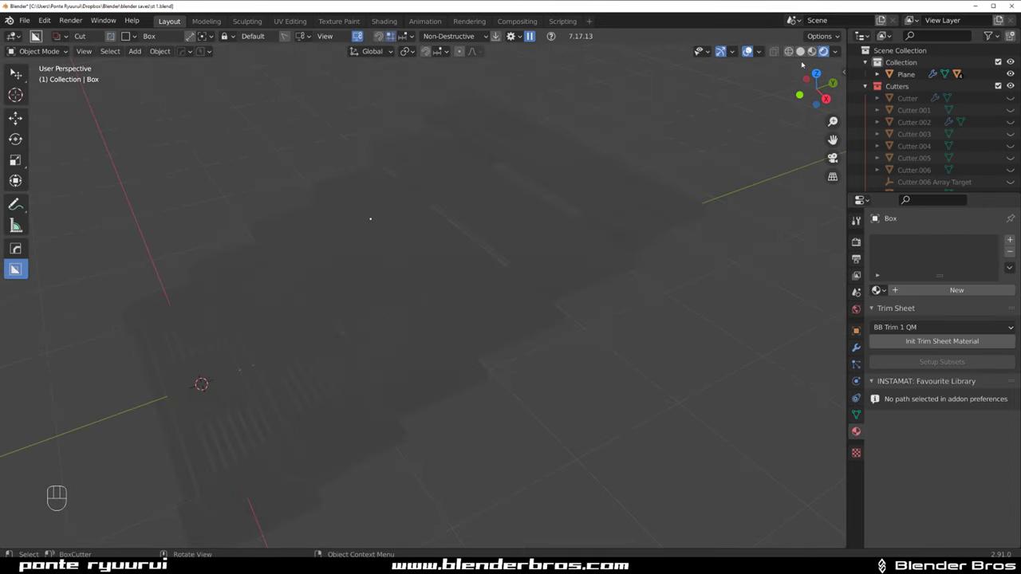
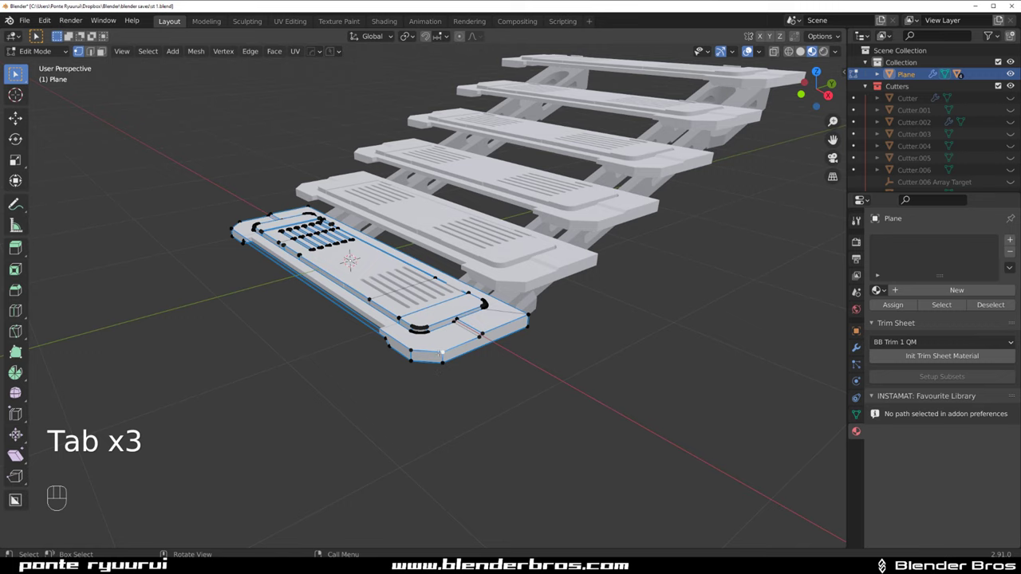
Separate the vented step tops into their own object and apply the CW-Grime-04 material.
{"action": "key", "text": "ctrl+l"}
{"action": "key", "text": "p"}
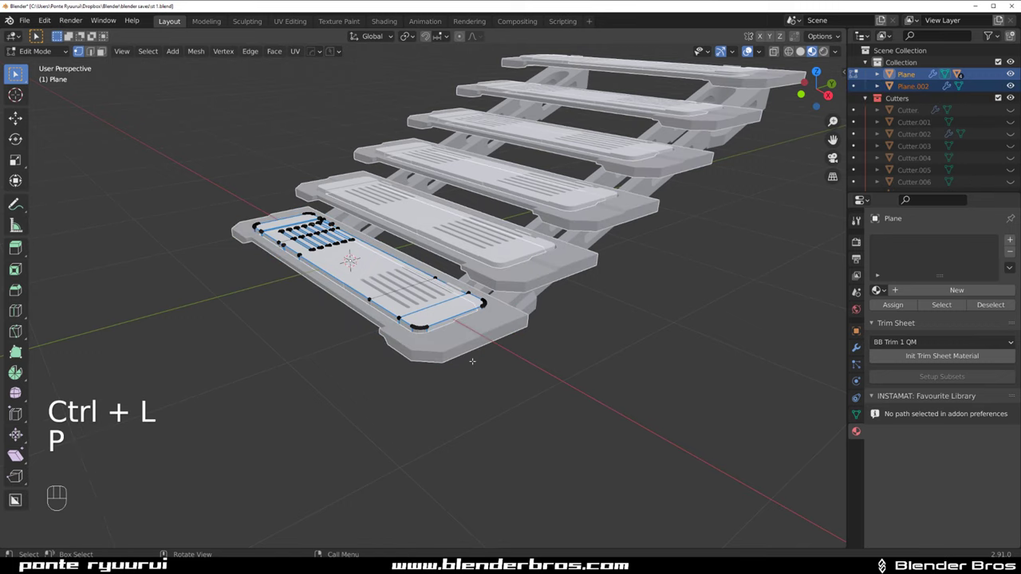
{"action": "key", "text": "Tab"}
{"action": "left_click", "coordinate": [482, 336]}
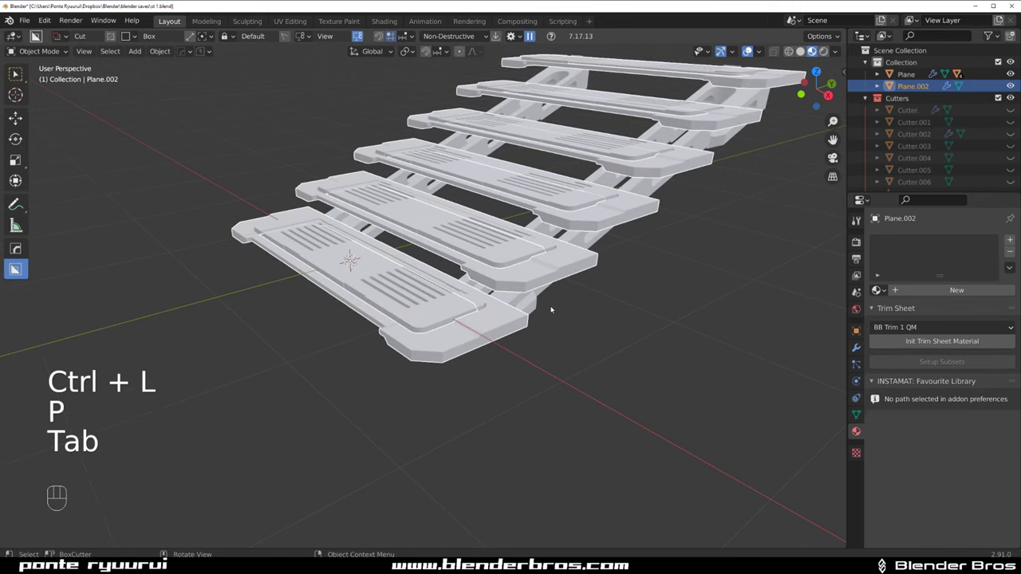
{"action": "key", "text": "q"}
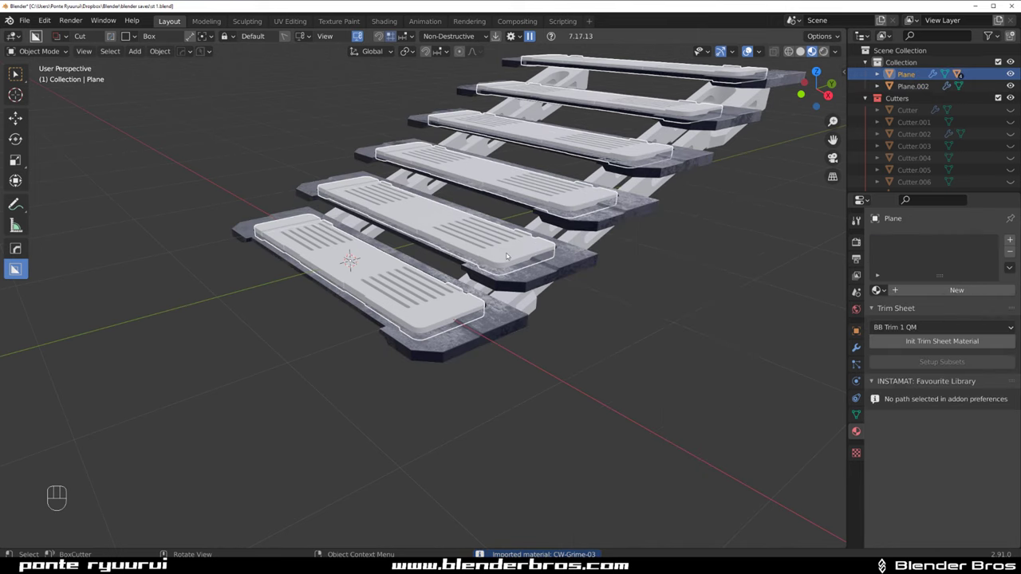
{"action": "key", "text": "q"}
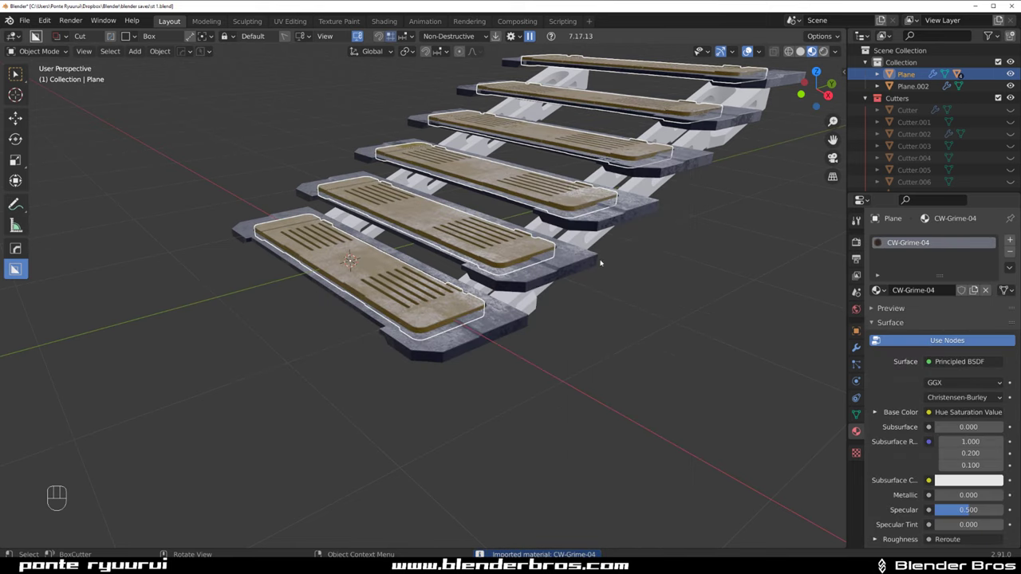
Assign CW Steel-Dirty to the stringer Box from the KPACKS library, then select the CW-Grime-04 step Plane.
{"action": "key", "text": "q"}
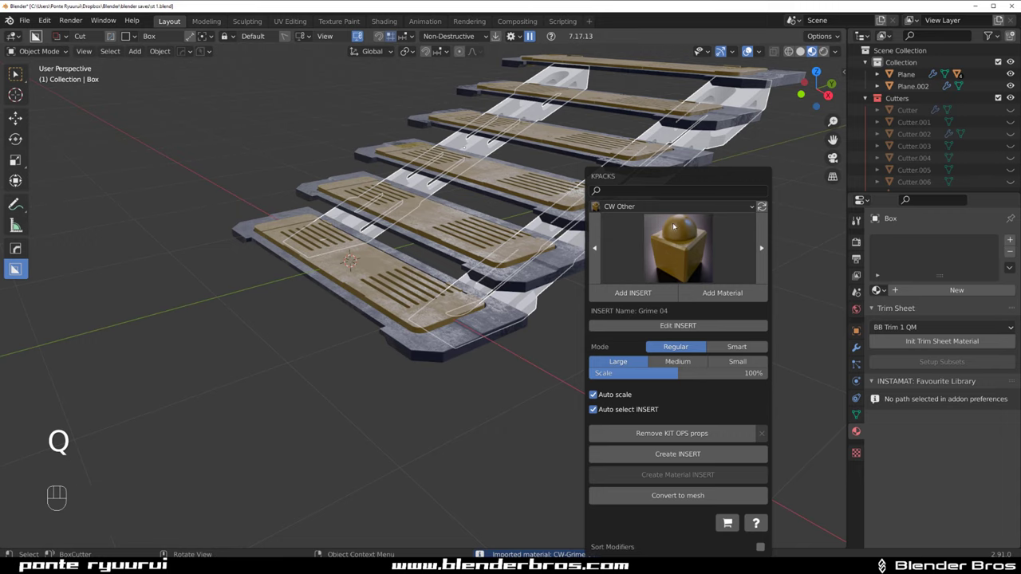
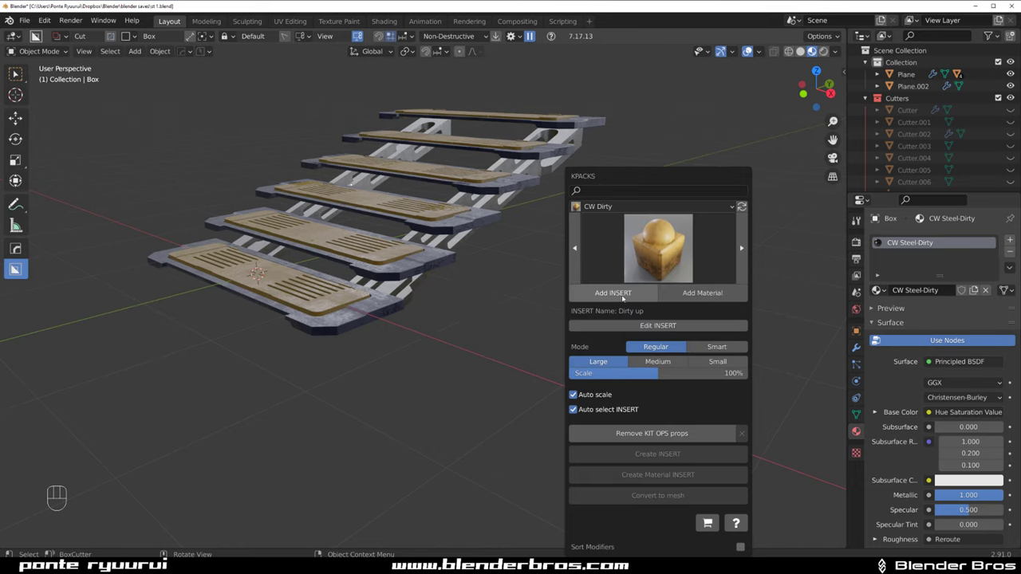
{"action": "left_click", "coordinate": [188, 203]}
{"action": "key", "text": "x"}
{"action": "left_click", "coordinate": [375, 247]}
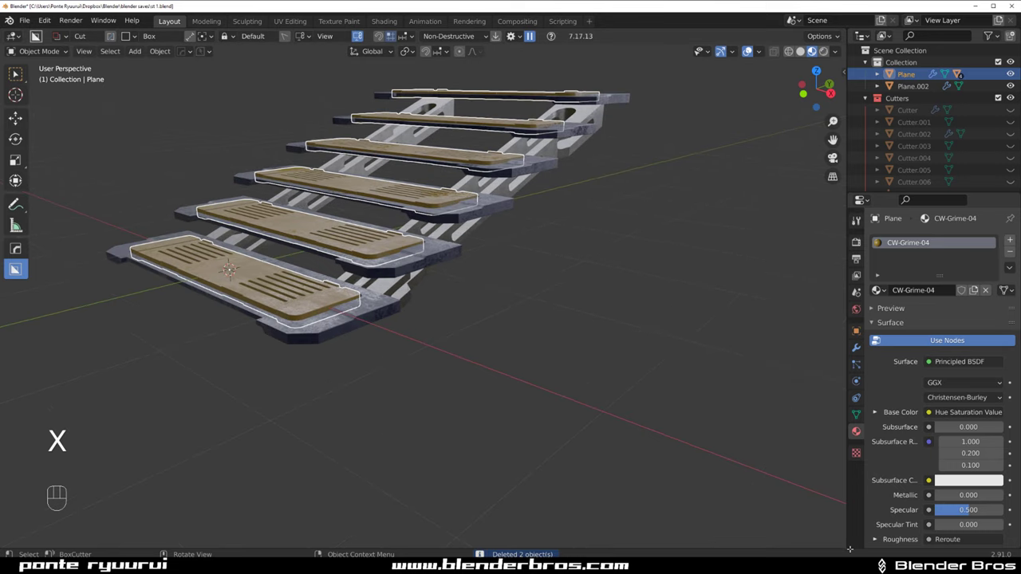
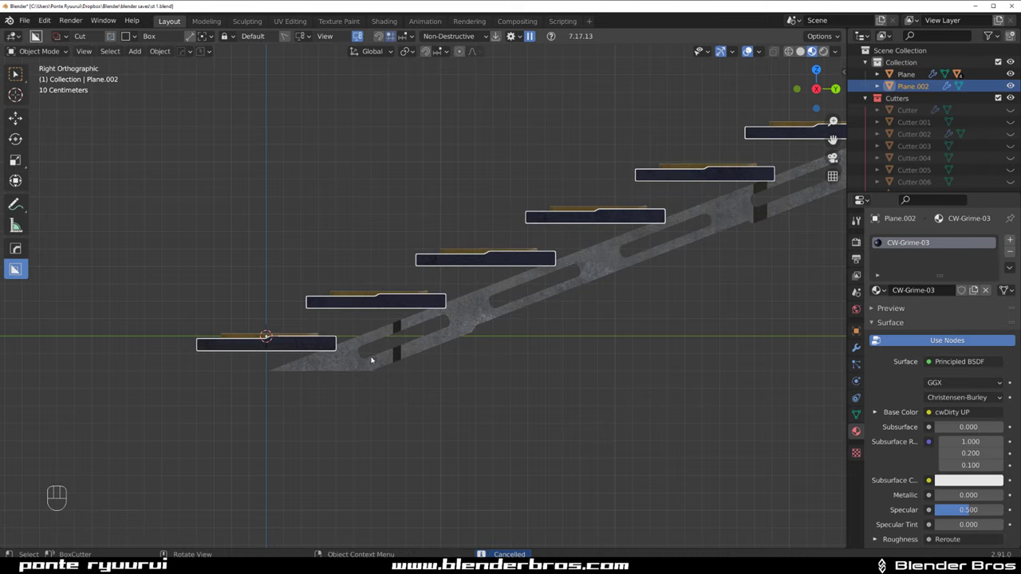
Start a freeform Ngon cut outline across the tray ends, then undo the misplaced points.
{"action": "key", "text": "d"}
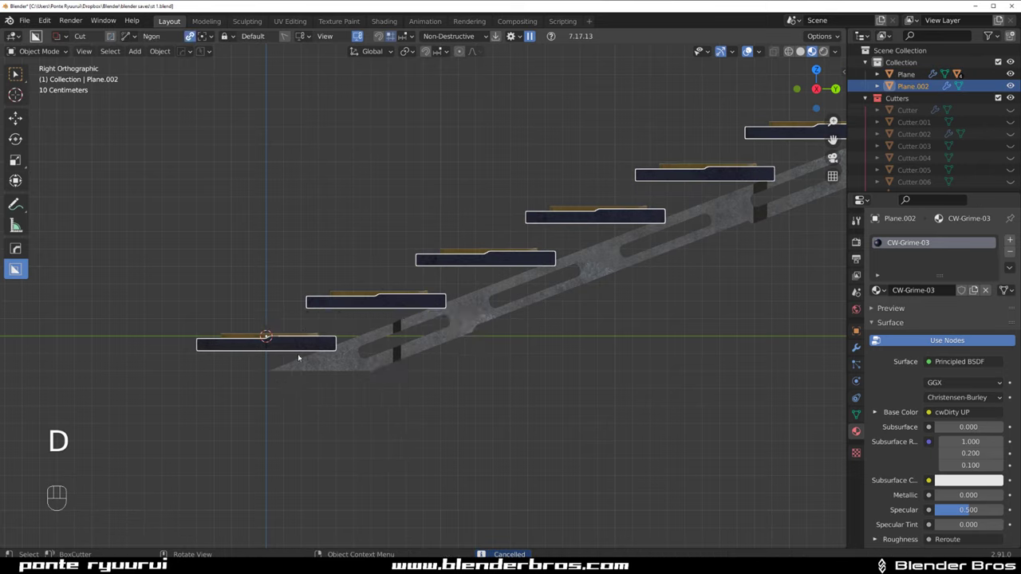
{"action": "left_click", "coordinate": [302, 348]}
{"action": "left_click", "coordinate": [341, 345]}
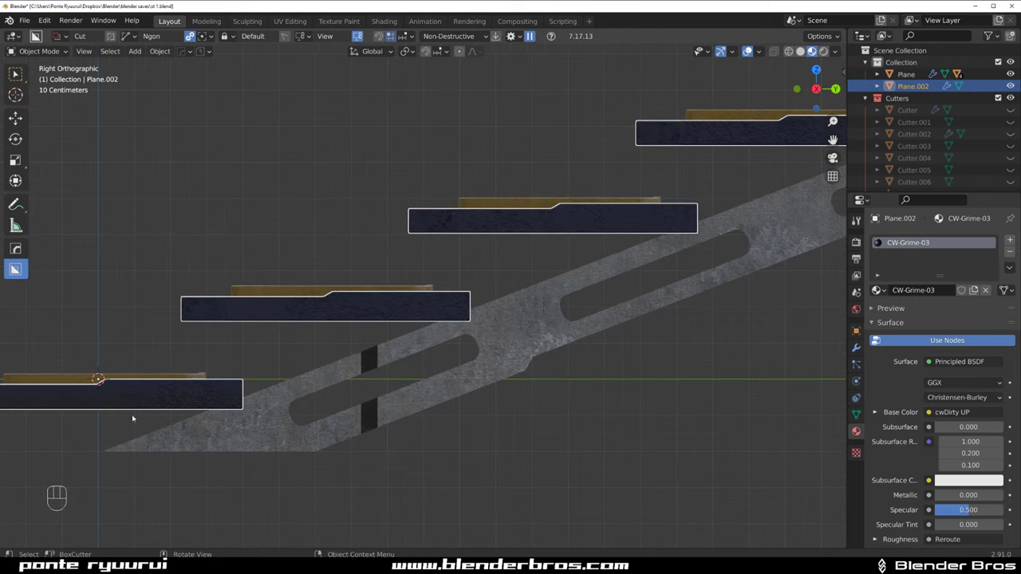
{"action": "left_click_drag", "start_coordinate": [86, 418], "coordinate": [186, 383]}
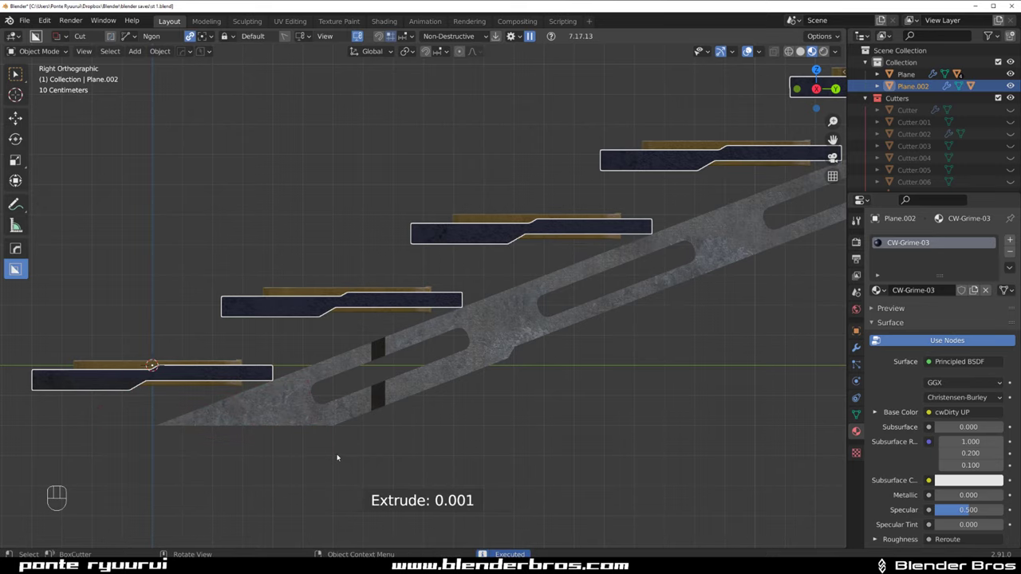
{"action": "key", "text": "ctrl+z"}
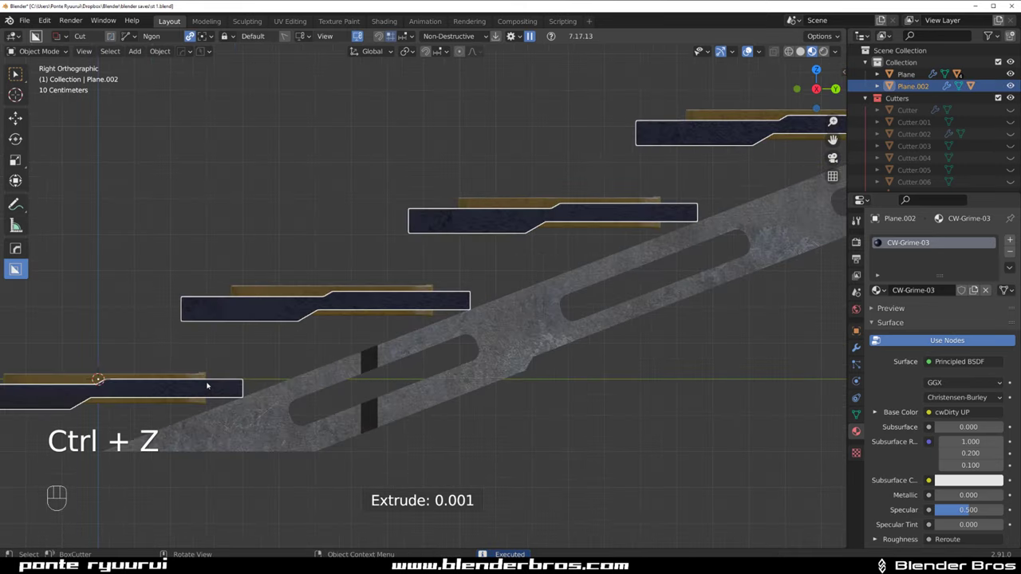
{"action": "key", "text": "ctrl+z"}
Zoom out and reframe the straight side view so the whole tray profile is visible.
{"action": "left_click_drag", "start_coordinate": [110, 425], "coordinate": [132, 442]}
{"action": "left_click_drag", "start_coordinate": [104, 448], "coordinate": [191, 397]}
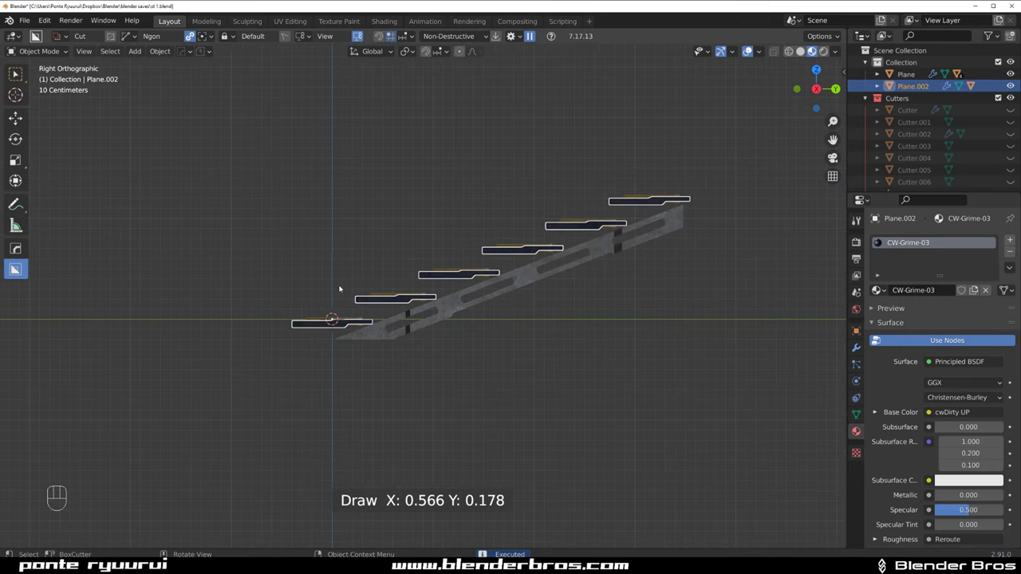
{"action": "left_click_drag", "start_coordinate": [373, 312], "coordinate": [464, 325]}
{"action": "key", "text": "KP_5"}
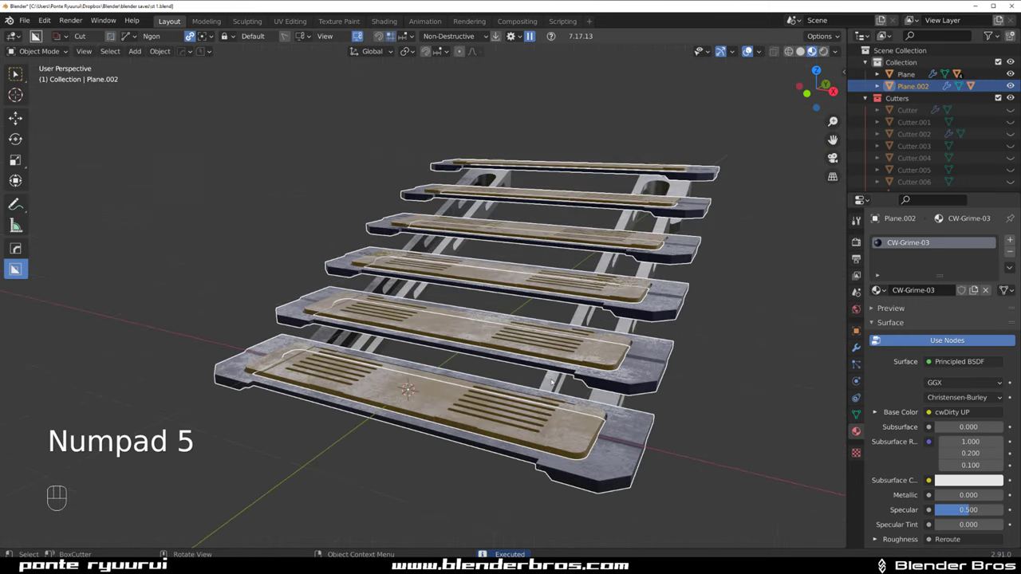
{"action": "left_click_drag", "start_coordinate": [556, 347], "coordinate": [490, 324]}
{"action": "key", "text": "`"}
{"action": "key", "text": "KP_5"}
Place the outline points and apply the angled cut so the trays' far ends drop lower, checking from underneath.
{"action": "left_click", "coordinate": [471, 361]}
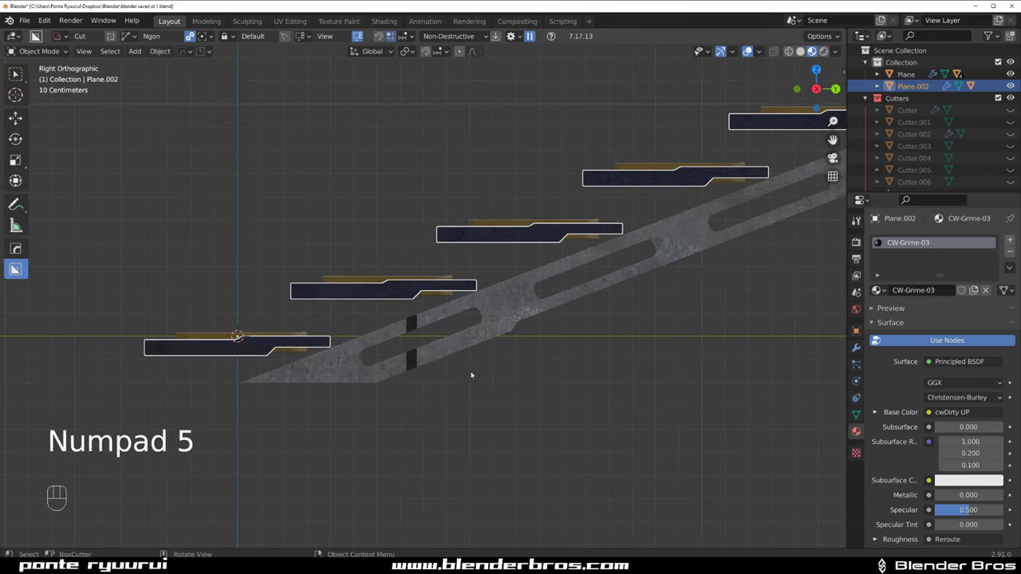
{"action": "left_click", "coordinate": [461, 396]}
{"action": "key", "text": "shift+a"}
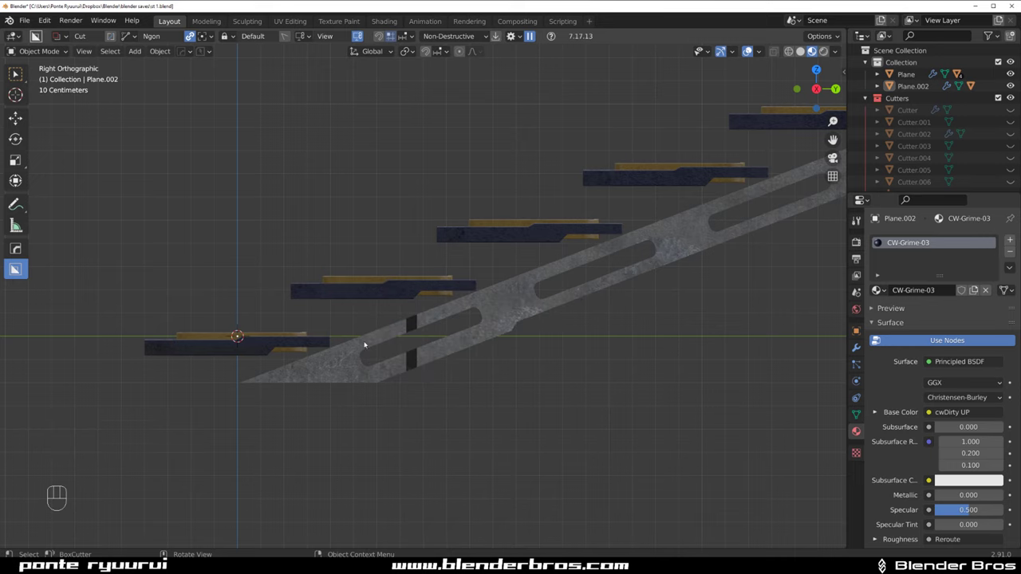
{"action": "left_click_drag", "start_coordinate": [357, 344], "coordinate": [436, 352]}
{"action": "key", "text": "KP_5"}
{"action": "left_click_drag", "start_coordinate": [477, 297], "coordinate": [467, 269]}
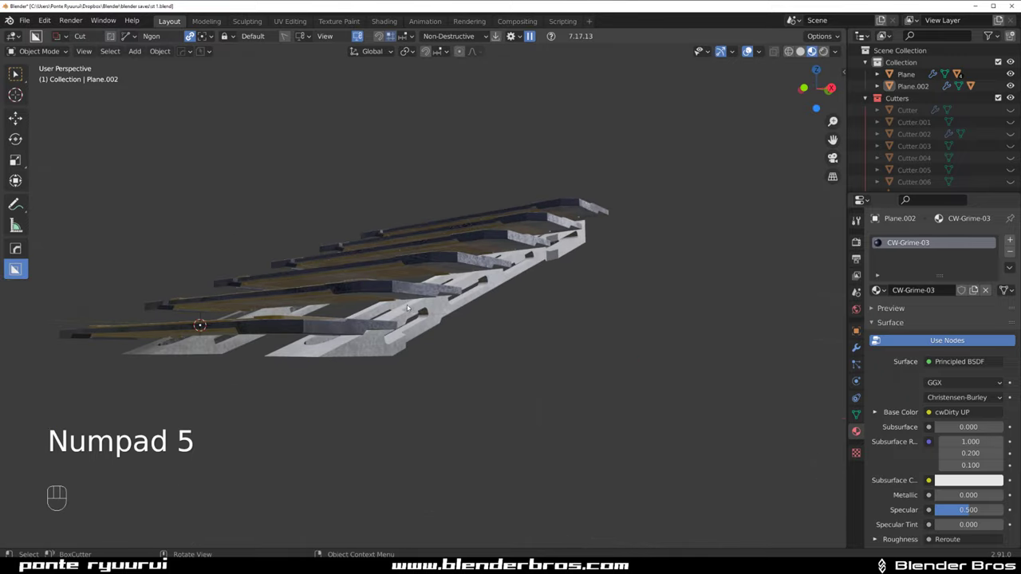
Orbit beneath the steps and toggle local view on the step panel.
{"action": "left_click_drag", "start_coordinate": [413, 300], "coordinate": [400, 296]}
{"action": "key", "text": "/"}
{"action": "left_click_drag", "start_coordinate": [386, 340], "coordinate": [377, 288]}
{"action": "key", "text": "/"}
Select the tray object Plane.002 from underneath and enter its mesh for editing.
{"action": "left_click_drag", "start_coordinate": [372, 358], "coordinate": [380, 335]}
{"action": "left_click_drag", "start_coordinate": [365, 236], "coordinate": [412, 259]}
{"action": "left_click", "coordinate": [386, 233]}
{"action": "key", "text": "Tab"}
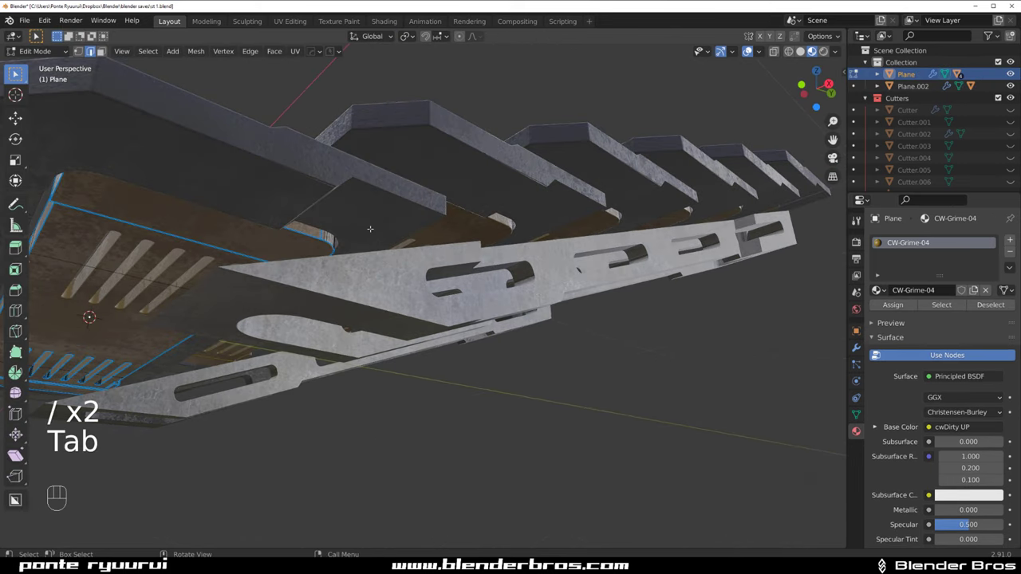
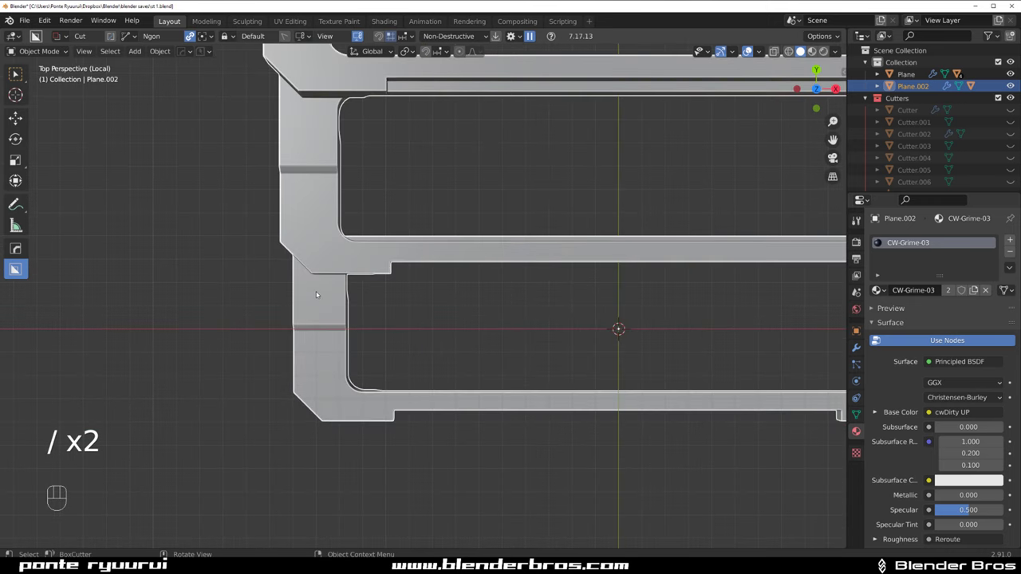
In Edit Mode viewed from above, knife axis-constrained edges across the tray's inner corner at the support tab.
{"action": "key", "text": "Tab"}
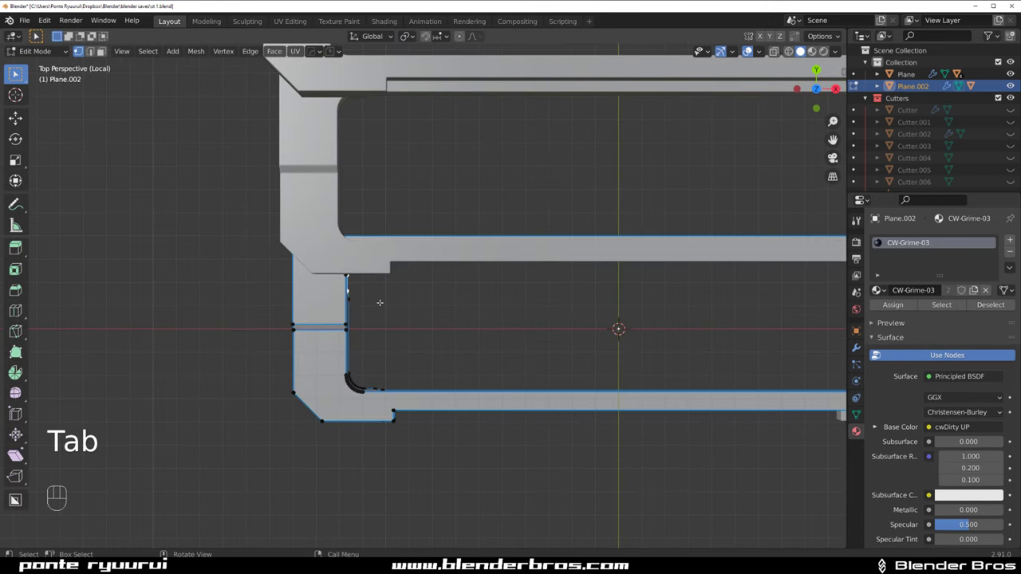
{"action": "key", "text": "alt+w"}
{"action": "key", "text": "KP_5"}
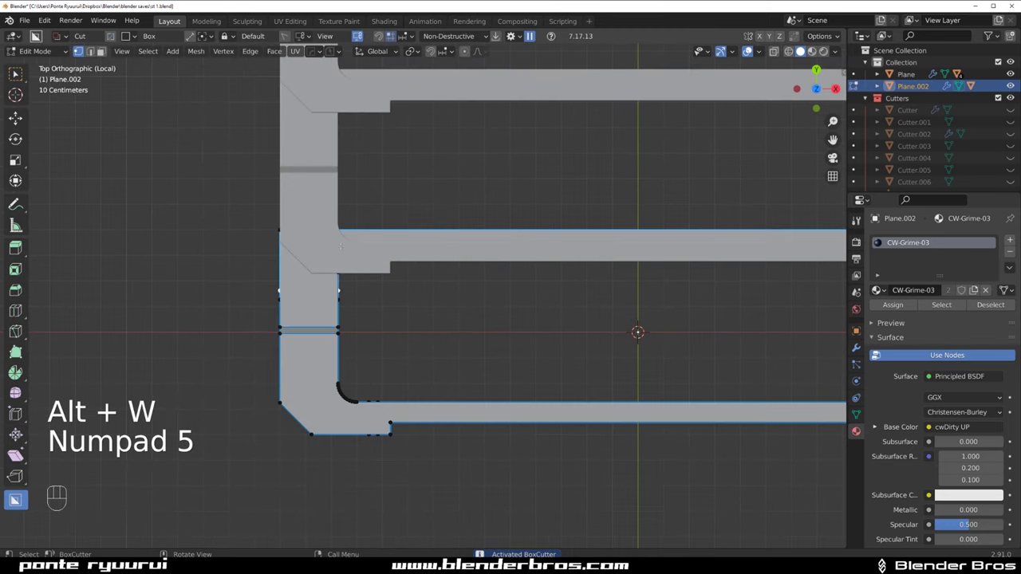
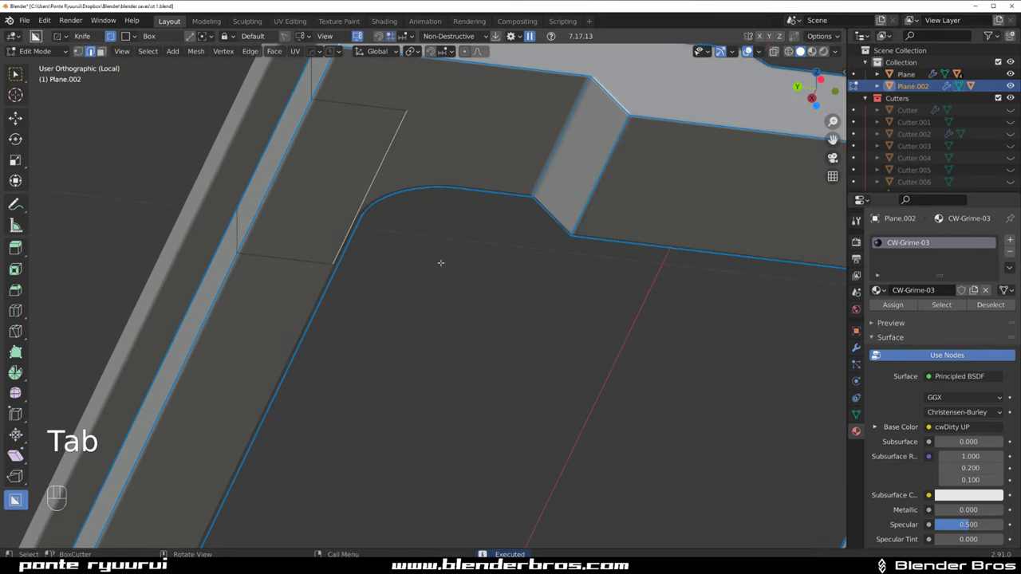
{"action": "key", "text": "g"}
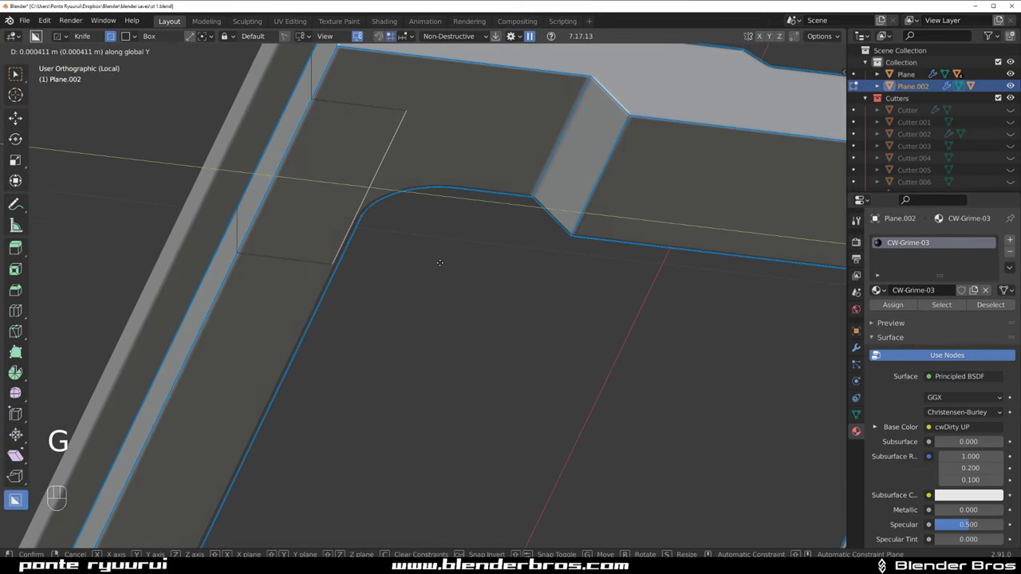
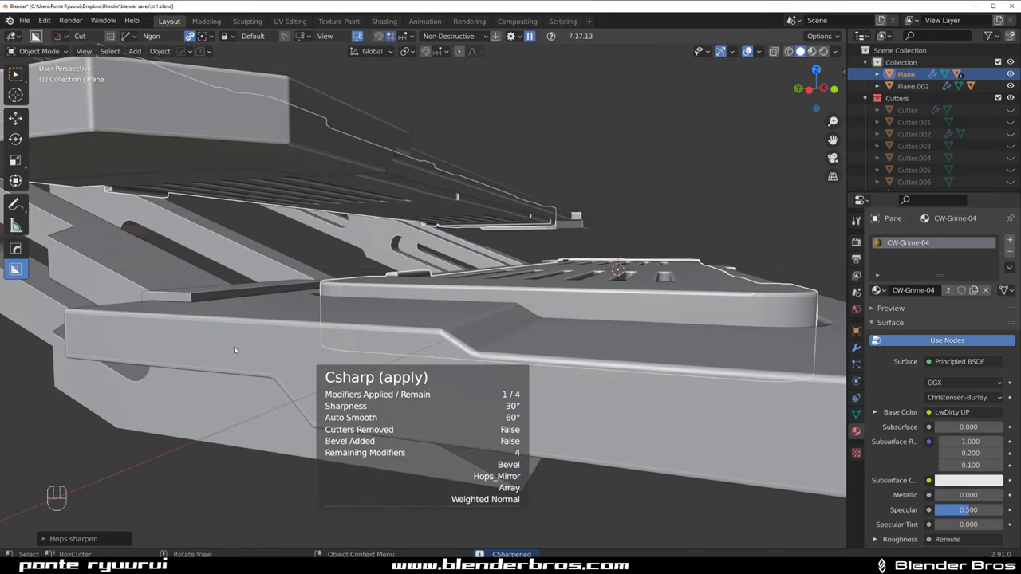
Run HardOps Sharpen on Plane.002 and return the viewport to Material Preview shading.
{"action": "key", "text": "q"}
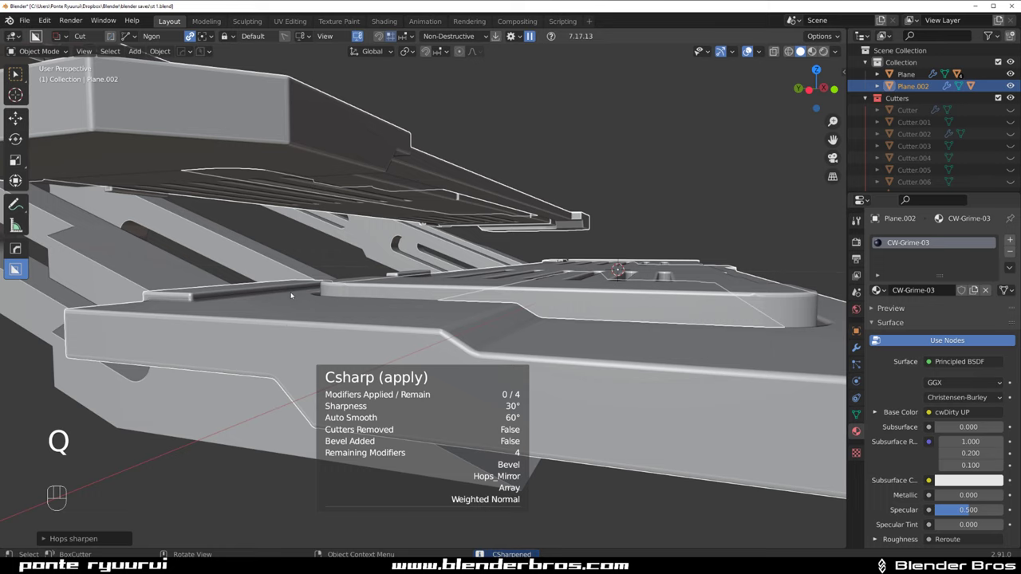
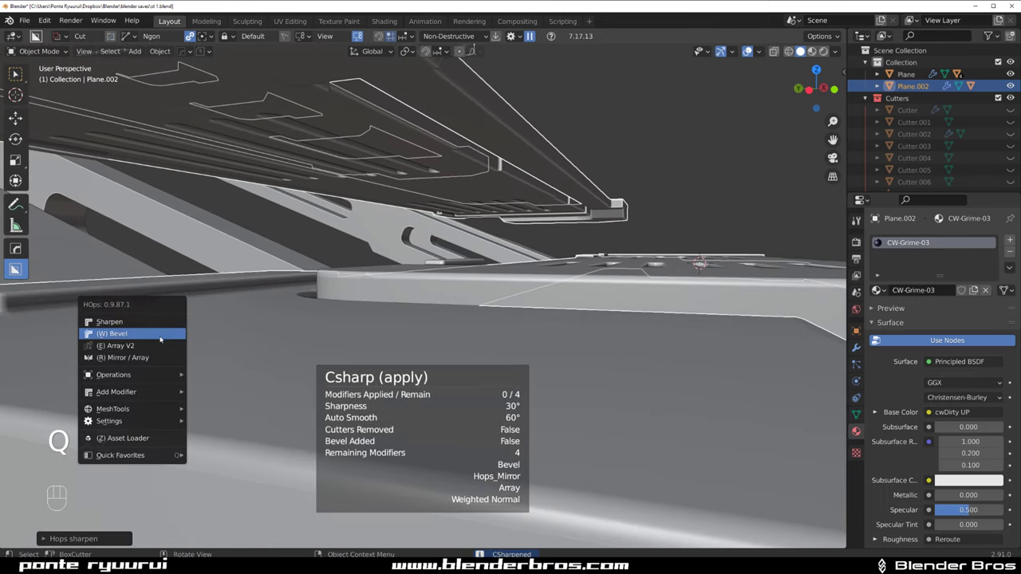
{"action": "key", "text": "shift+q"}
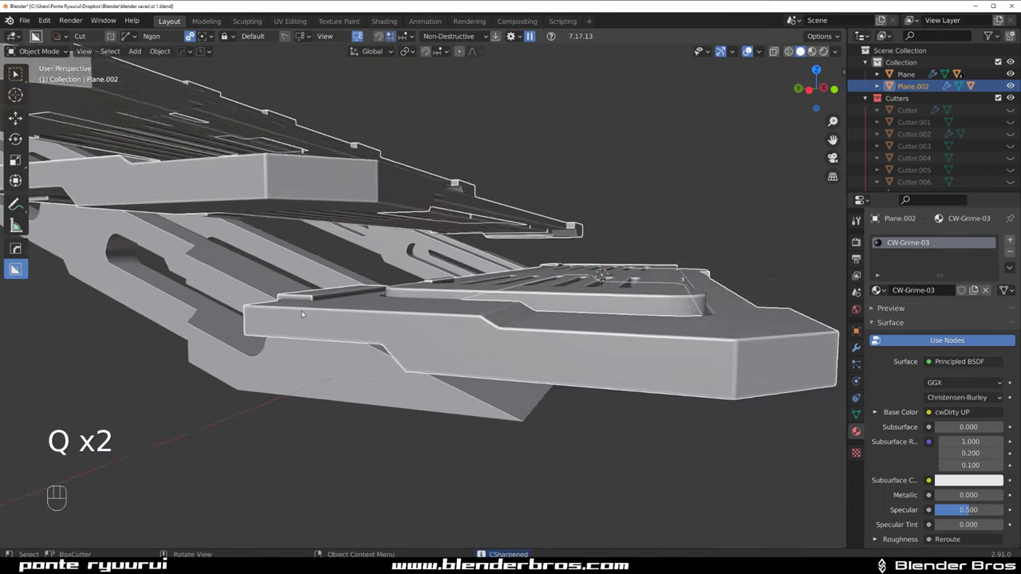
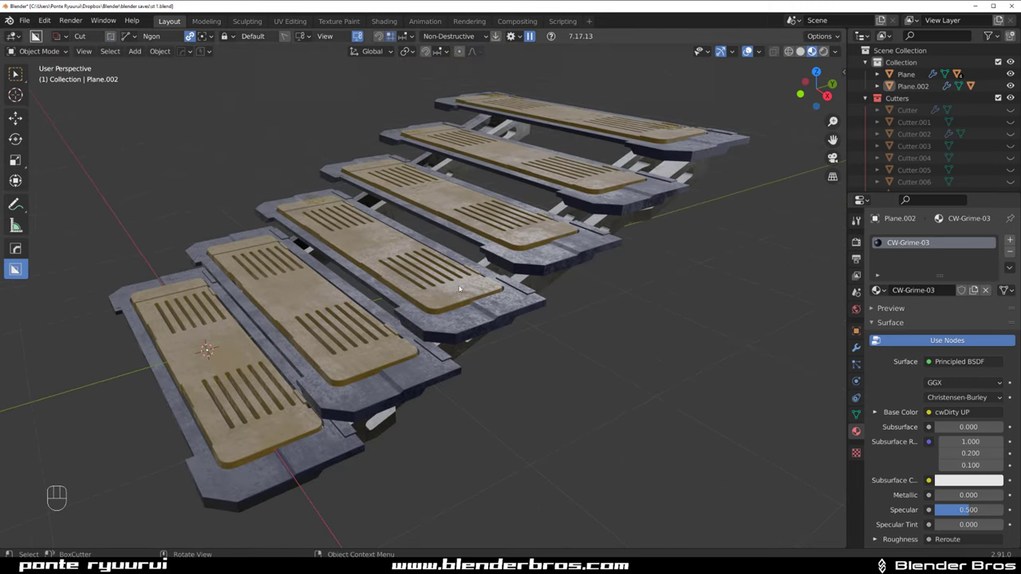
{"action": "left_click_drag", "start_coordinate": [462, 294], "coordinate": [473, 252]}
{"action": "left_click_drag", "start_coordinate": [439, 306], "coordinate": [445, 254]}
{"action": "left_click_drag", "start_coordinate": [540, 269], "coordinate": [493, 264]}
{"action": "left_click_drag", "start_coordinate": [518, 239], "coordinate": [481, 264]}
{"action": "left_click_drag", "start_coordinate": [556, 251], "coordinate": [568, 239]}
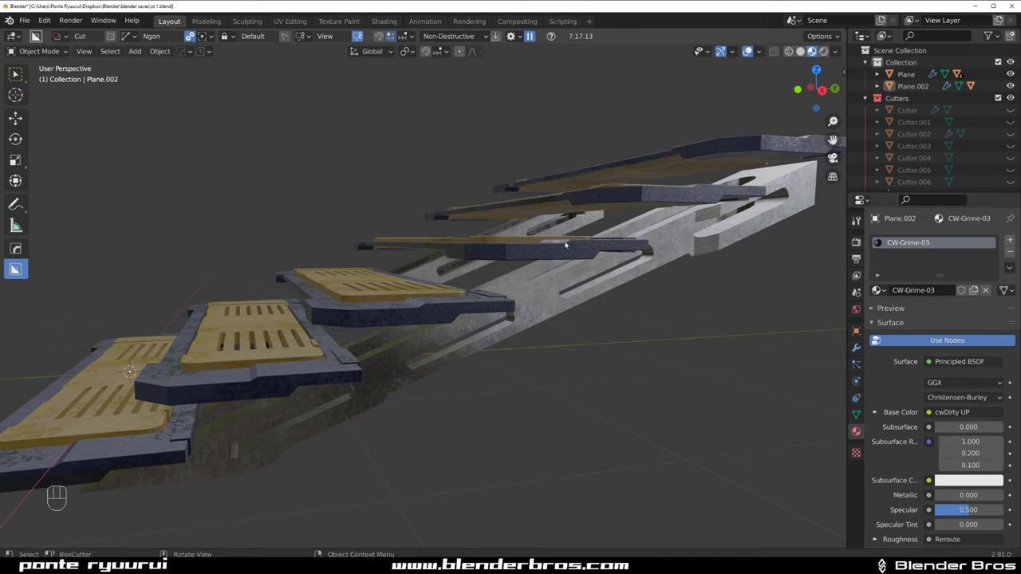
{"action": "left_click_drag", "start_coordinate": [543, 263], "coordinate": [559, 268]}
{"action": "left_click_drag", "start_coordinate": [515, 279], "coordinate": [627, 280]}
{"action": "left_click_drag", "start_coordinate": [597, 281], "coordinate": [607, 285]}
{"action": "left_click", "coordinate": [618, 271]}
{"action": "key", "text": "q"}
{"action": "left_click_drag", "start_coordinate": [419, 332], "coordinate": [440, 350]}
{"action": "left_click_drag", "start_coordinate": [451, 334], "coordinate": [539, 266]}
{"action": "left_click", "coordinate": [613, 266]}
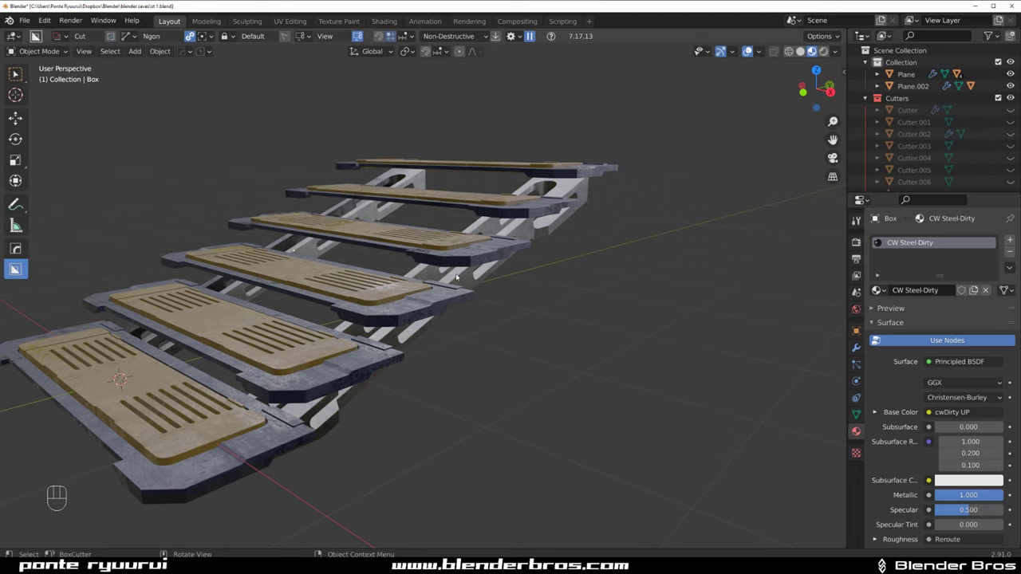
{"action": "left_click_drag", "start_coordinate": [479, 220], "coordinate": [595, 280]}
{"action": "left_click_drag", "start_coordinate": [587, 326], "coordinate": [480, 291]}
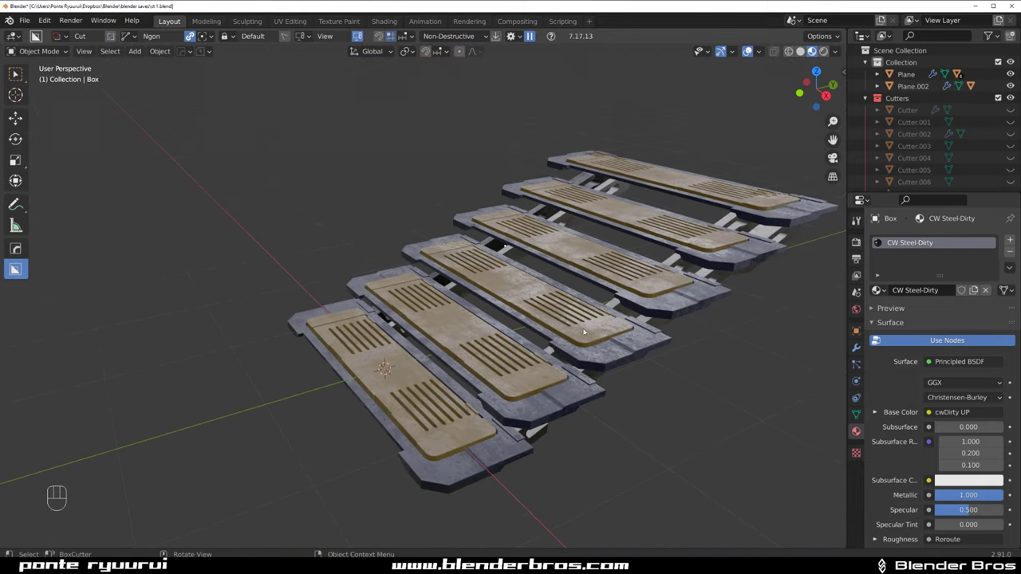
{"action": "left_click_drag", "start_coordinate": [629, 291], "coordinate": [476, 241]}
{"action": "left_click_drag", "start_coordinate": [481, 258], "coordinate": [483, 253]}
{"action": "left_click_drag", "start_coordinate": [365, 329], "coordinate": [422, 289]}
{"action": "left_click_drag", "start_coordinate": [527, 229], "coordinate": [541, 213]}
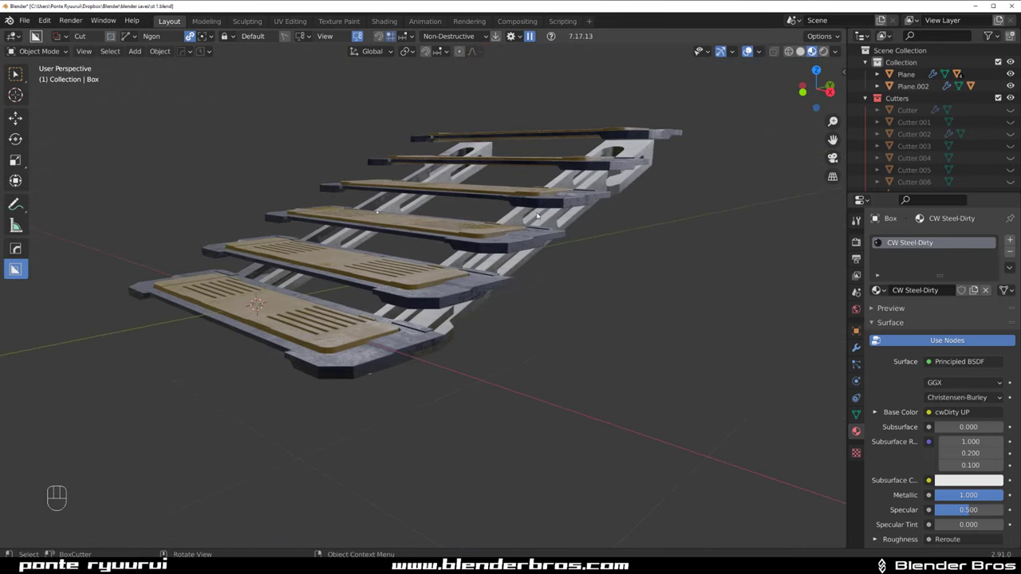
{"action": "left_click_drag", "start_coordinate": [548, 219], "coordinate": [535, 245]}
{"action": "left_click_drag", "start_coordinate": [551, 228], "coordinate": [551, 229]}
{"action": "left_click_drag", "start_coordinate": [575, 208], "coordinate": [559, 226]}
{"action": "left_click_drag", "start_coordinate": [560, 220], "coordinate": [560, 238]}
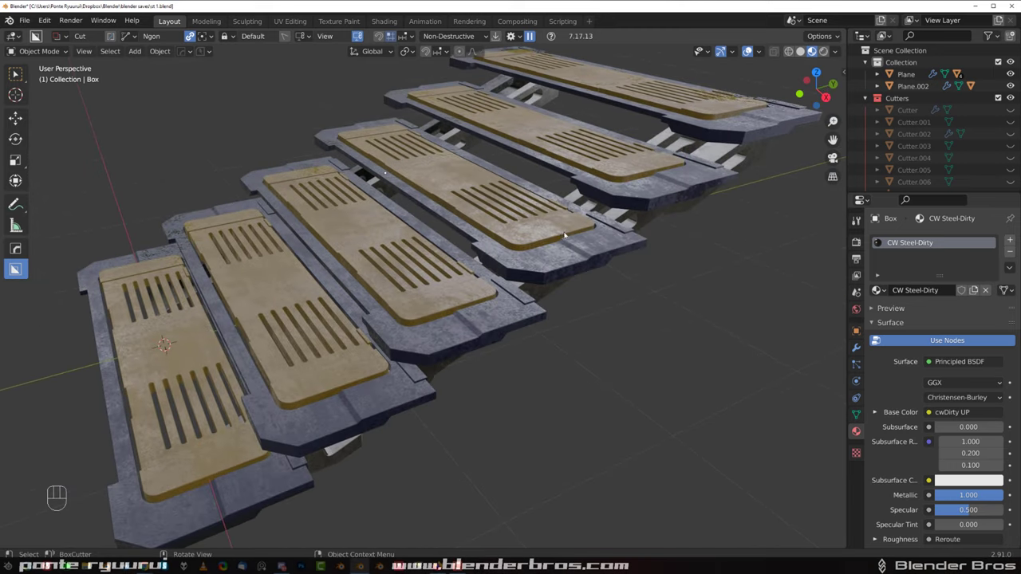